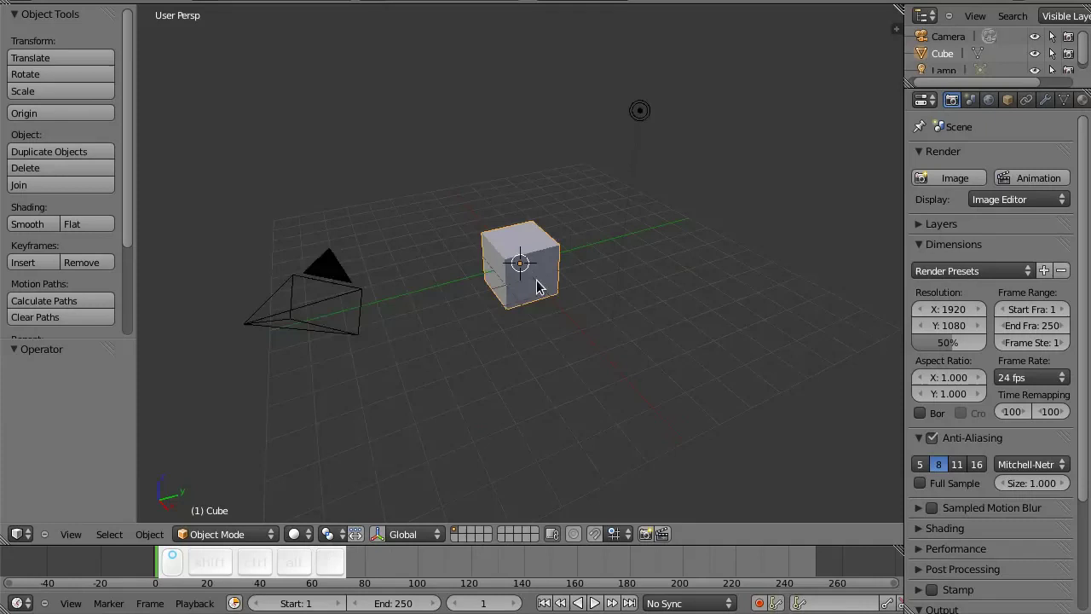
Step: Delete the default cube from the scene
scroll(up, 3)
key(x)
click(542, 279)
middle_click(541, 279)
scroll(down, 3)
click(555, 326)
Step: Add a UV sphere with 16 segments and 16 rings at the scene centre
key(shift+a)
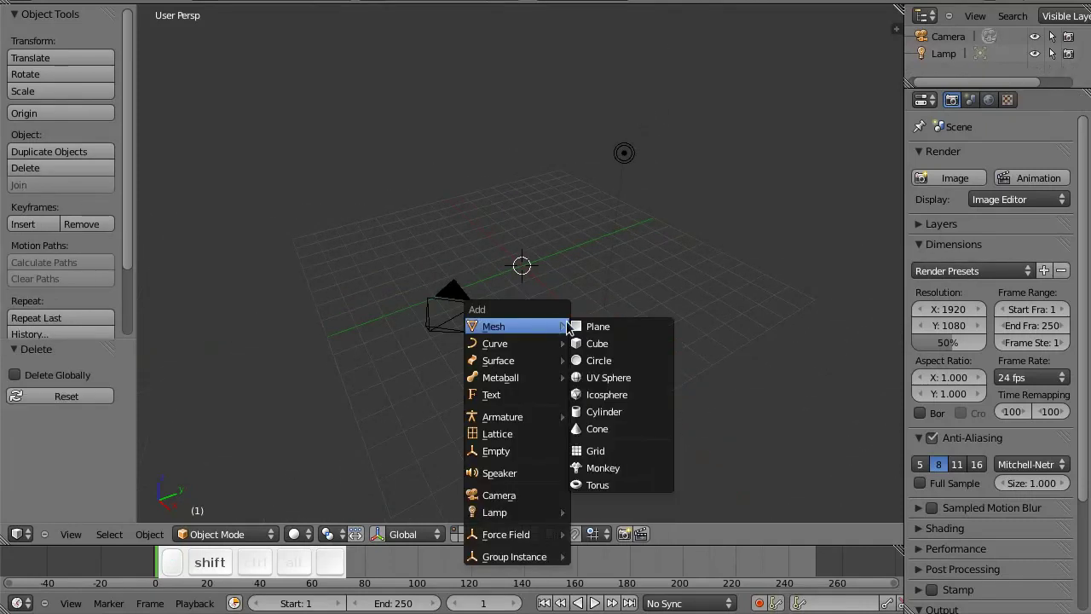
click(624, 380)
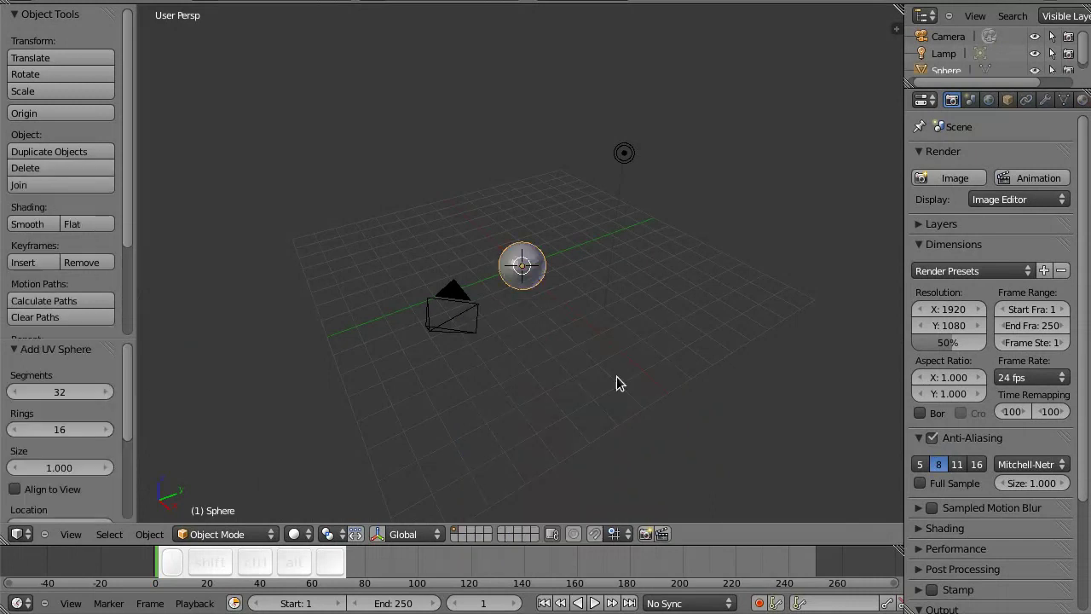
click(65, 394)
key(1)
key(6)
key(Return)
Step: Switch to Front Ortho view and enter Edit Mode on the sphere
middle_click(454, 347)
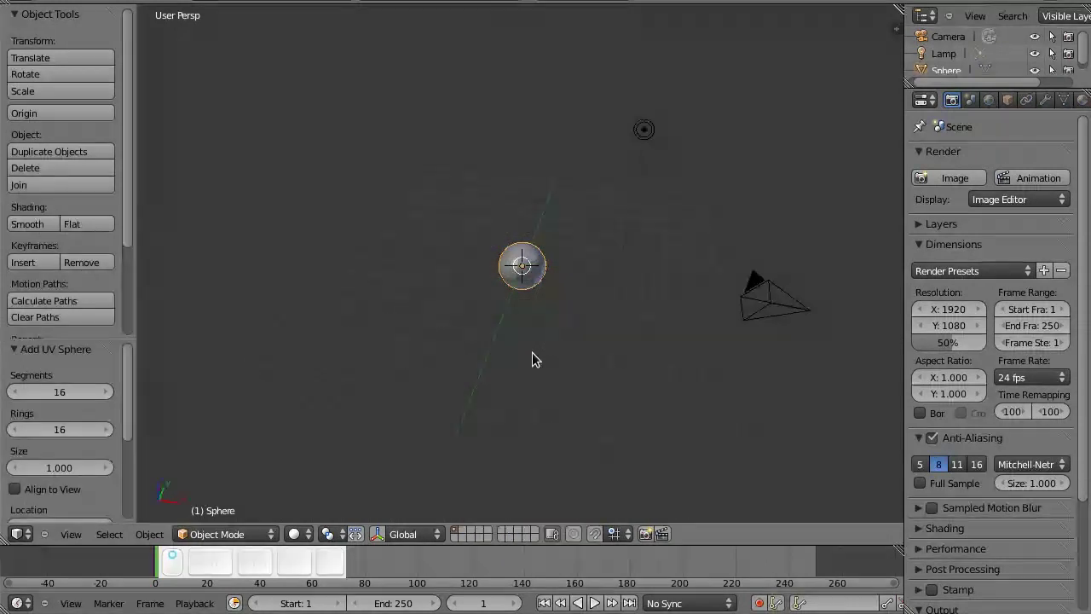
key(5)
key(1)
scroll(up, 3)
scroll(down, 3)
key(Tab)
scroll(up, 3)
key(ctrl+Tab)
click(511, 230)
scroll(up, 3)
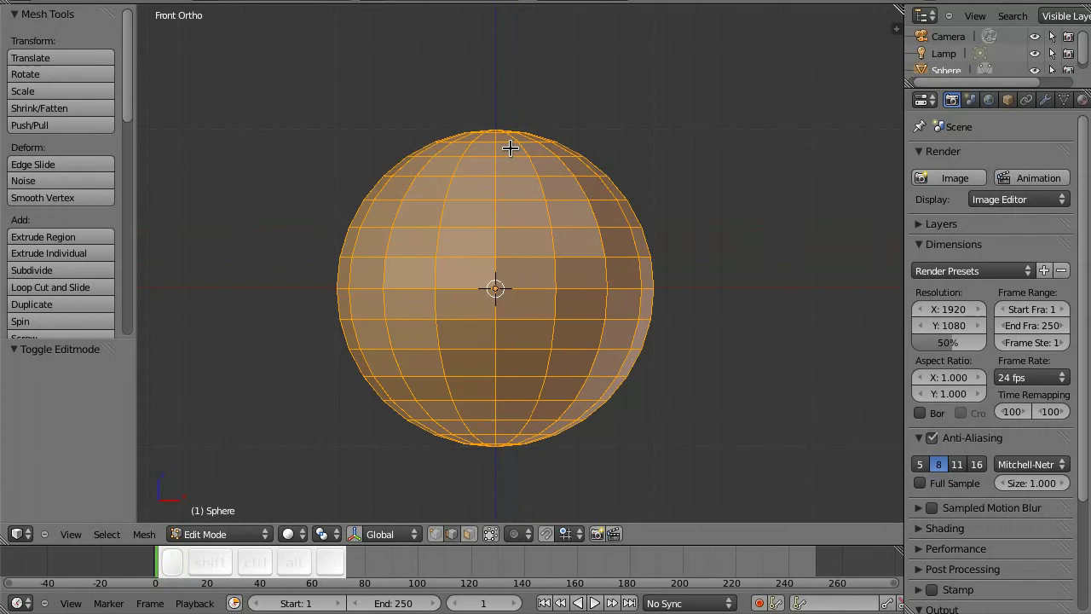
Step: Select the top and bottom pole edge loops and bring up the edge operations for marking seams
right_click(506, 137)
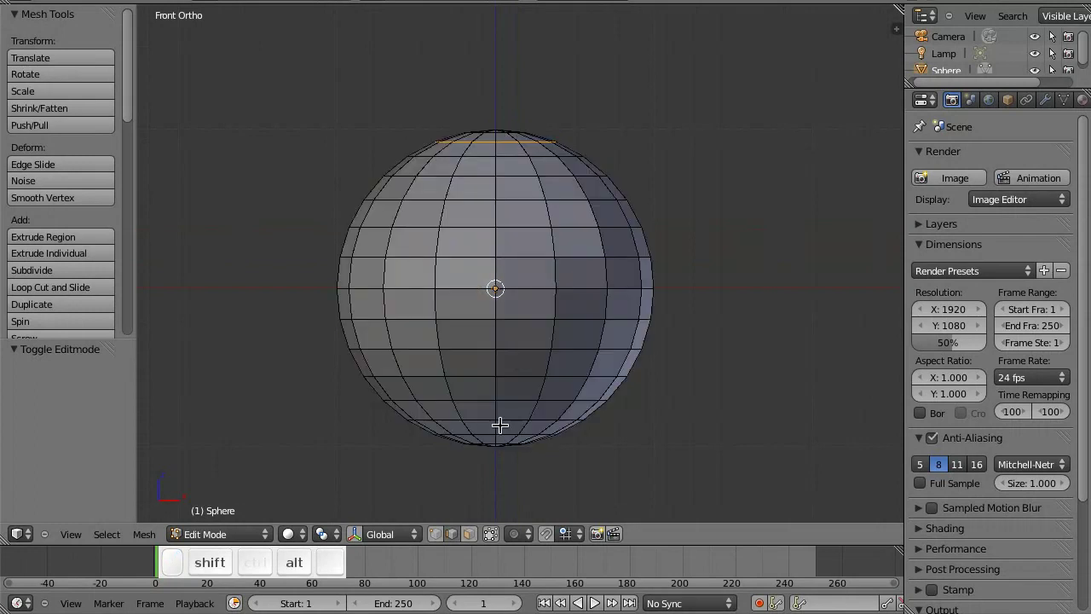
right_click(505, 425)
key(ctrl+e)
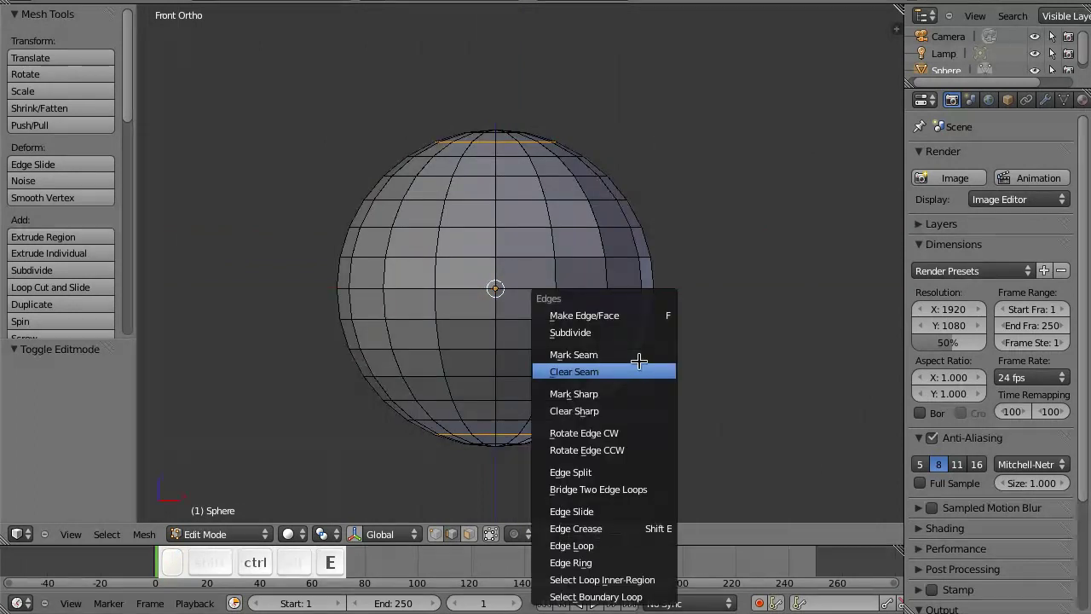
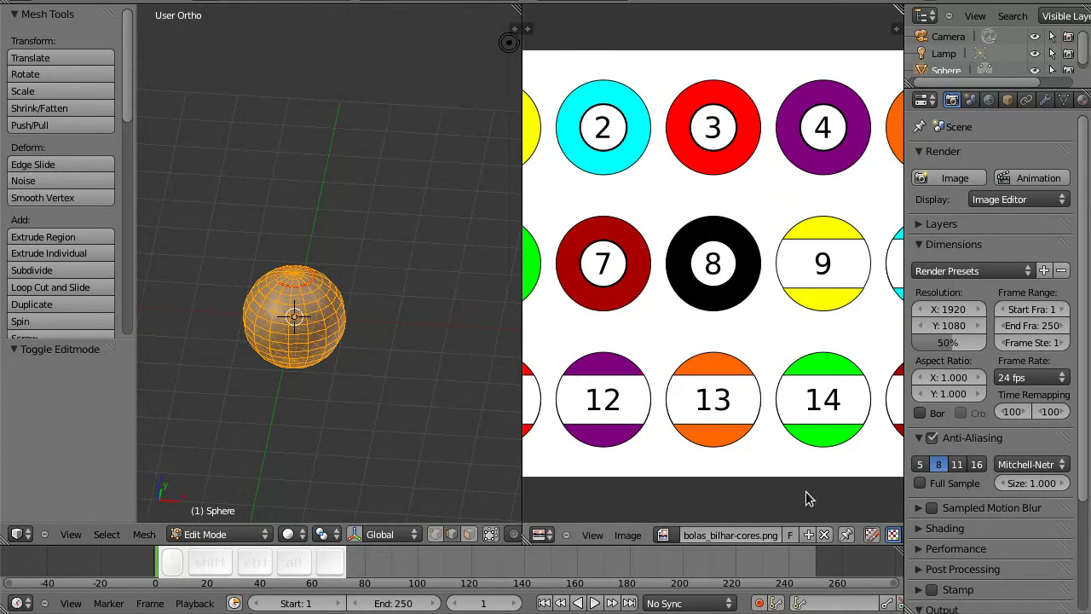
Step: Unwrap the sphere's UVs in the UV/Image Editor
click(835, 534)
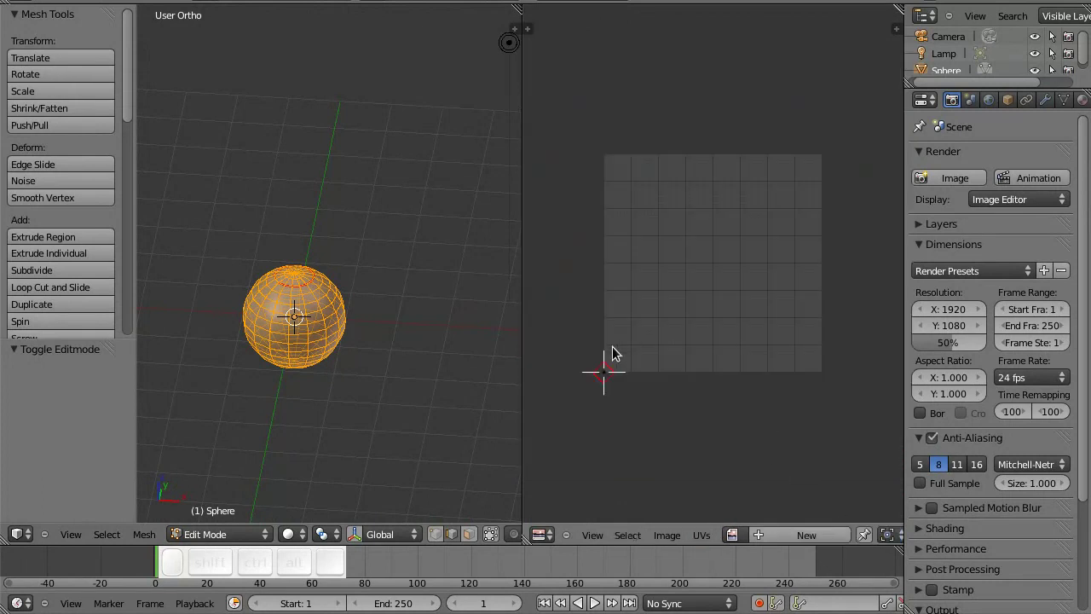
key(u)
click(377, 332)
key(a)
key(a)
key(l)
key(s)
key(0)
key(Return)
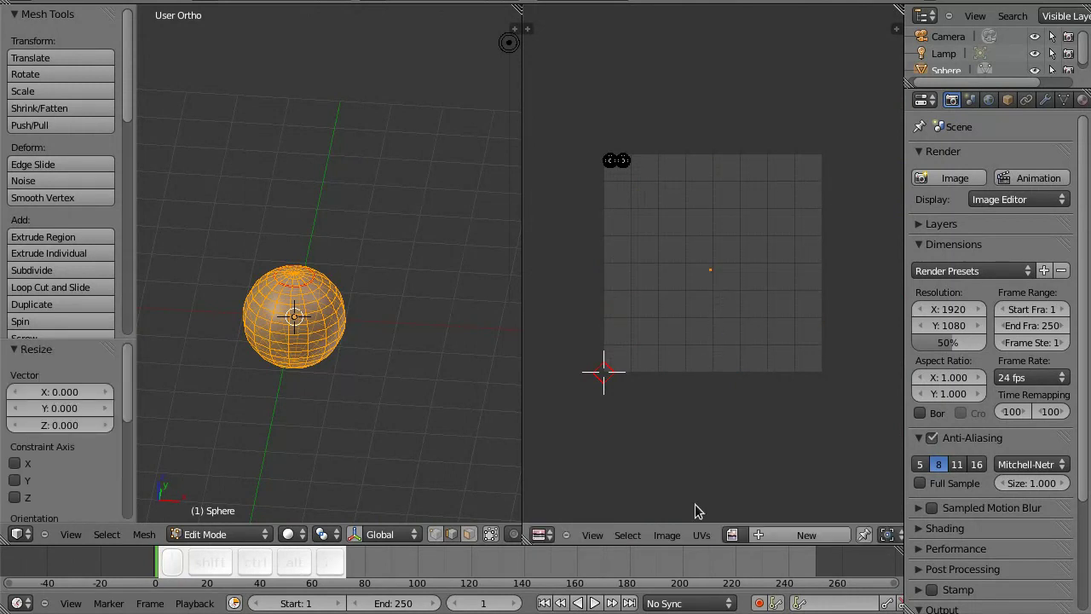
Step: Apply Average Islands Scale to even out the two pole islands
click(707, 538)
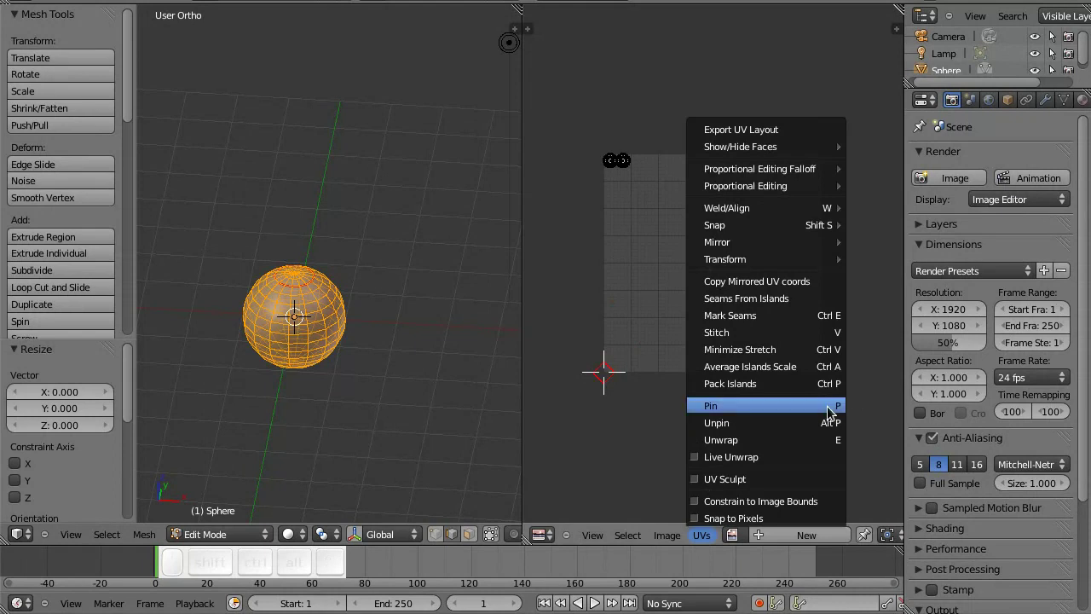
click(843, 410)
scroll(up, 3)
key(a)
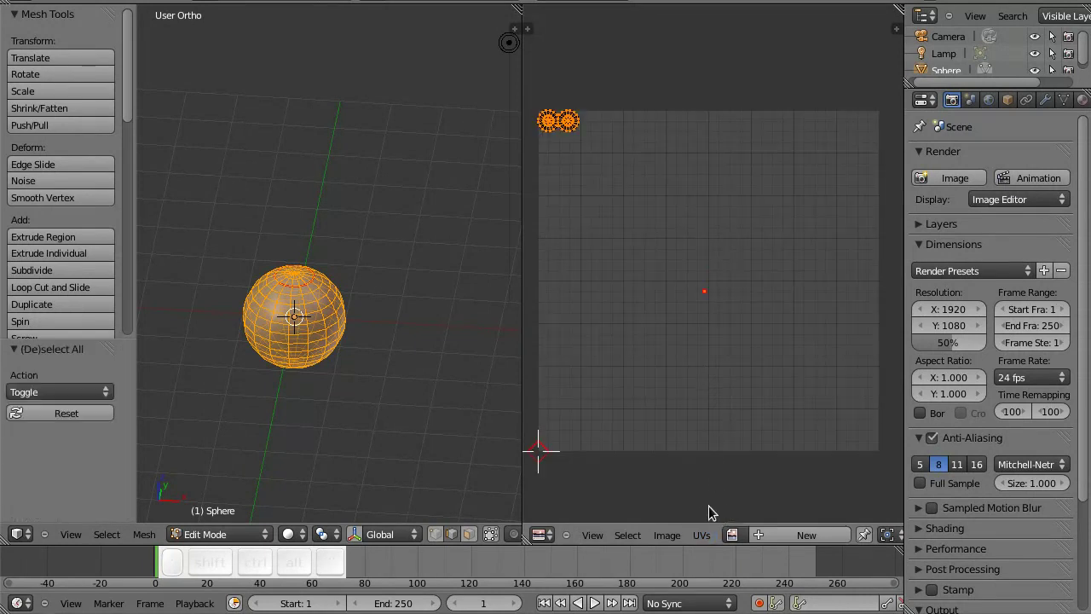
click(711, 537)
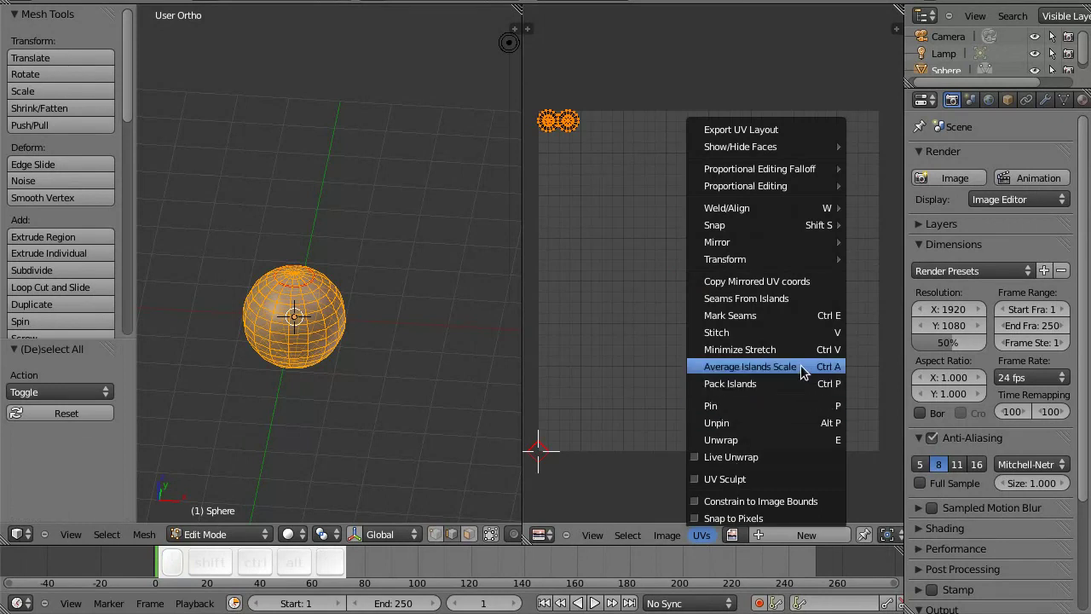
click(829, 371)
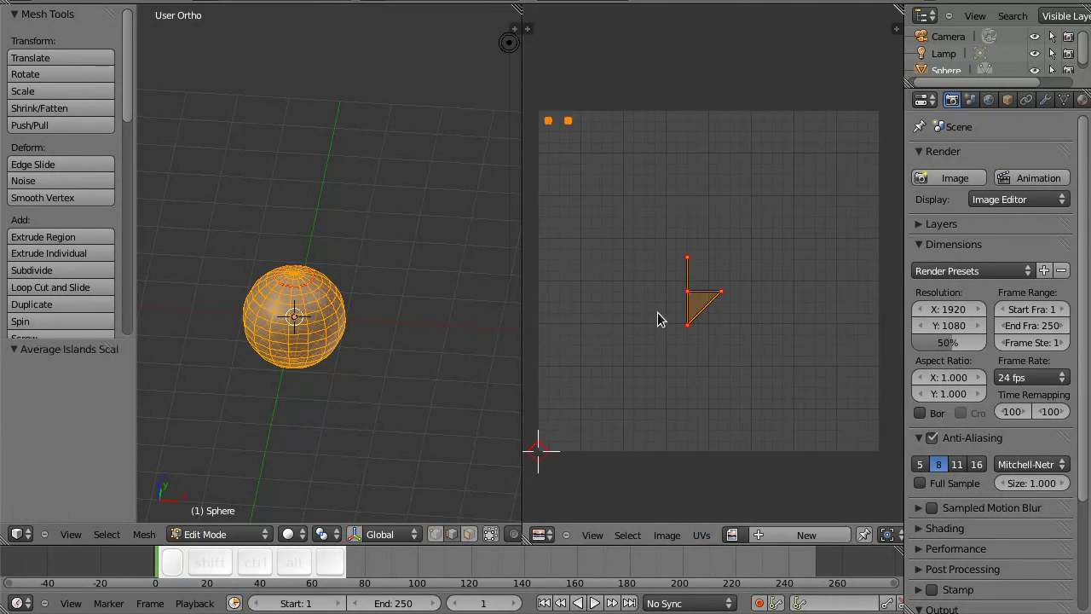
scroll(up, 3)
scroll(down, 3)
Step: Minimize Stretch and Pack Islands so the two circular caps sit side by side
key(a)
key(b)
click(665, 250)
key(s)
key(0)
key(Return)
key(p)
key(a)
click(701, 537)
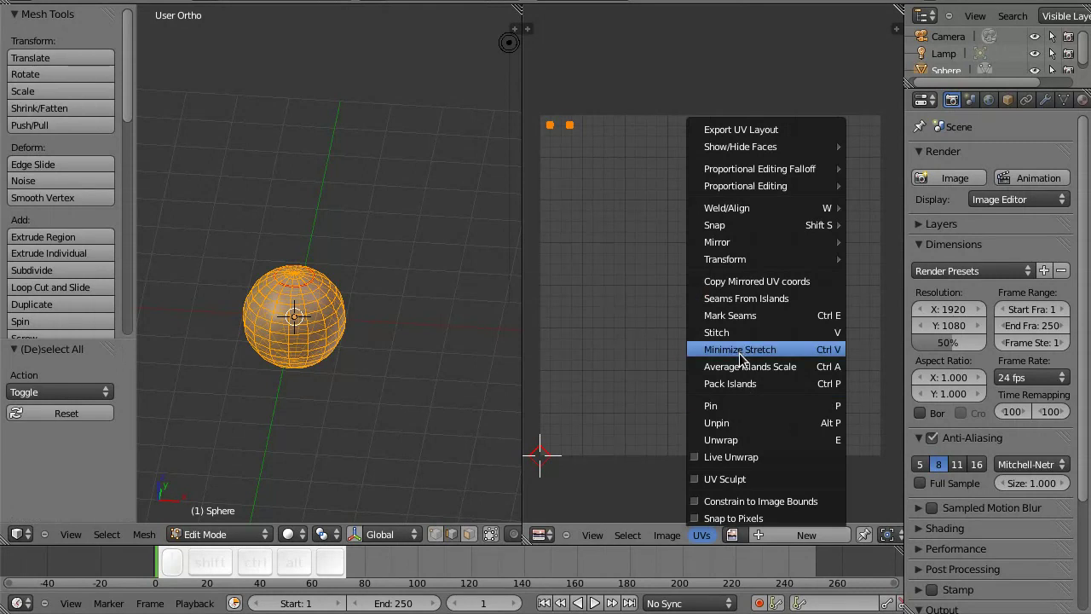
click(798, 364)
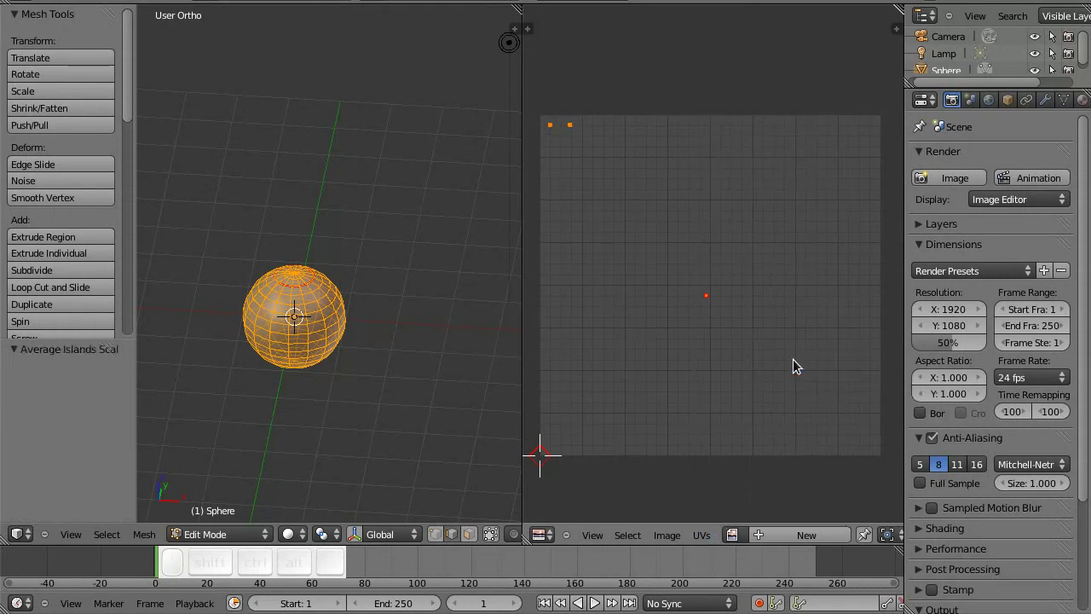
click(709, 536)
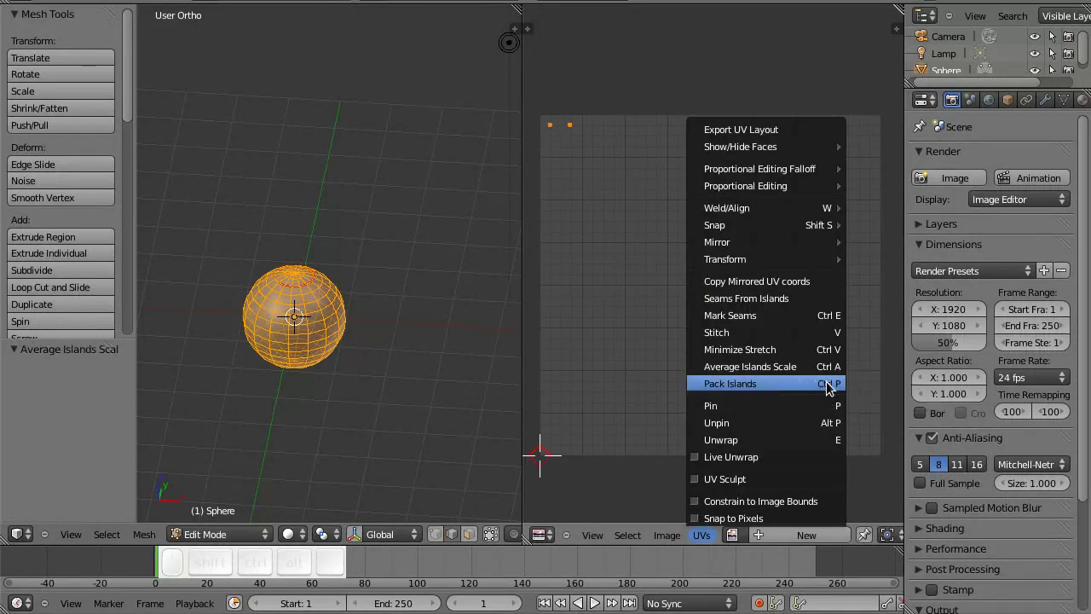
click(835, 383)
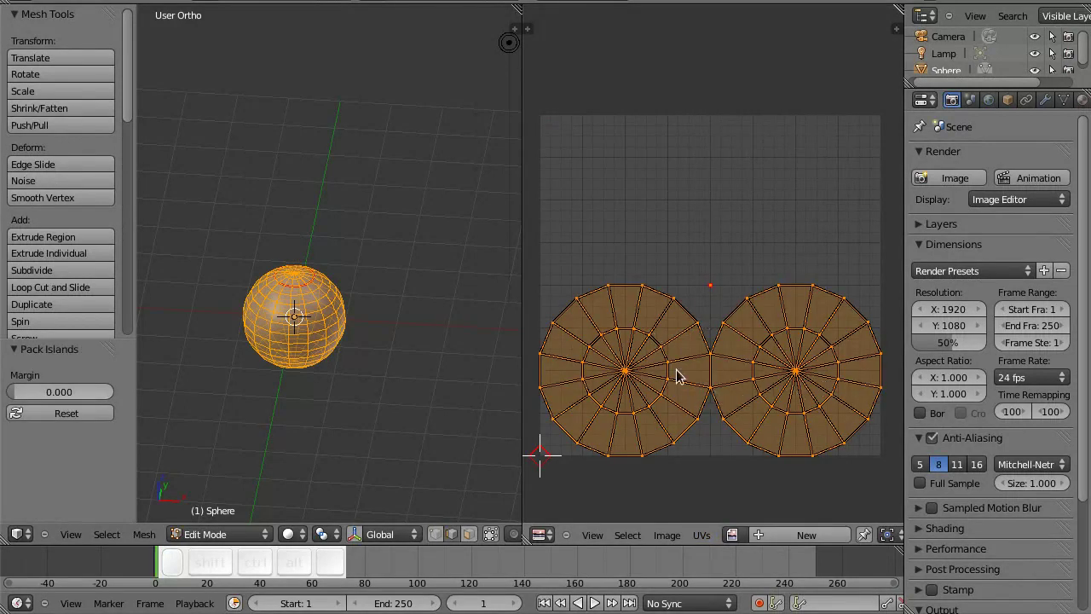
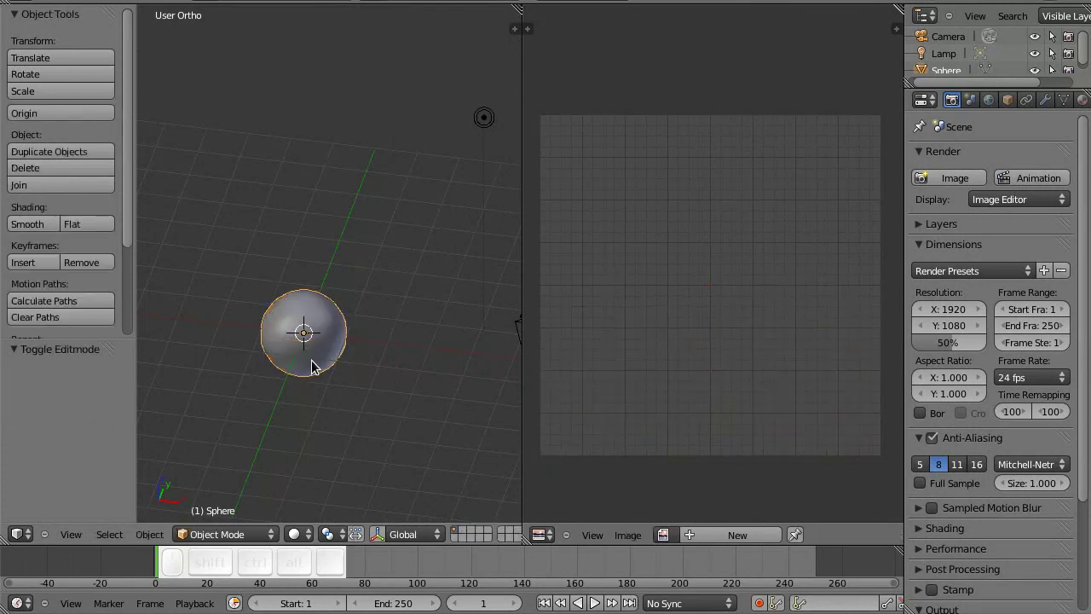
Step: Save the file and add a Text object to the scene
key(ctrl+s)
click(319, 363)
key(7)
key(shift+z)
key(shift+a)
click(322, 437)
scroll(up, 3)
Step: Replace the default text with 15 and centre-align it in the Font properties
key(Tab)
key(BackSpace)
key(1)
key(5)
key(Tab)
click(1072, 100)
click(1058, 503)
click(280, 96)
scroll(up, 3)
scroll(down, 3)
Step: Give the 15 text a slight vertical offset over the sphere's pole
click(968, 594)
scroll(down, 3)
scroll(up, 3)
scroll(down, 3)
drag(1019, 574, 475, 388)
scroll(up, 3)
click(1024, 574)
key(End)
key(BackSpace)
key(2)
key(Return)
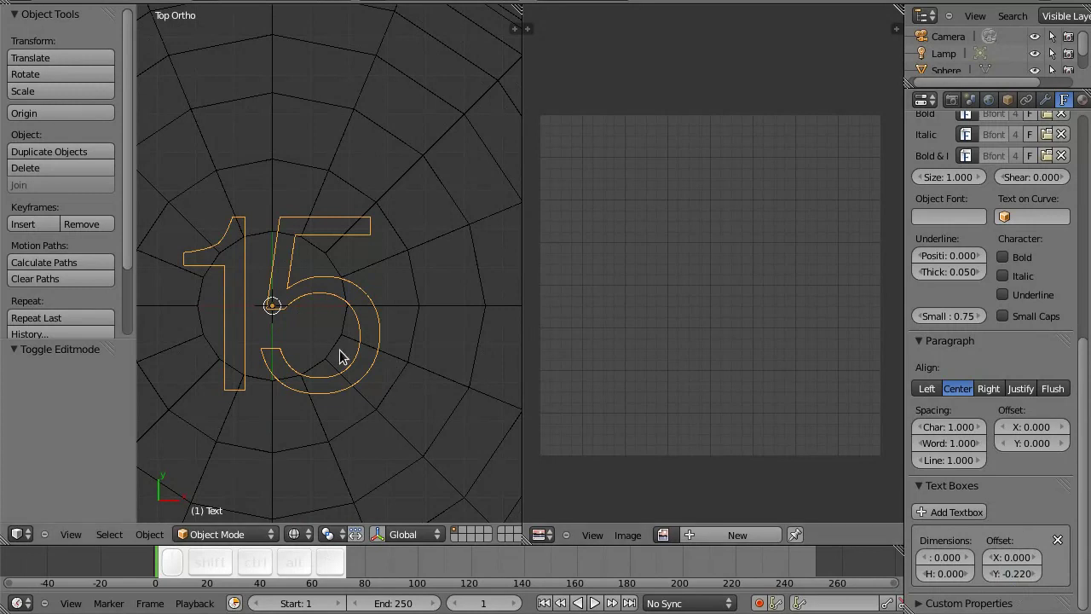
scroll(down, 3)
Step: Set the text font to Meera and its Geometry Extrude to 0.010
key(1)
middle_click(414, 288)
middle_click(1011, 261)
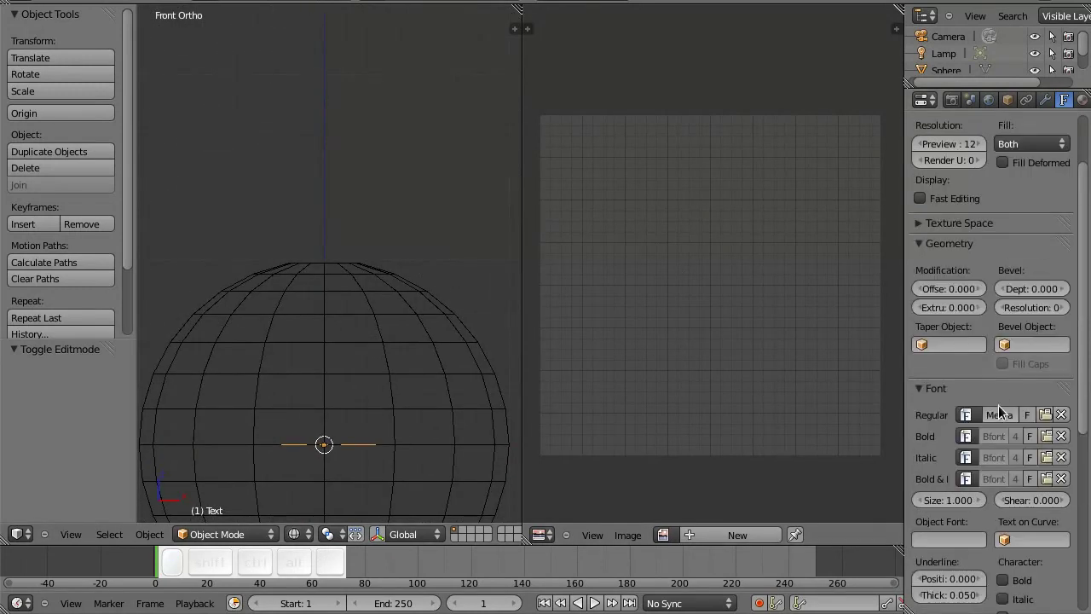
middle_click(988, 235)
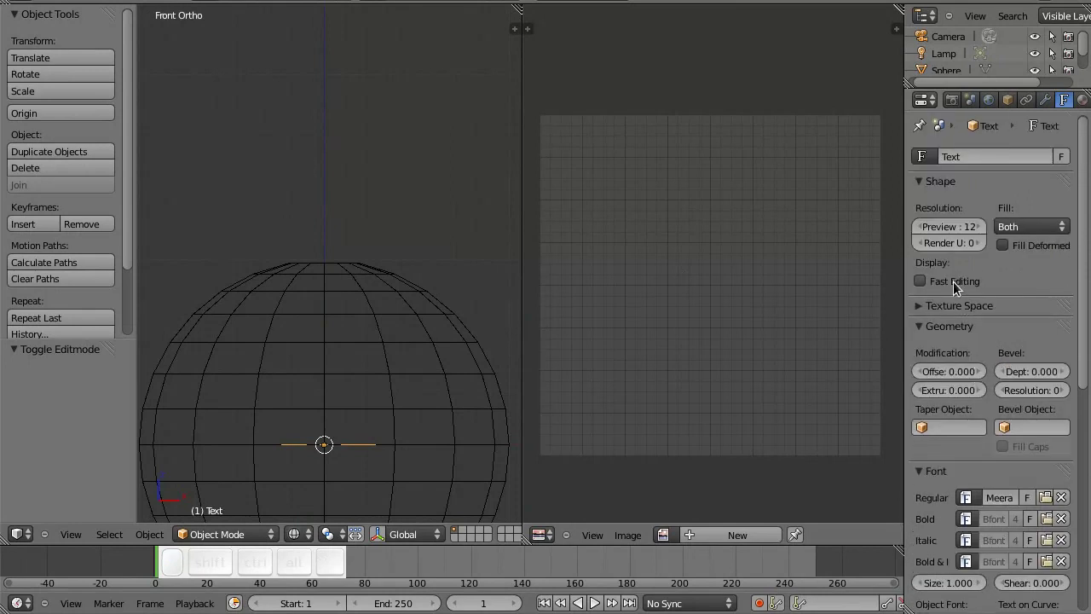
drag(947, 392, 450, 391)
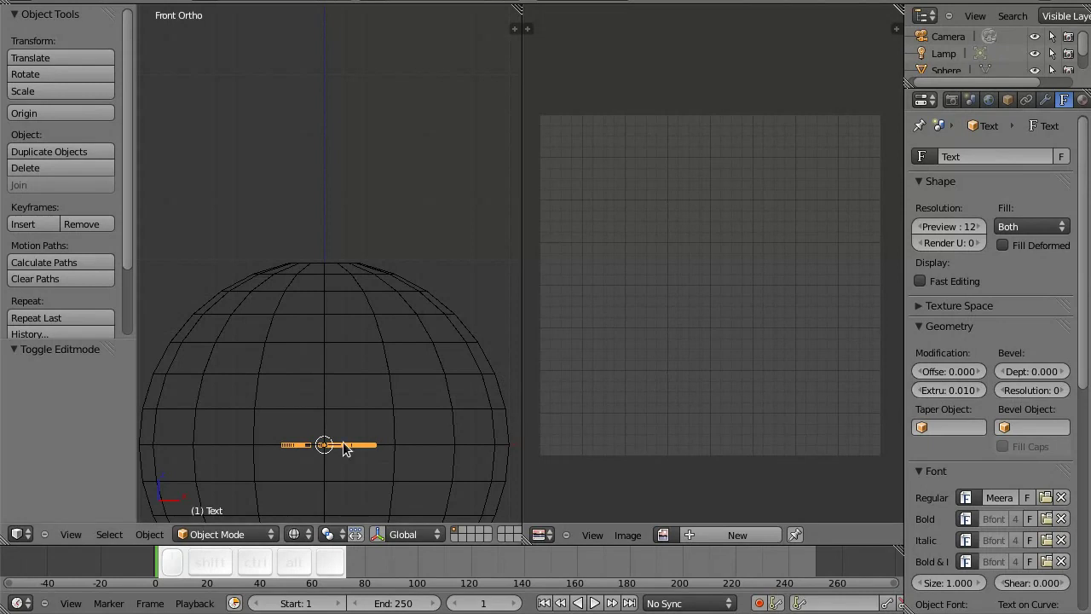
Step: Move the text up along Z to 1.189, just above the sphere, and save
key(g)
key(z)
click(373, 252)
key(ctrl+s)
click(358, 338)
scroll(down, 3)
Step: Change settings from the 3D View header menus
scroll(up, 3)
click(363, 386)
scroll(down, 3)
click(373, 282)
scroll(up, 3)
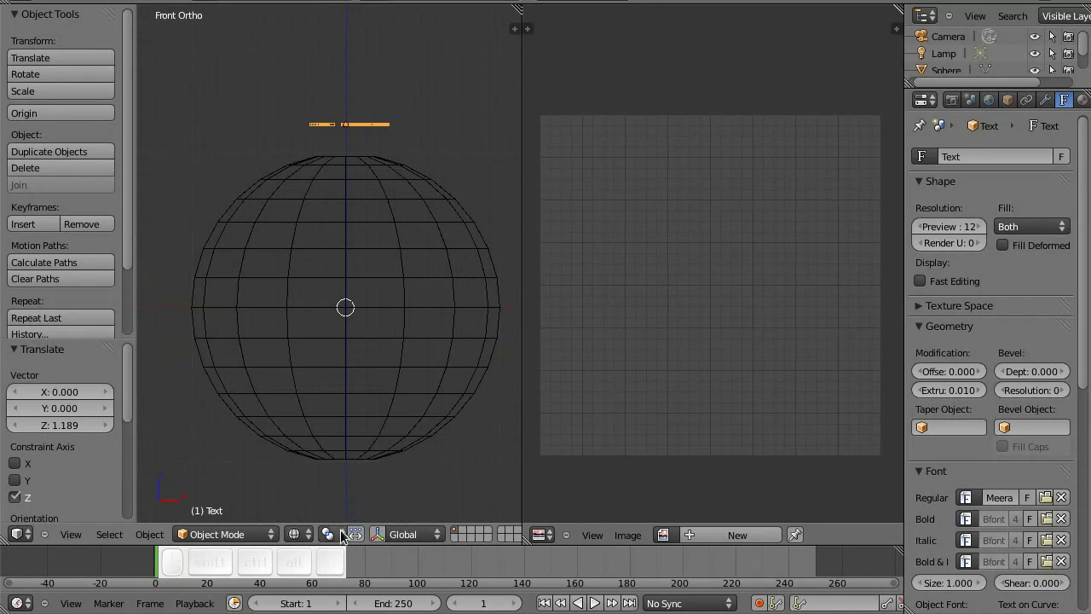
click(303, 537)
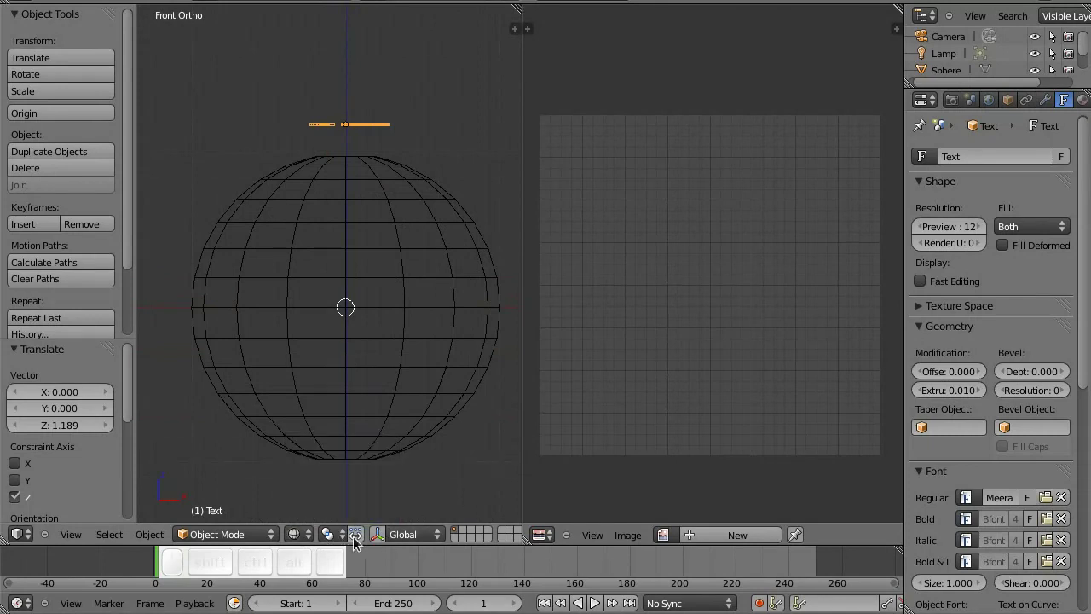
click(344, 538)
click(368, 503)
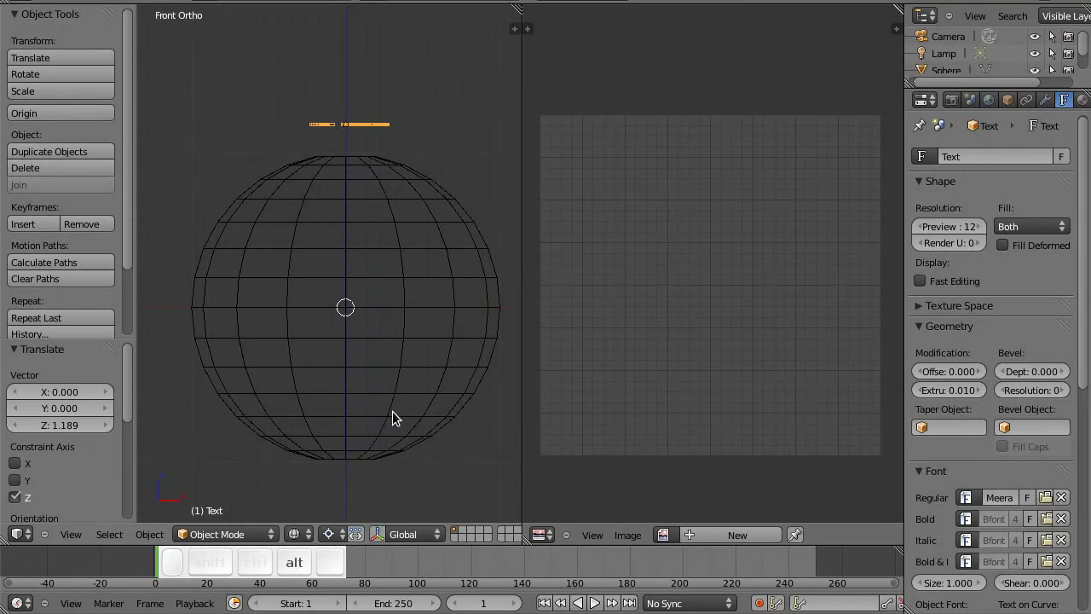
Step: Duplicate the sun lamp and rotate the copy -180° on X
key(alt+d)
right_click(433, 448)
key(r)
key(1)
key(8)
key(Return)
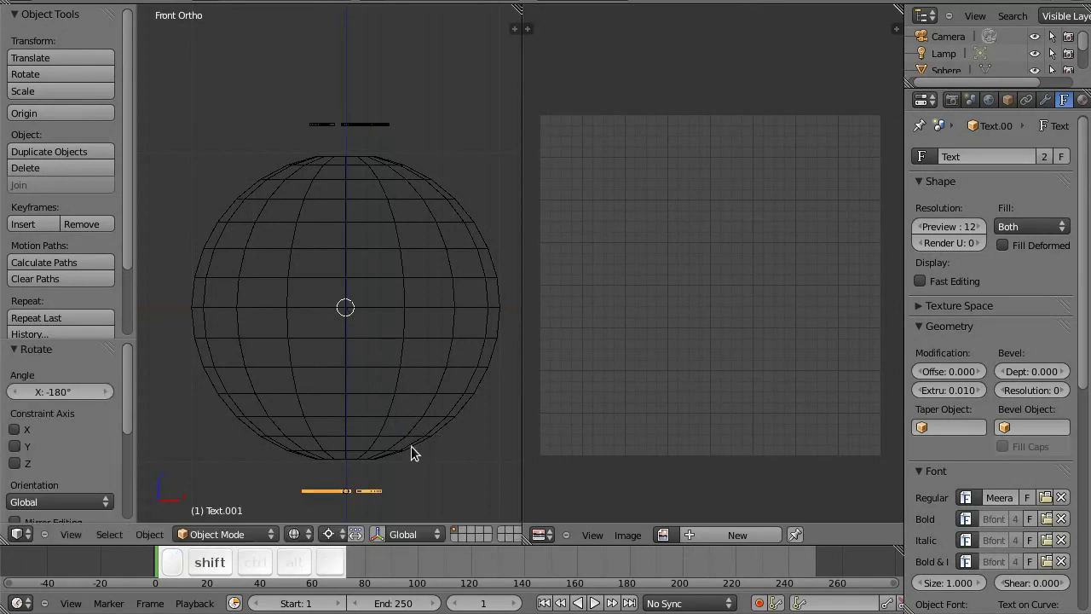
click(407, 445)
Step: Clear the lamp's location and rotation, then move it along Z below the sphere
middle_click(370, 291)
scroll(down, 3)
click(359, 260)
middle_click(300, 308)
scroll(down, 3)
right_click(457, 91)
key(alt+g)
key(alt+r)
key(g)
key(z)
click(381, 246)
click(969, 349)
middle_click(290, 319)
scroll(up, 3)
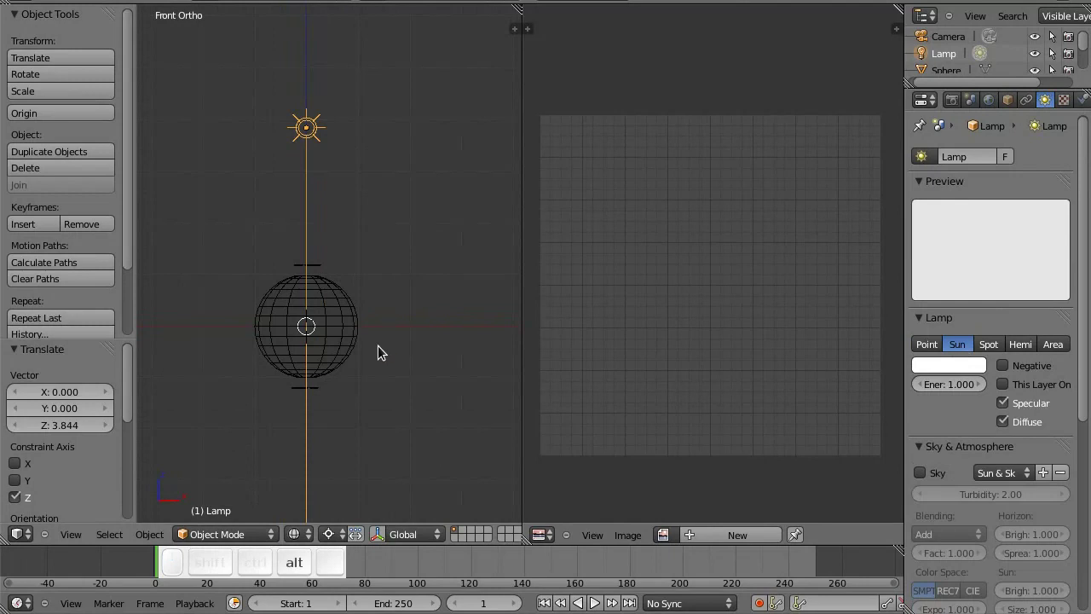
Step: Duplicate the lamp again and rotate the second one to face upward
key(alt+d)
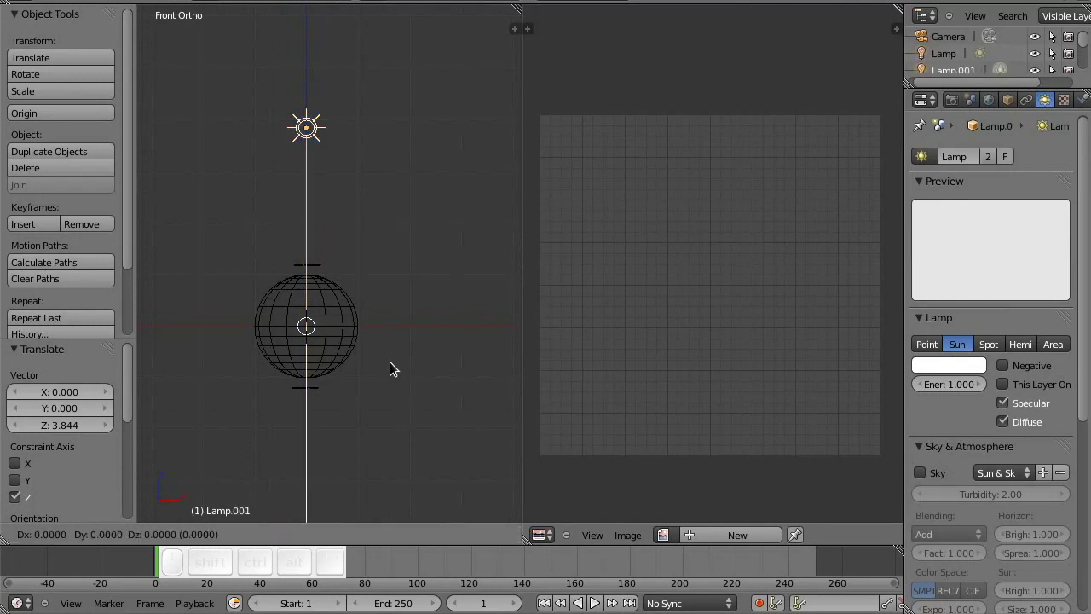
click(395, 369)
key(r)
key(1)
key(0)
key(Return)
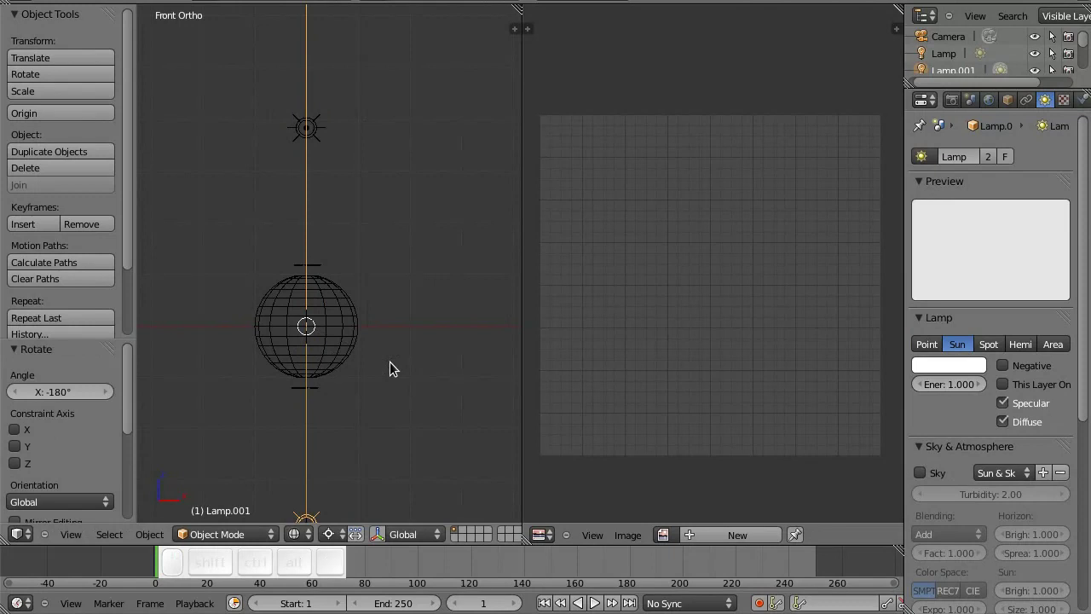
key(,)
Step: Save, select the sphere and show its Object Data properties
click(408, 306)
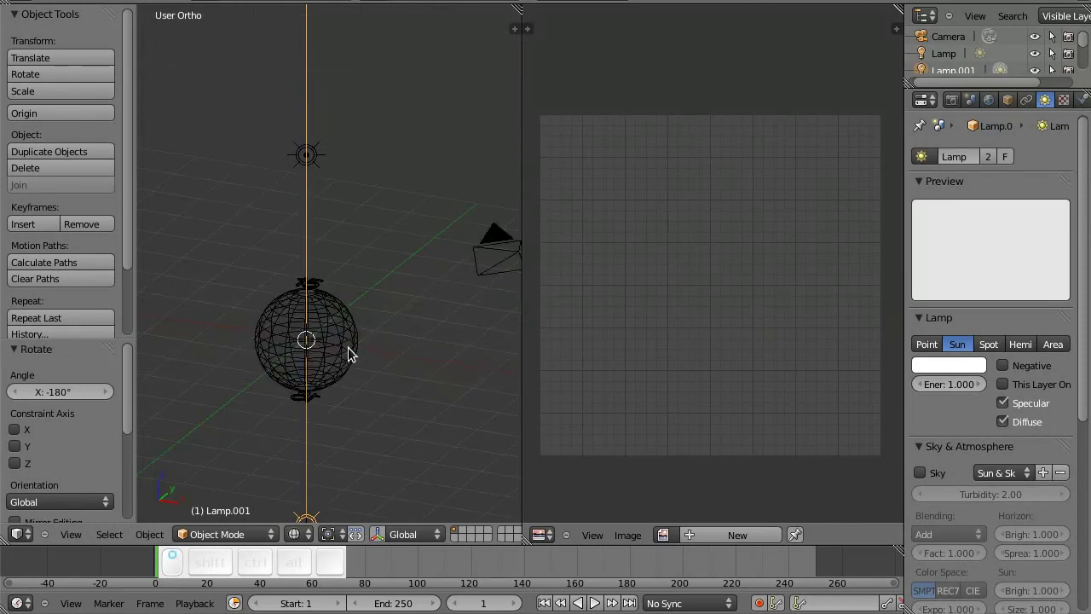
click(378, 387)
key(ctrl+shift+s)
click(405, 322)
click(383, 279)
Step: Unwrap the sphere's UVs into two circular islands in Edit Mode
key(t)
click(267, 338)
key(Tab)
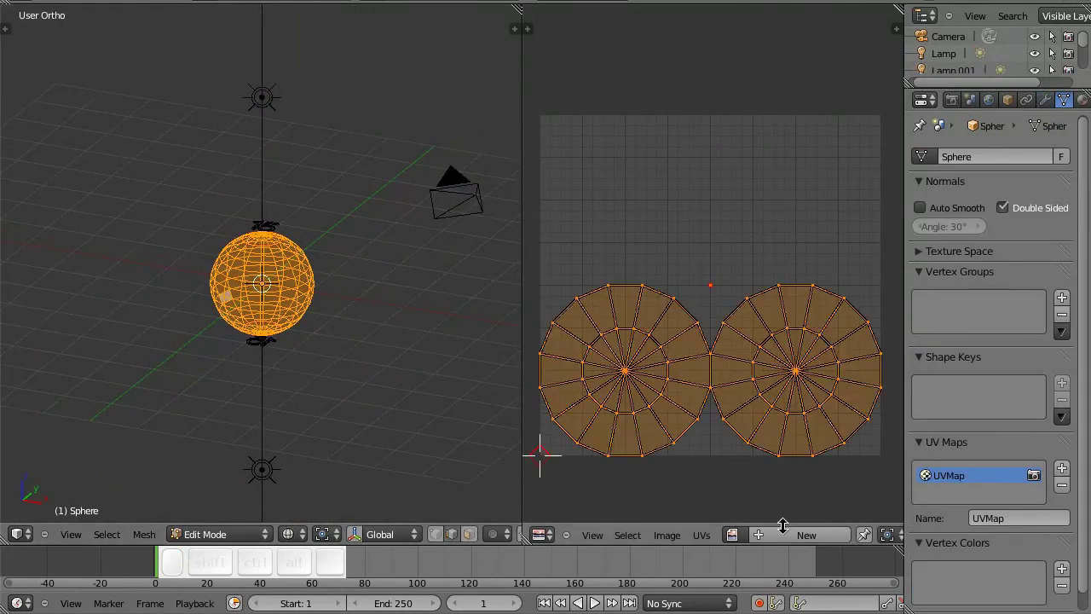
Step: Create a new black 1024×1024 image named 'bolas' with Alpha turned off
click(801, 536)
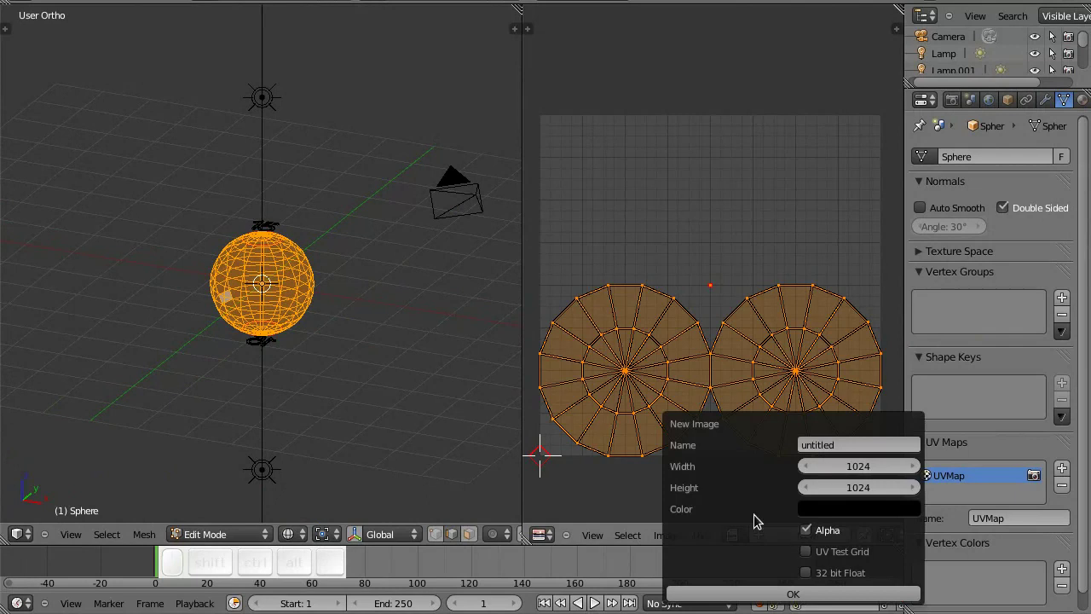
click(838, 450)
key(b)
key(o)
key(l)
key(s)
key(Return)
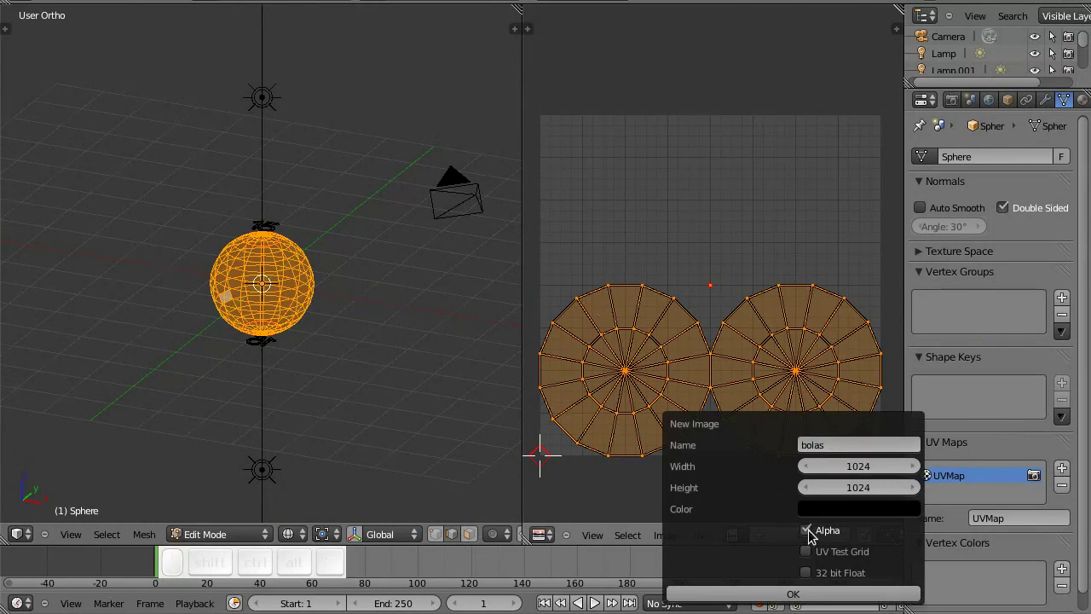
click(816, 533)
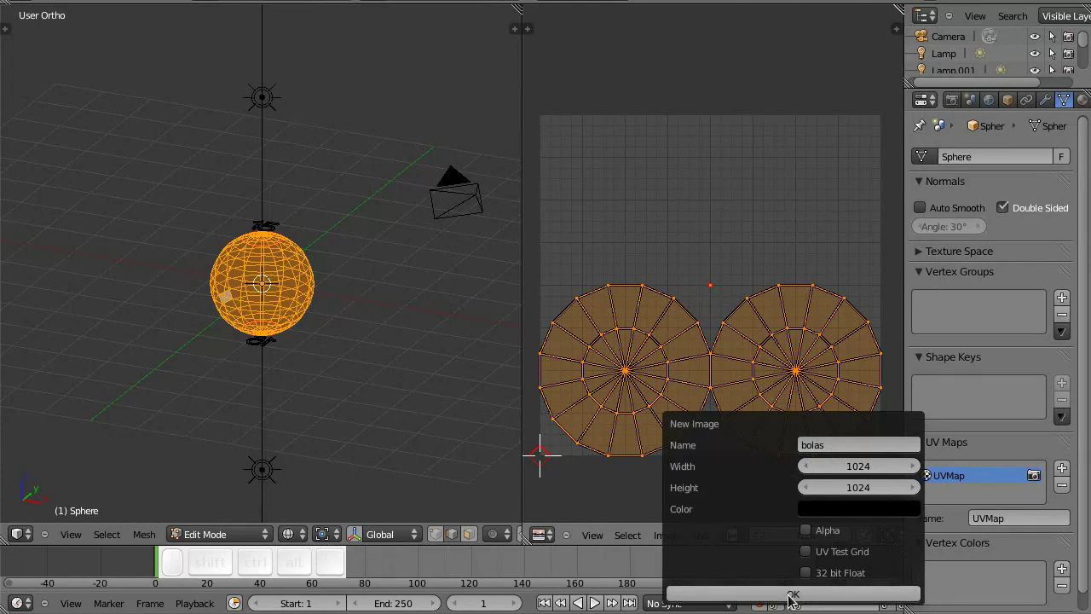
click(795, 593)
Step: Save the file and return the sphere to Object Mode
scroll(down, 3)
click(710, 398)
scroll(up, 3)
key(ctrl+s)
click(359, 352)
key(ctrl+Tab)
click(285, 327)
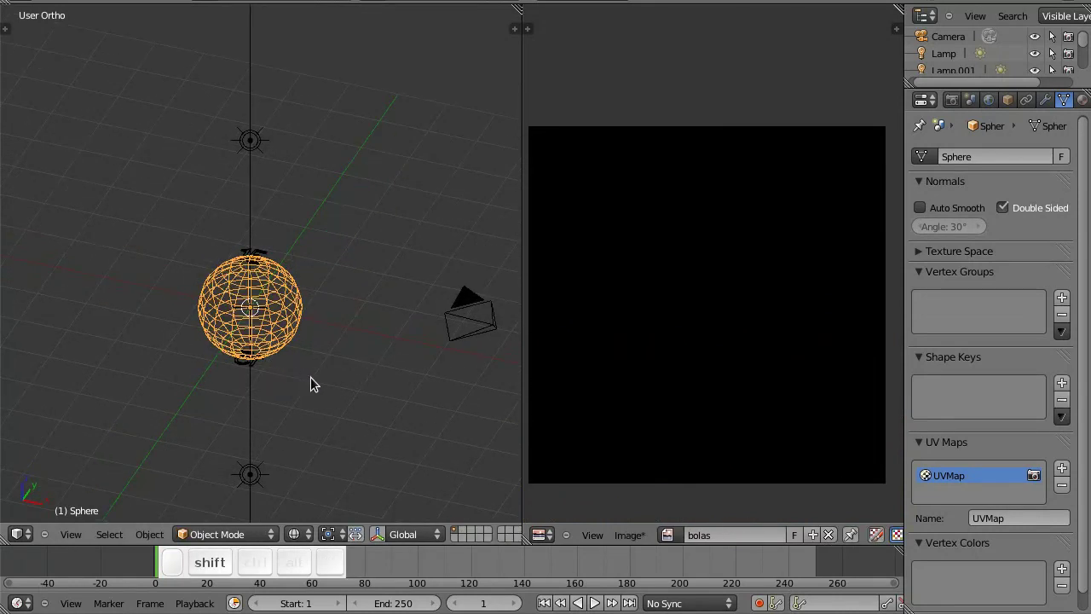
Step: Bring up the Bake panel in the Render properties
click(957, 101)
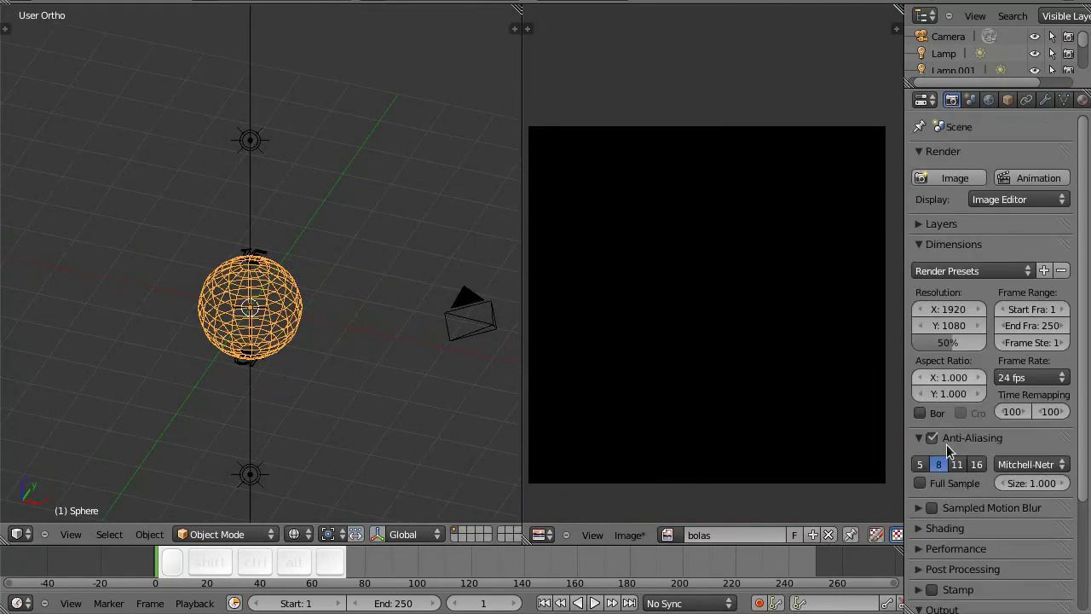
middle_click(970, 559)
middle_click(969, 559)
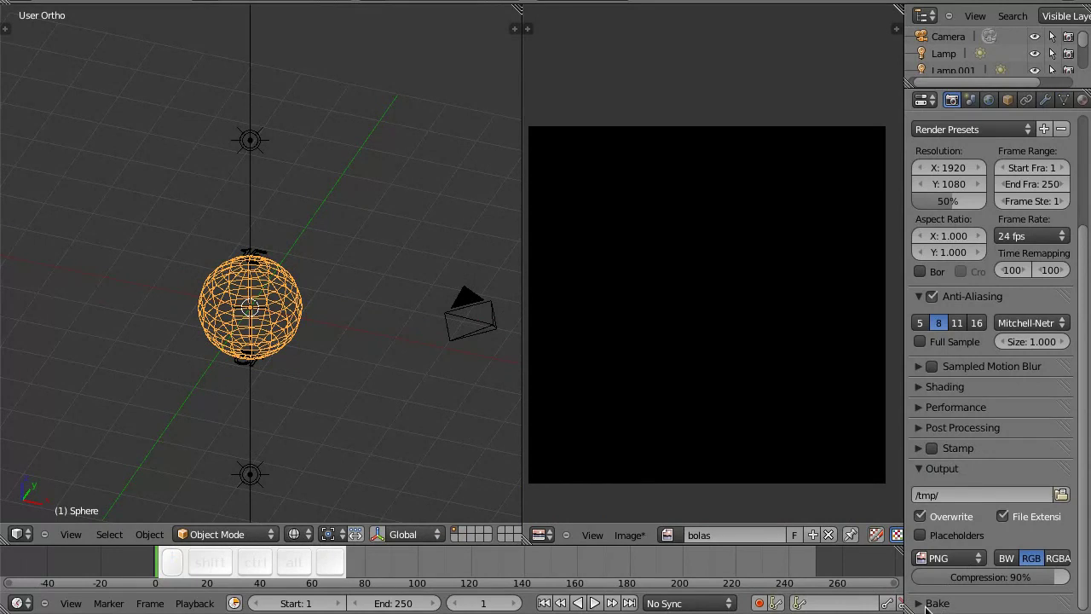
click(932, 603)
scroll(down, 3)
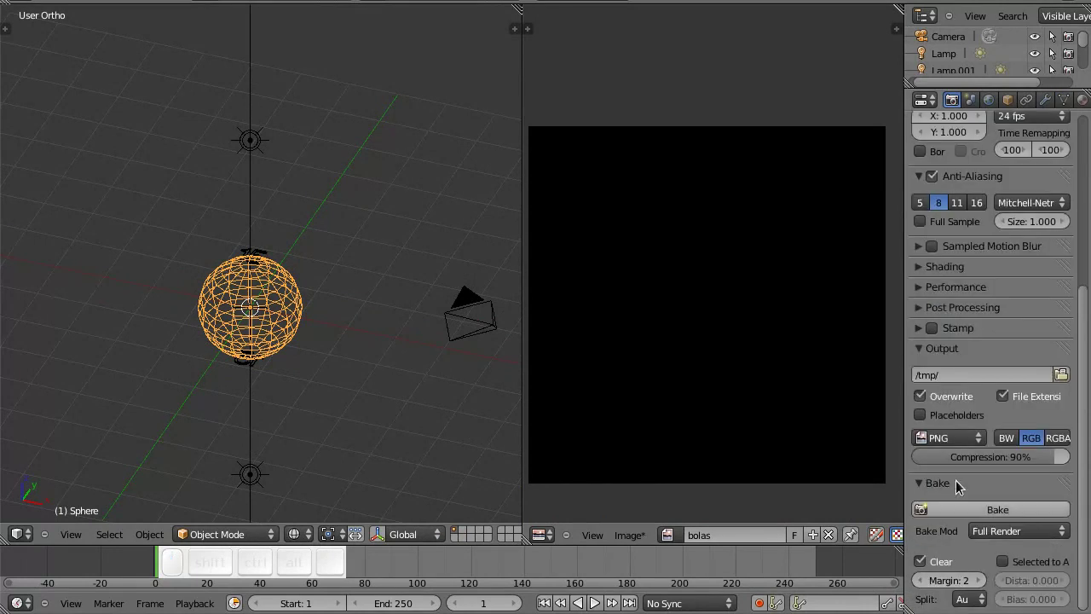
Step: Bake in Shadow mode, filling 'bolas' with two white 15-numbered circles
click(1011, 536)
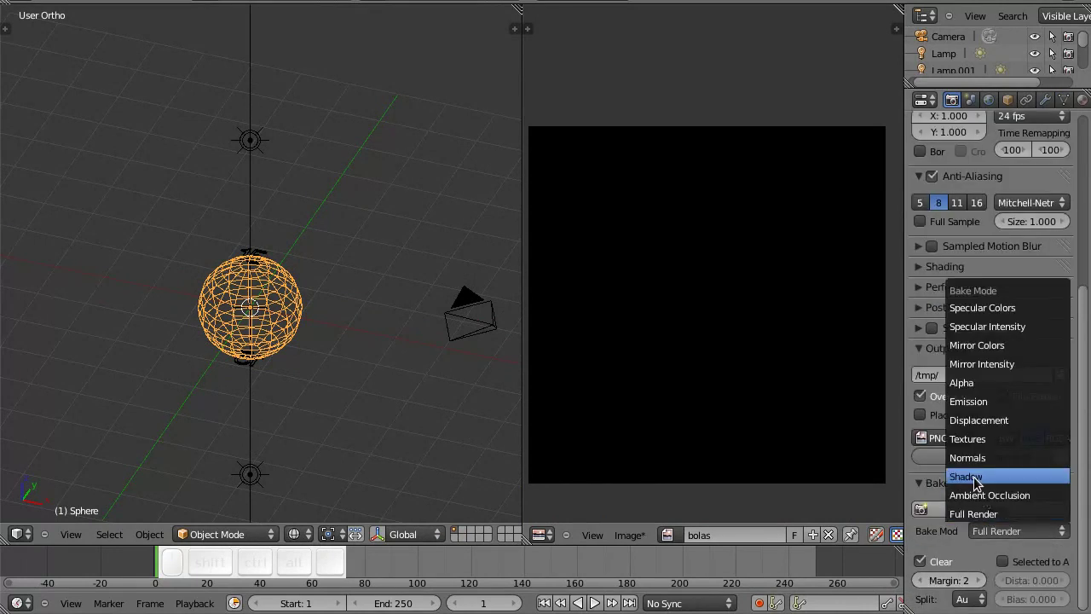
click(983, 480)
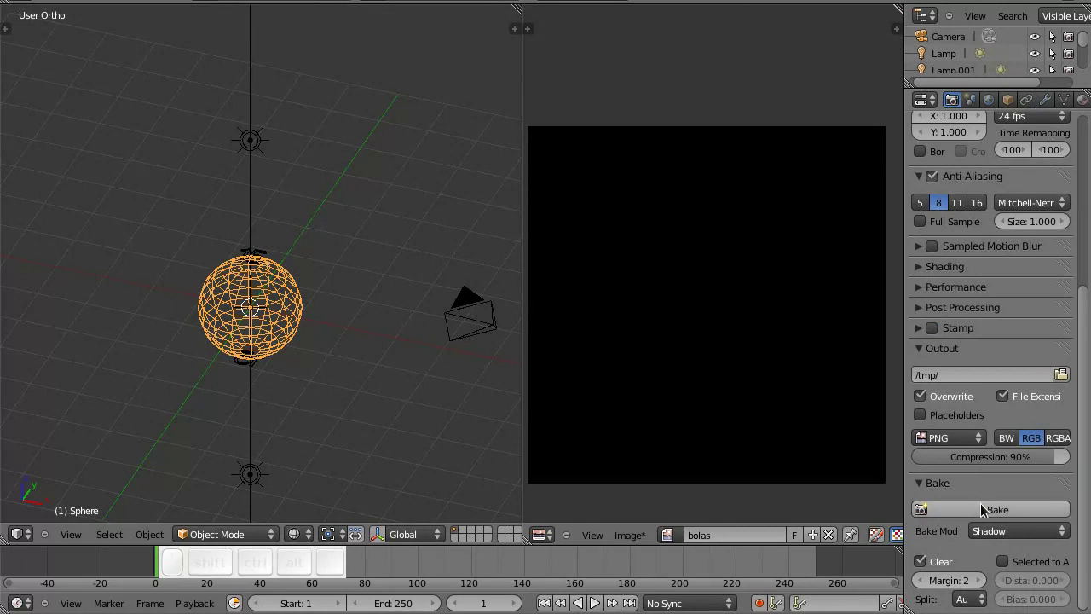
click(998, 511)
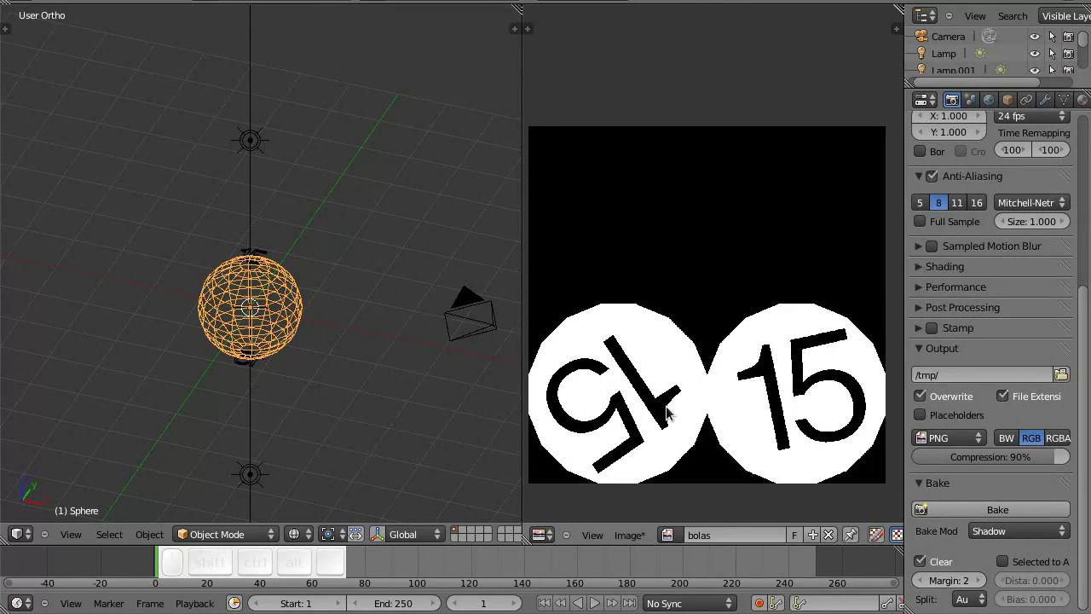
Step: Preview the ball's baked 15 texture in local view, then save the file
key(alt+z)
key(alt+z)
click(264, 318)
key(\)
click(270, 322)
scroll(down, 3)
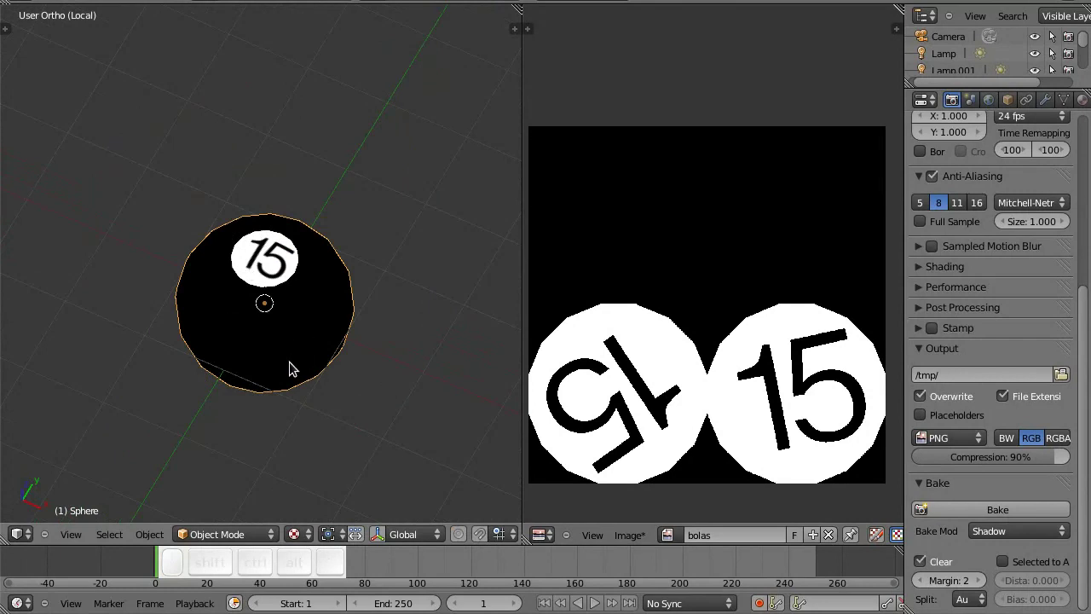
key(alt+z)
key(\)
scroll(down, 3)
drag(317, 340, 330, 316)
key(ctrl+s)
Step: Move the camera and both lamps to a hidden layer
click(333, 316)
click(268, 170)
click(269, 473)
click(500, 241)
key(m)
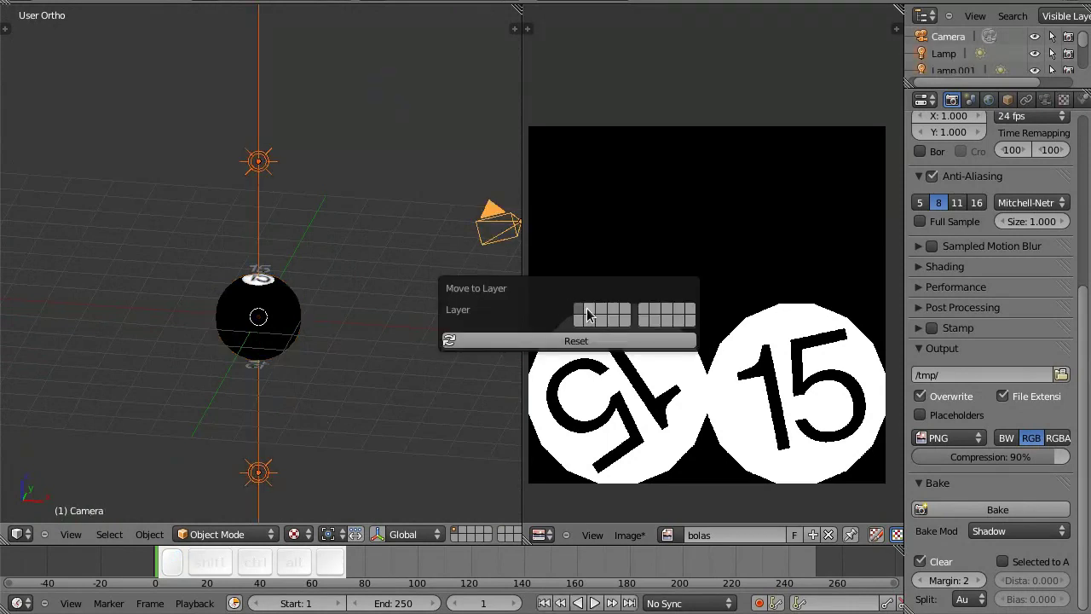
click(595, 311)
scroll(up, 3)
Step: Select both 15 text objects and assign them a layer, keeping them with the sphere
right_click(278, 267)
right_click(273, 441)
key(m)
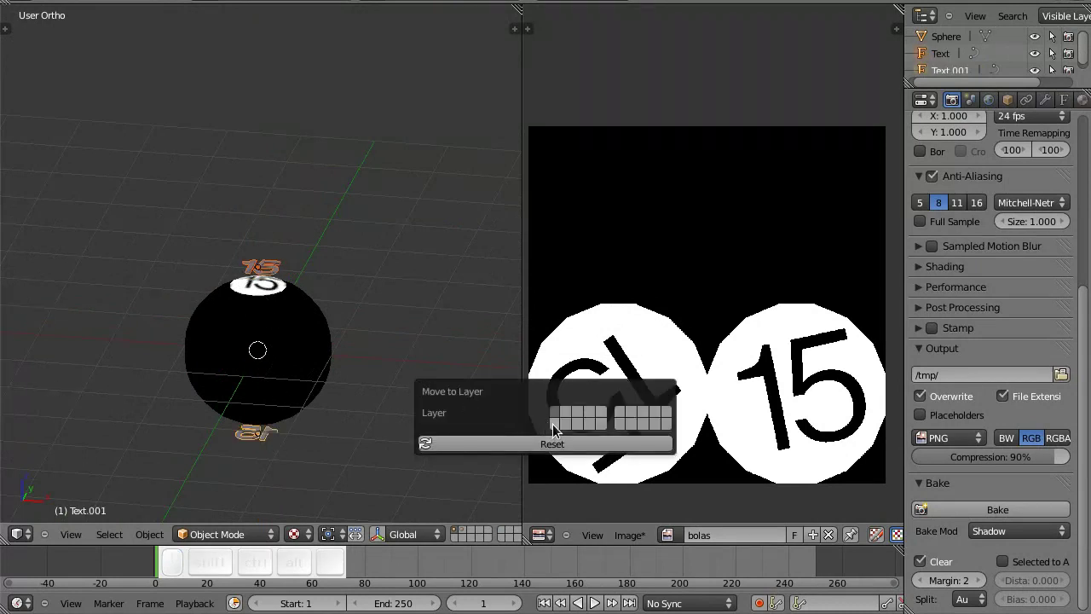
click(557, 426)
click(451, 538)
click(457, 541)
key(ctrl+shift+s)
click(352, 330)
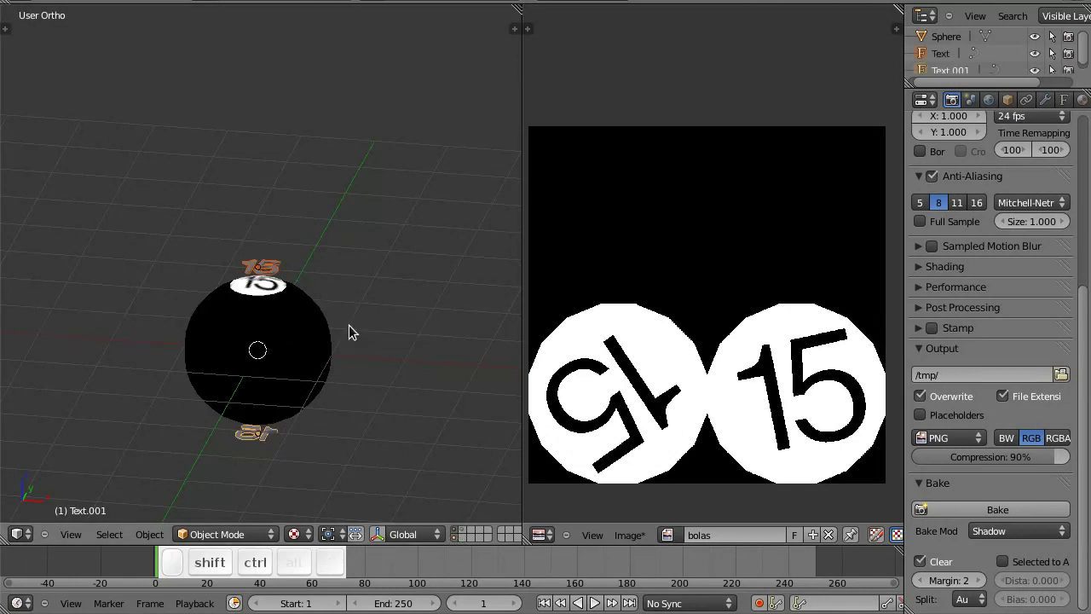
Step: View the ball and its number texts from directly above
key(z)
key(7)
click(376, 383)
scroll(up, 3)
scroll(down, 3)
Step: Load the bolas_bilhar-cores.png swatches and duplicate the ball along X into a row
click(552, 540)
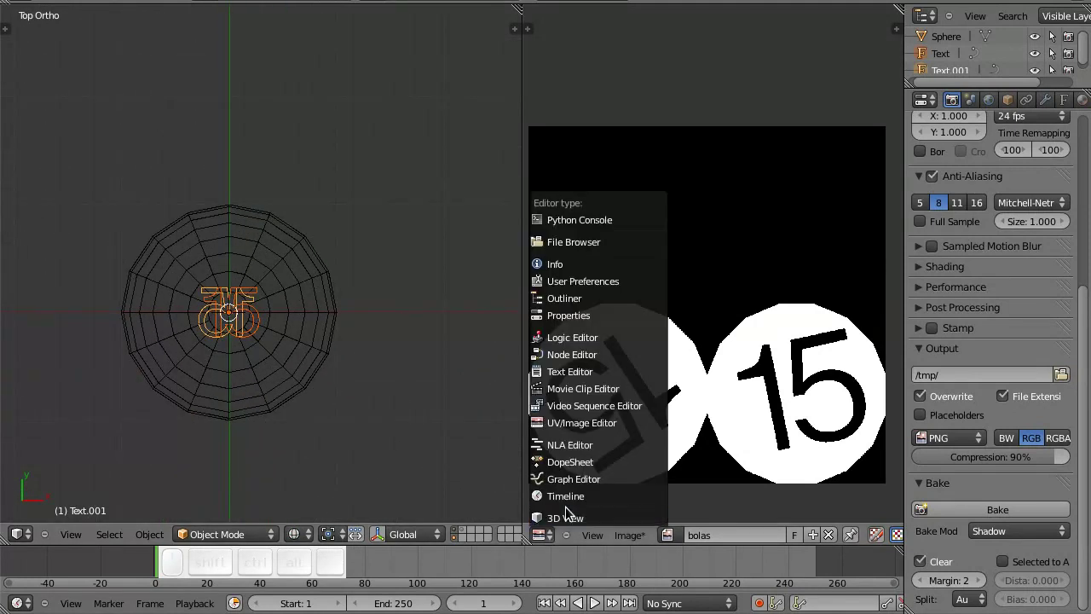
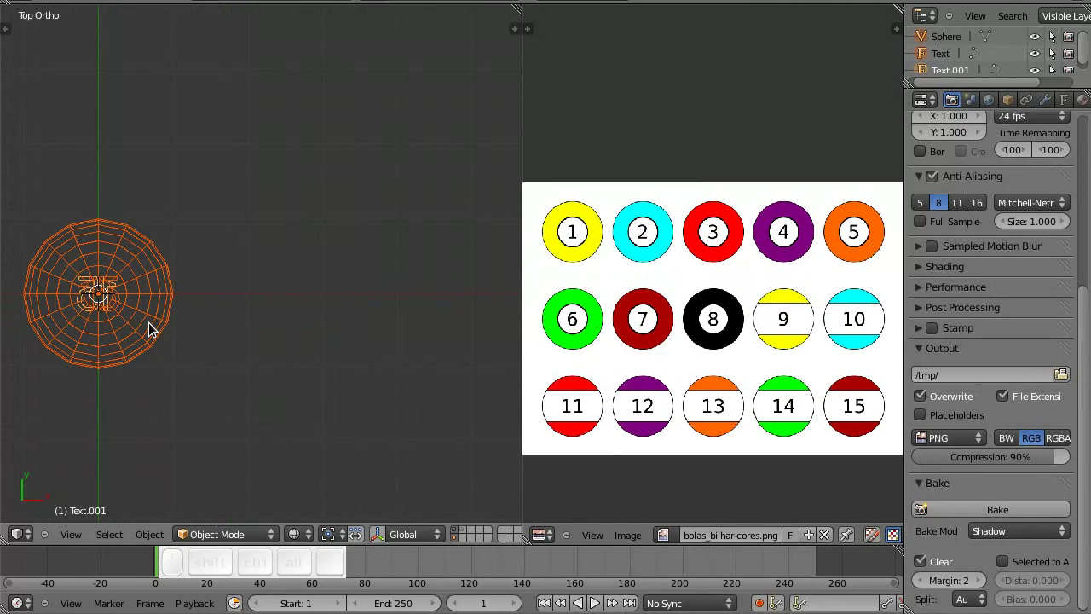
key(shift+d)
key(shift+x)
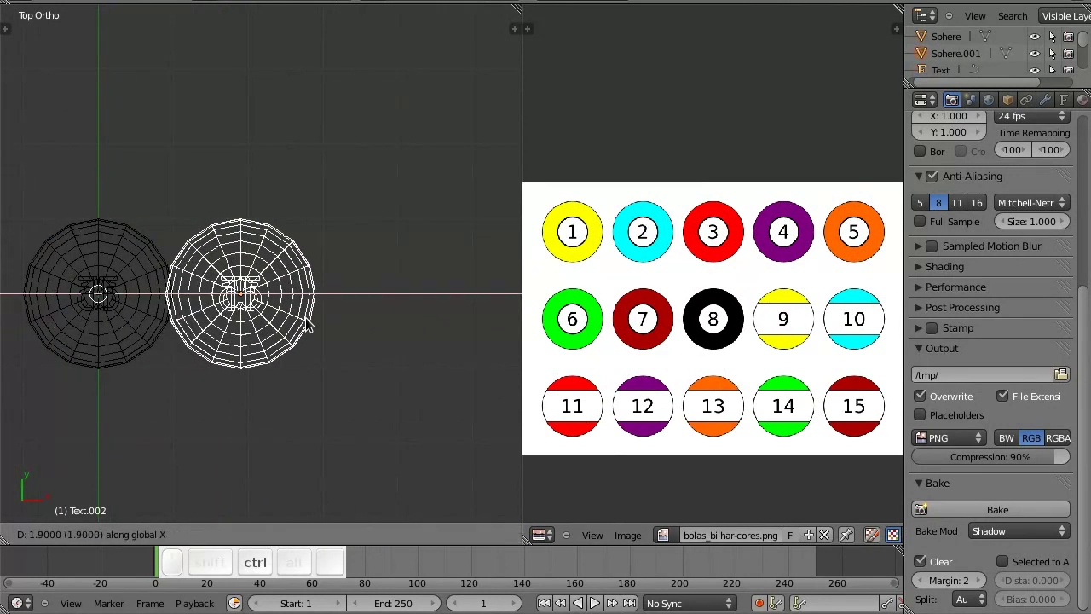
click(314, 324)
key(b)
click(111, 254)
key(shift+d)
key(shift+x)
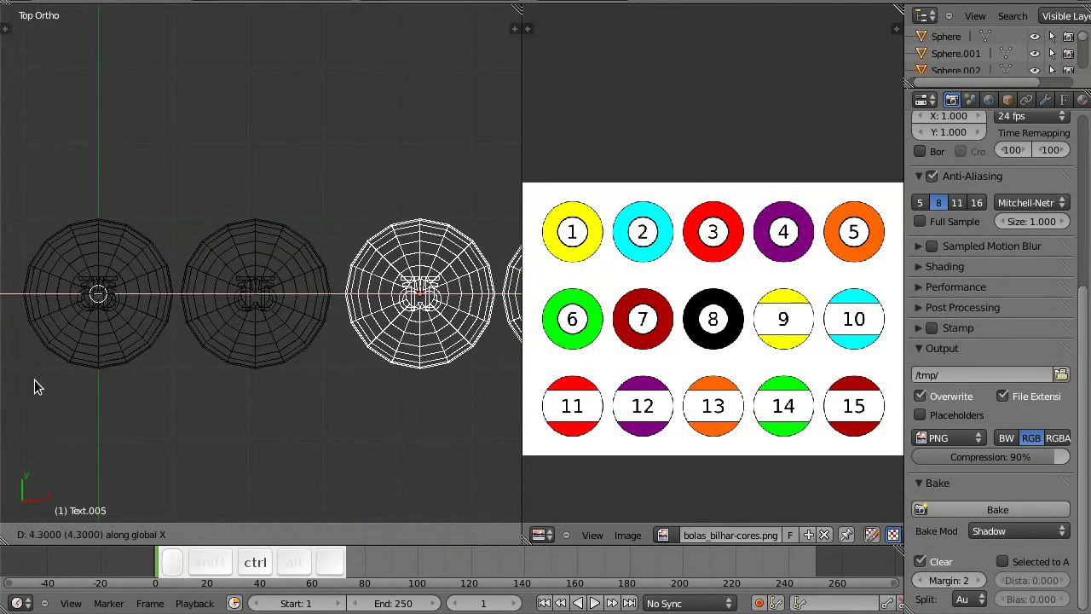
click(35, 384)
click(366, 360)
Step: Duplicate further along X to complete a row of five balls
key(a)
key(b)
click(344, 187)
key(shift+d)
key(shift+x)
click(514, 403)
scroll(down, 3)
click(302, 384)
Step: Box-select the row of five and duplicate it along Y into a second row
key(shift+a)
key(b)
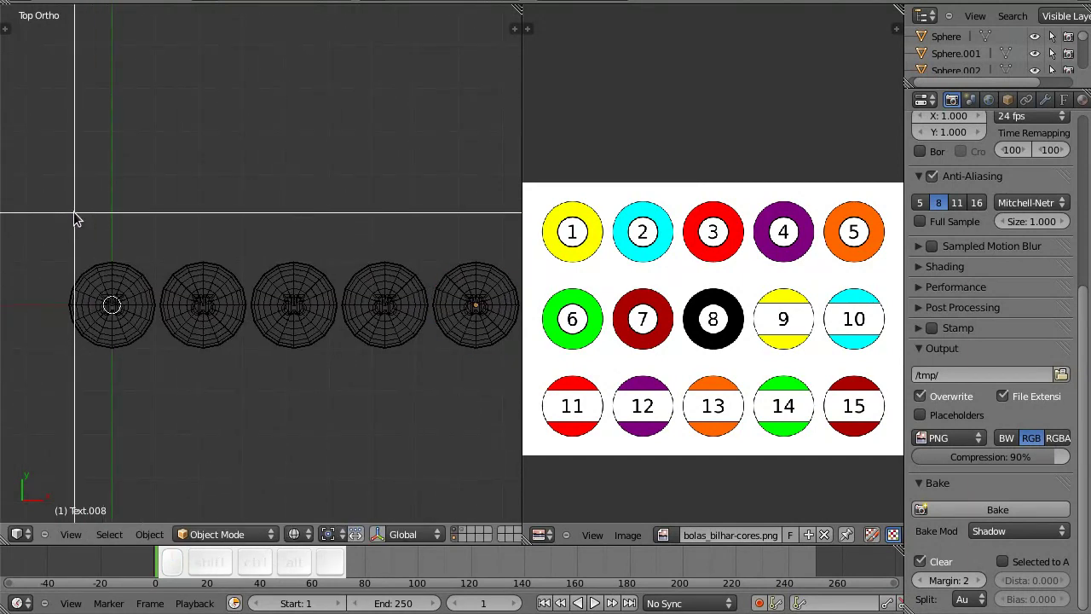
drag(82, 218, 334, 376)
scroll(up, 3)
scroll(up, 3)
key(shift+d)
key(shift+y)
click(401, 497)
click(428, 450)
click(334, 452)
Step: Save the file and select one duplicated ball for editing
key(ctrl+s)
click(361, 423)
key(ctrl+a)
right_click(367, 401)
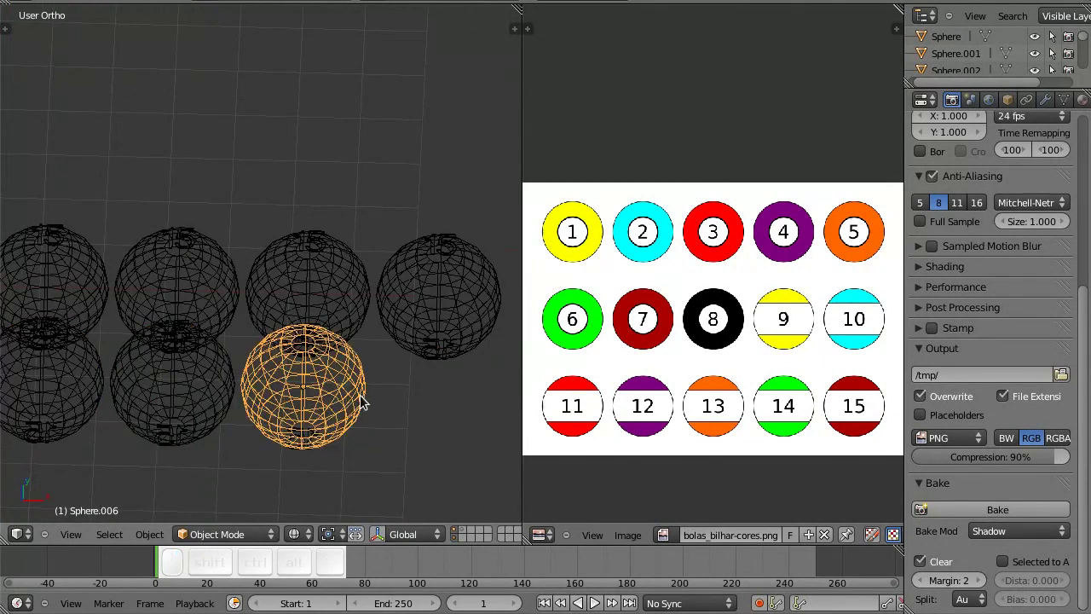
Step: Clear the ball's existing UV seams and select its upper and lower edge rings
key(1)
key(Tab)
scroll(up, 3)
key(a)
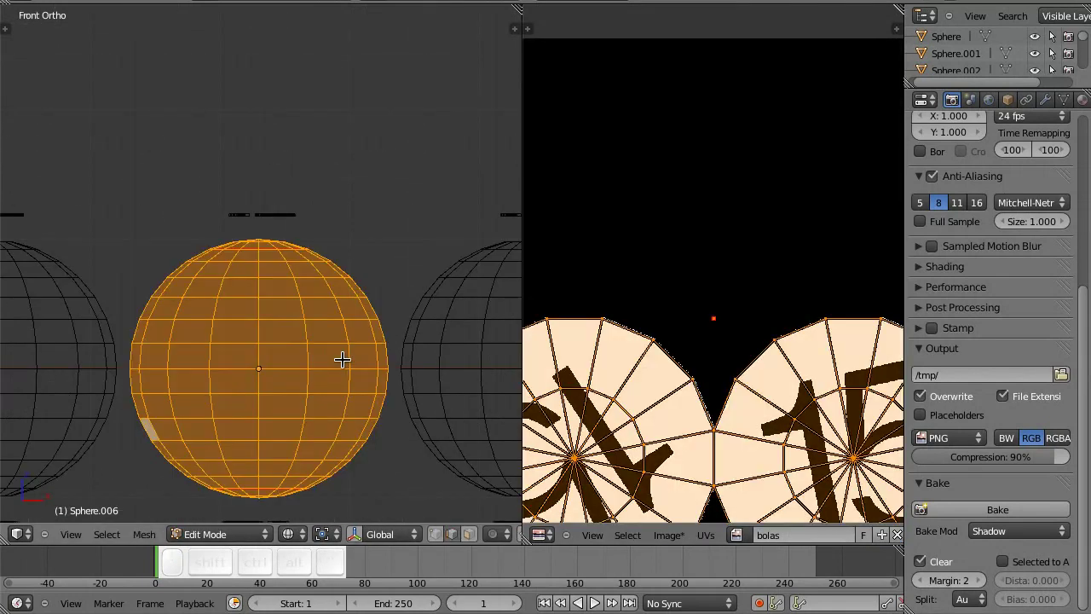
key(ctrl+e)
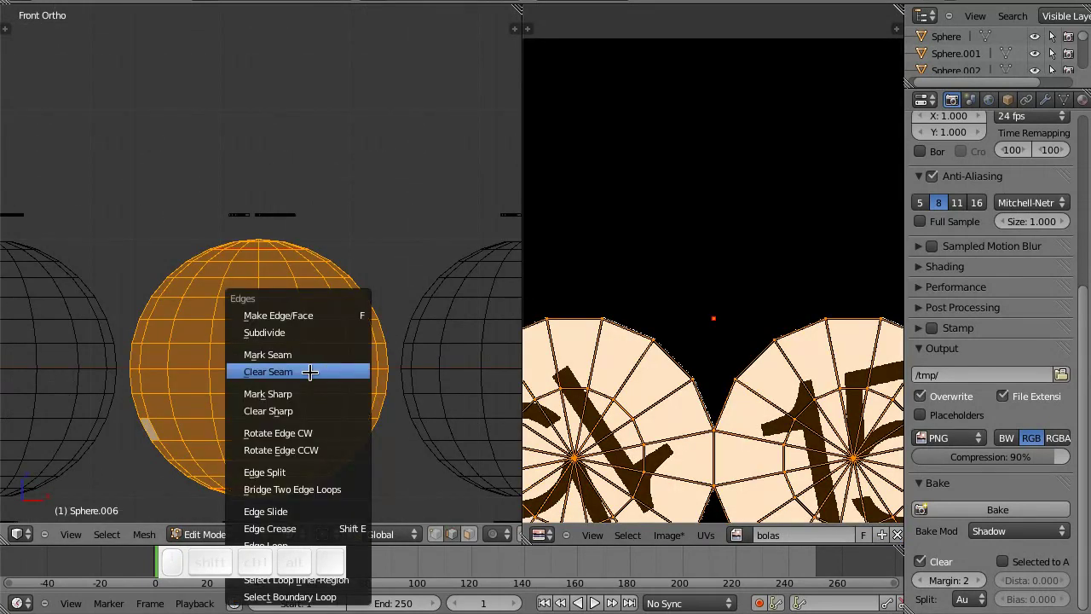
click(307, 370)
right_click(278, 274)
right_click(277, 453)
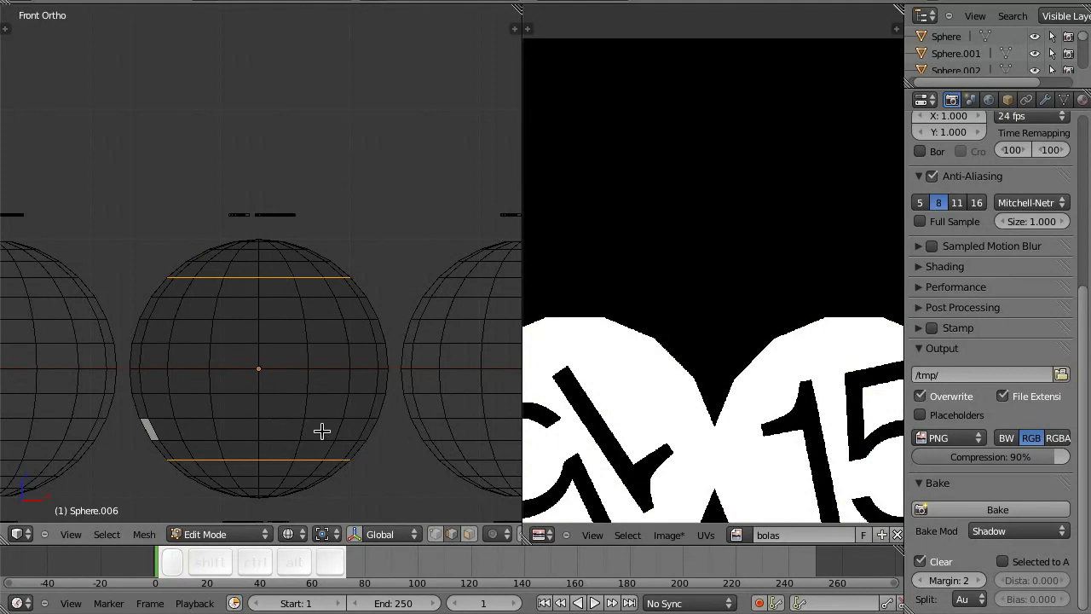
drag(312, 301, 310, 353)
key(1)
right_click(294, 359)
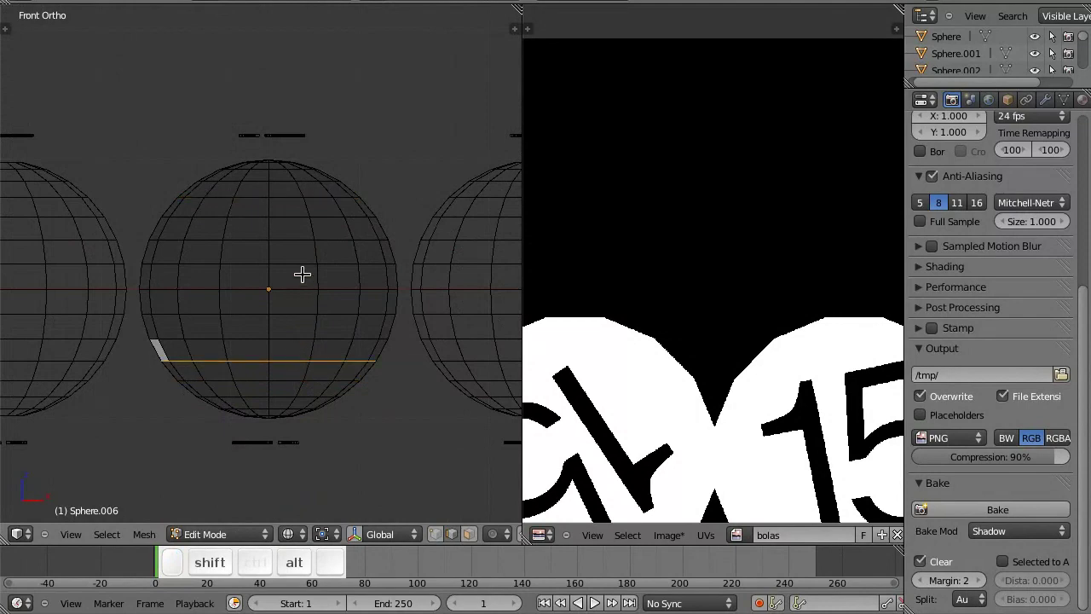
right_click(289, 230)
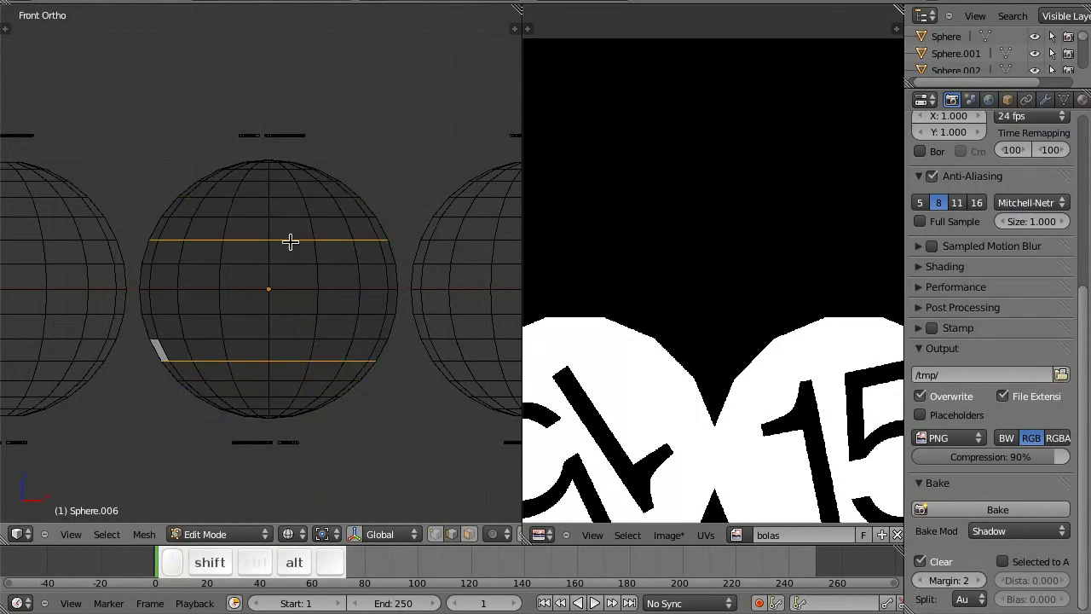
Step: Mark the selected edge rings as new seams and select the whole mesh
drag(302, 310, 329, 287)
right_click(324, 251)
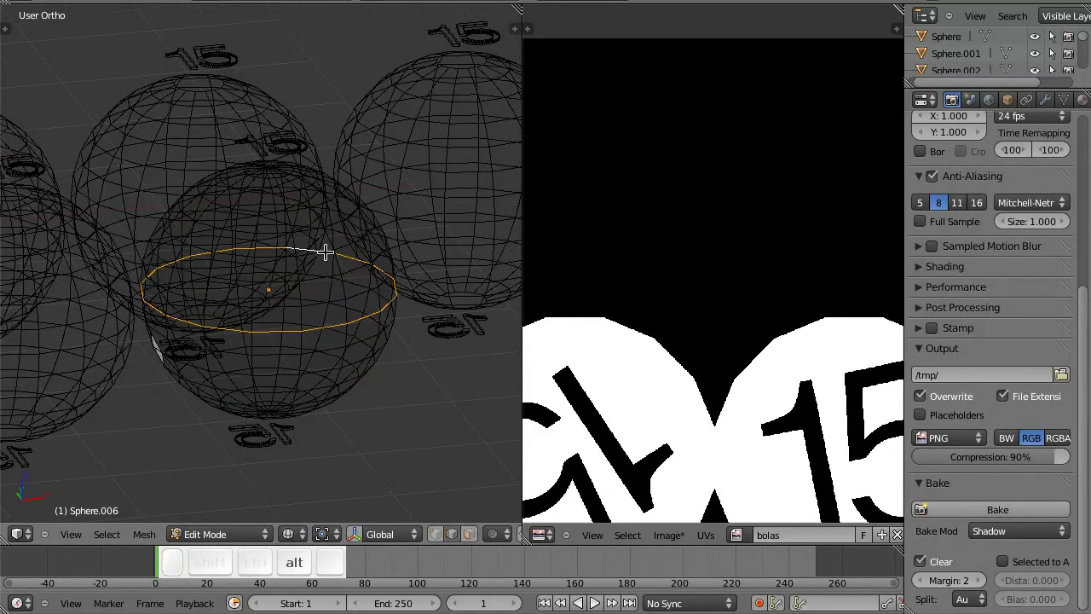
right_click(324, 250)
key(alt+1)
middle_click(299, 299)
right_click(282, 298)
key(ctrl+e)
click(346, 317)
scroll(down, 3)
drag(339, 312, 320, 349)
key(a)
scroll(down, 3)
click(734, 369)
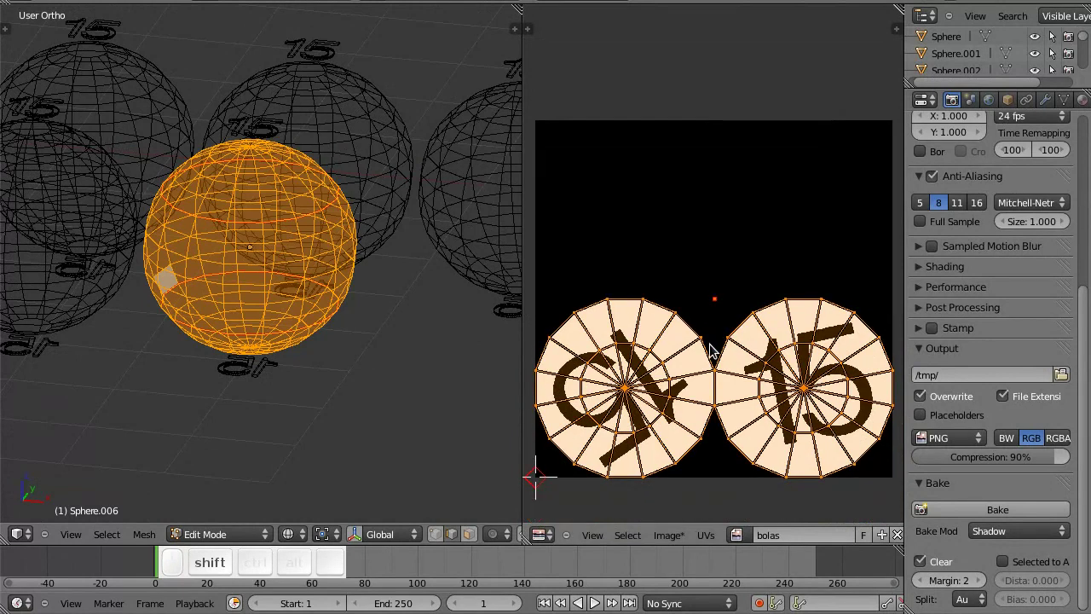
key(shift+a)
Step: Unwrap anew and fit both UV discs over the 15 circles in 'bolas', then leave Edit Mode
click(718, 538)
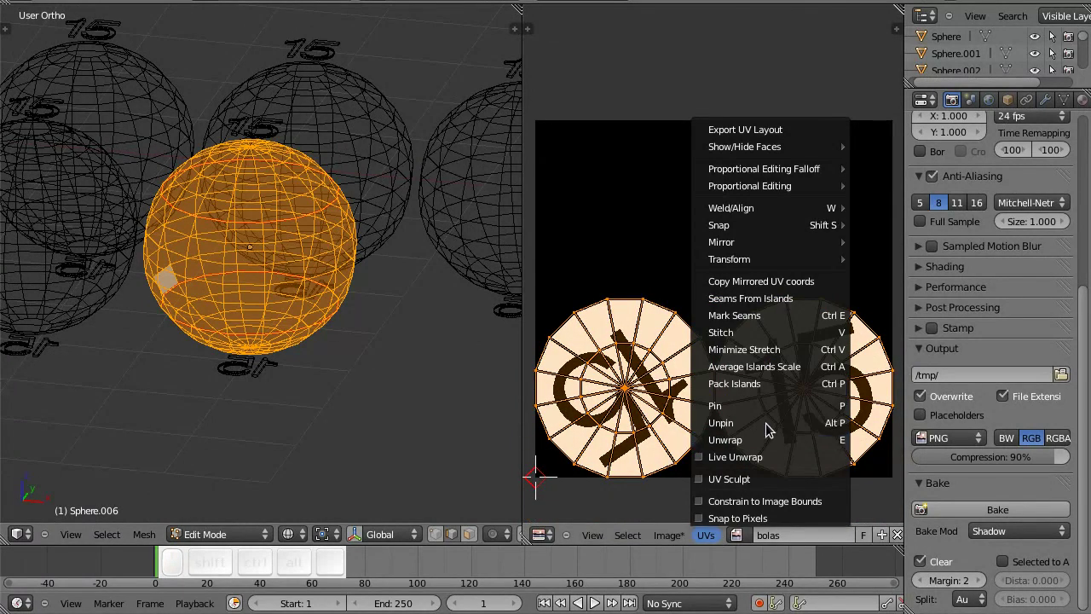
click(753, 422)
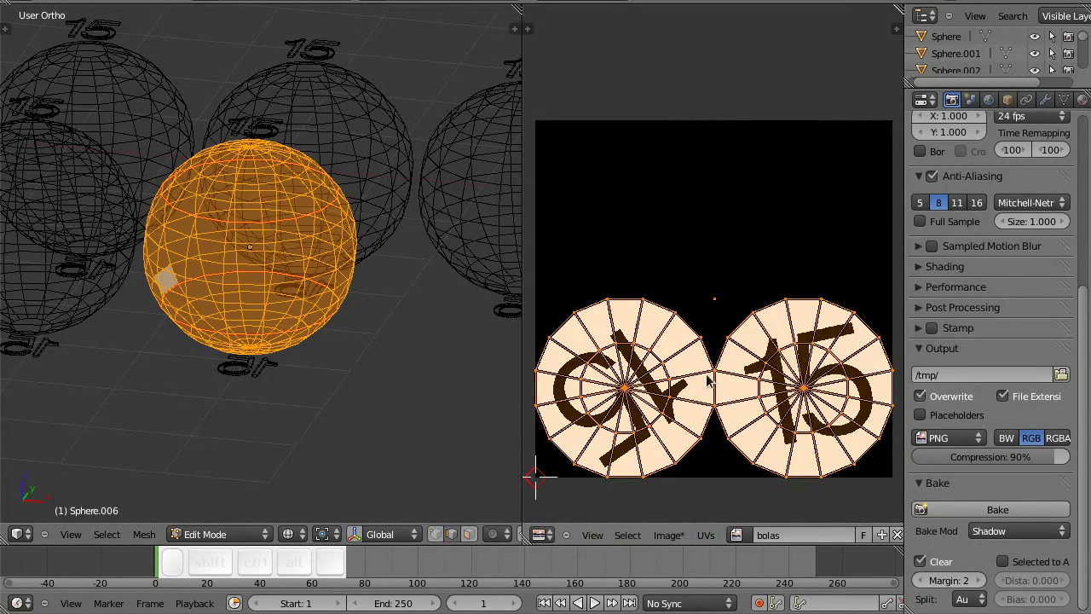
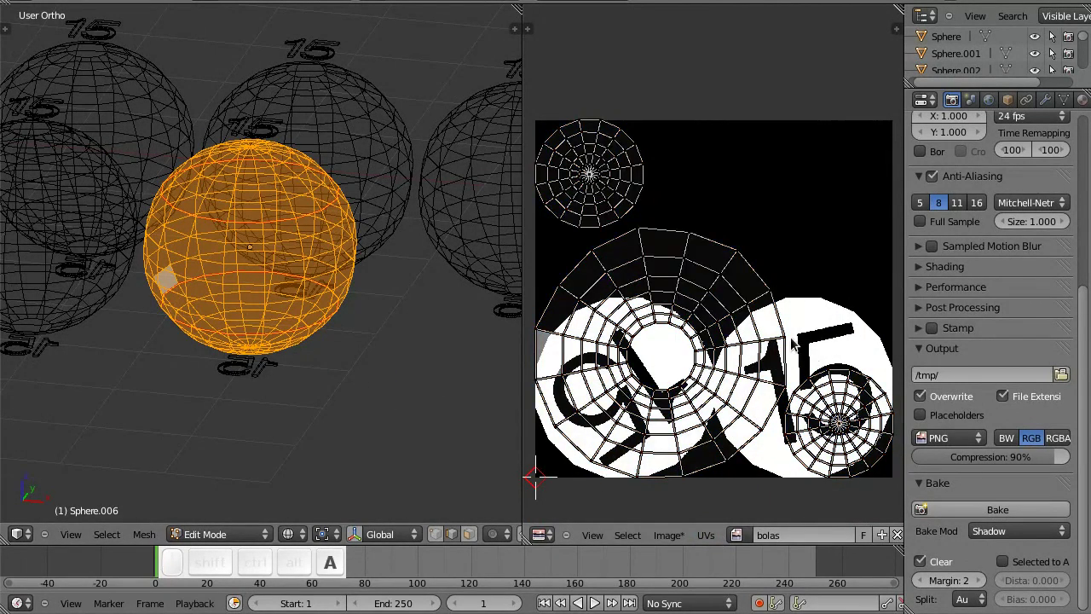
key(l)
key(s)
key(0)
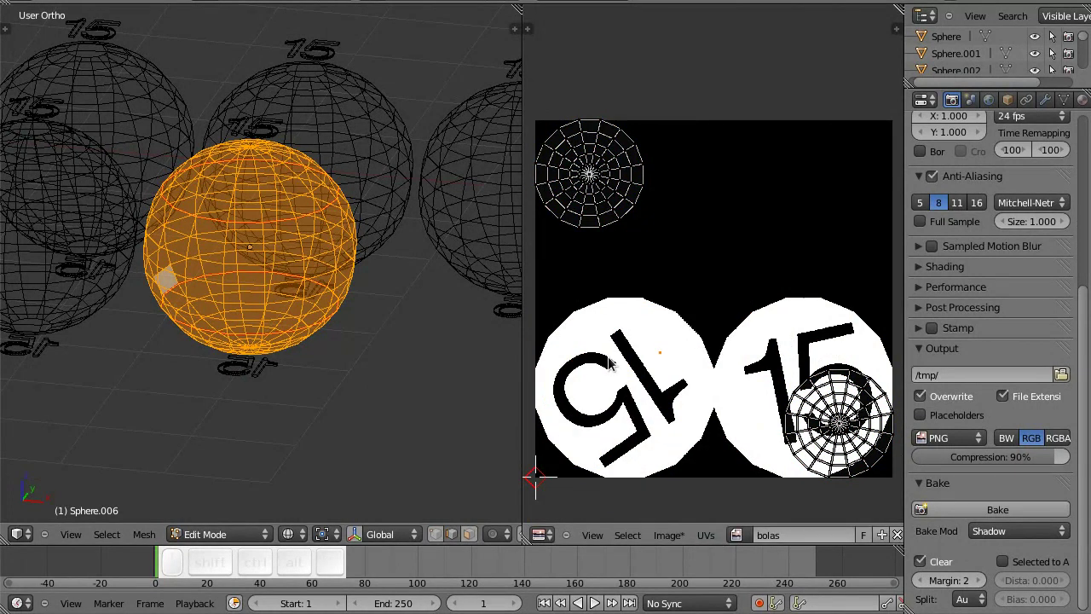
key(p)
key(g)
click(783, 225)
key(a)
key(ctrl+a)
key(ctrl+a)
key(ctrl+p)
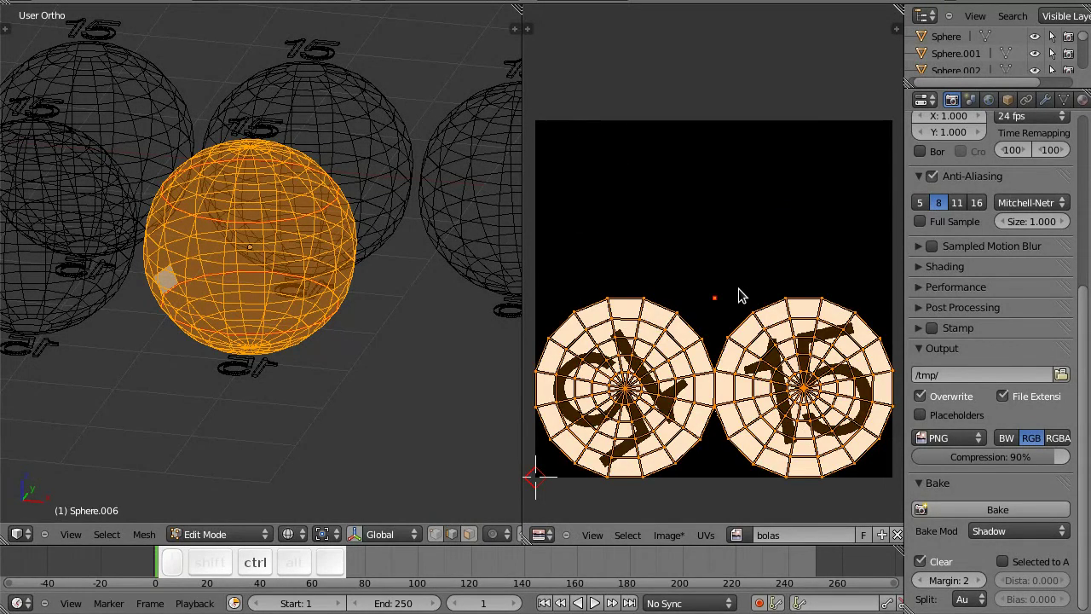
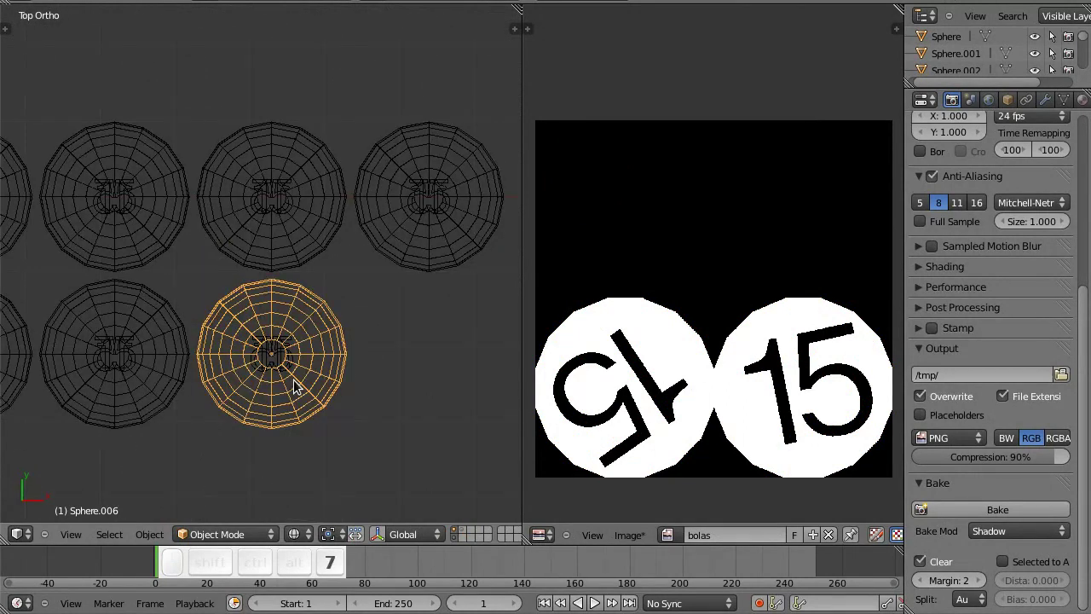
Step: Display the bolas_bilhar-cores.png colour-swatch image in the image editor
click(249, 328)
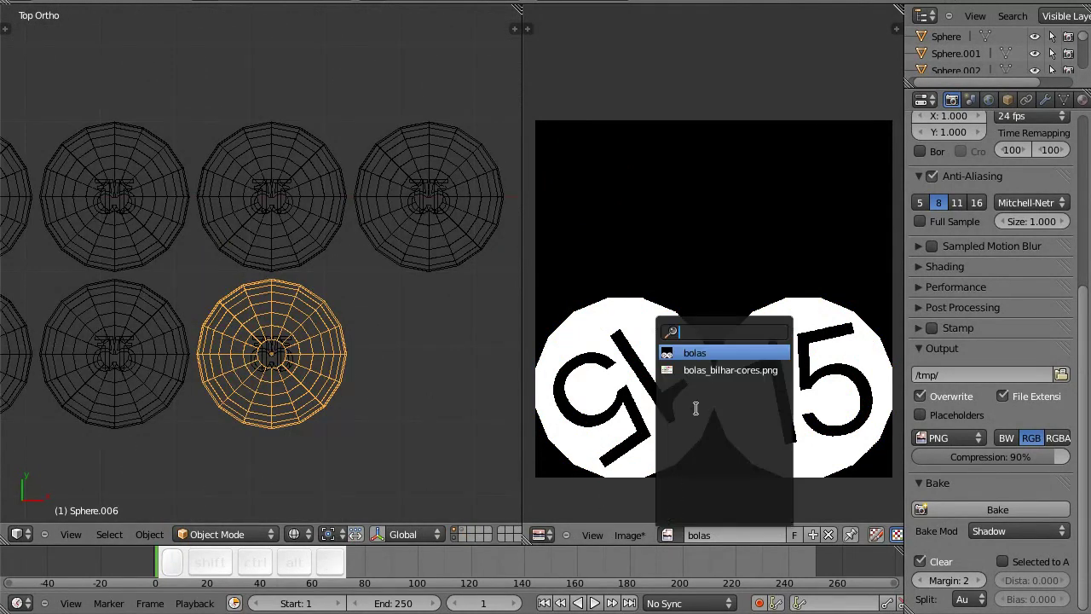
click(249, 327)
scroll(up, 3)
scroll(down, 3)
key(b)
click(269, 330)
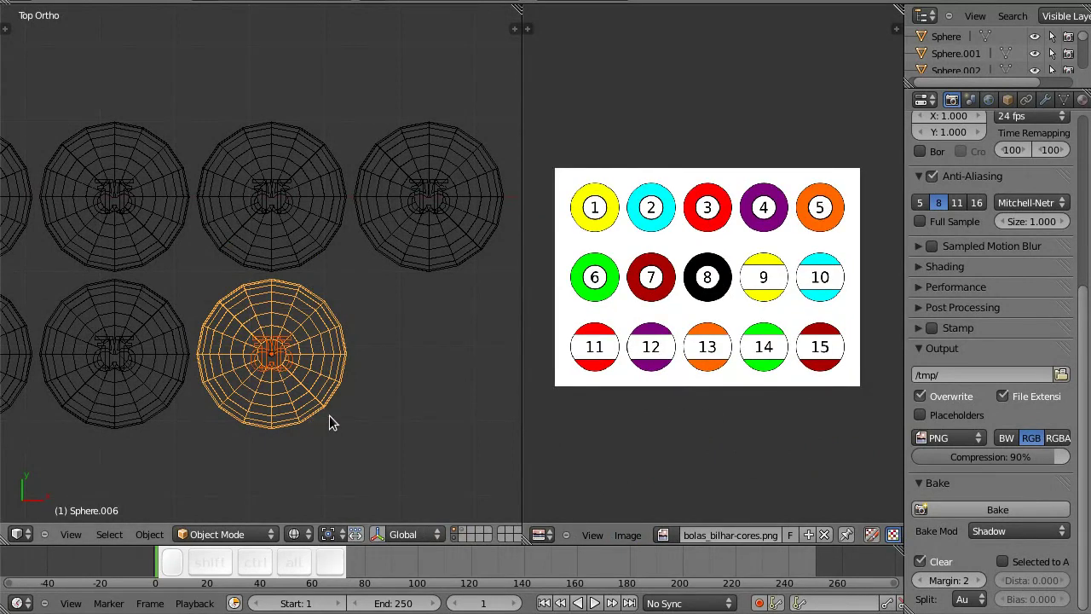
middle_click(333, 378)
Step: Duplicate the ball with Shift+D along one axis to start the first row of spheres
click(323, 375)
key(shift+d)
key(shift+x)
click(473, 384)
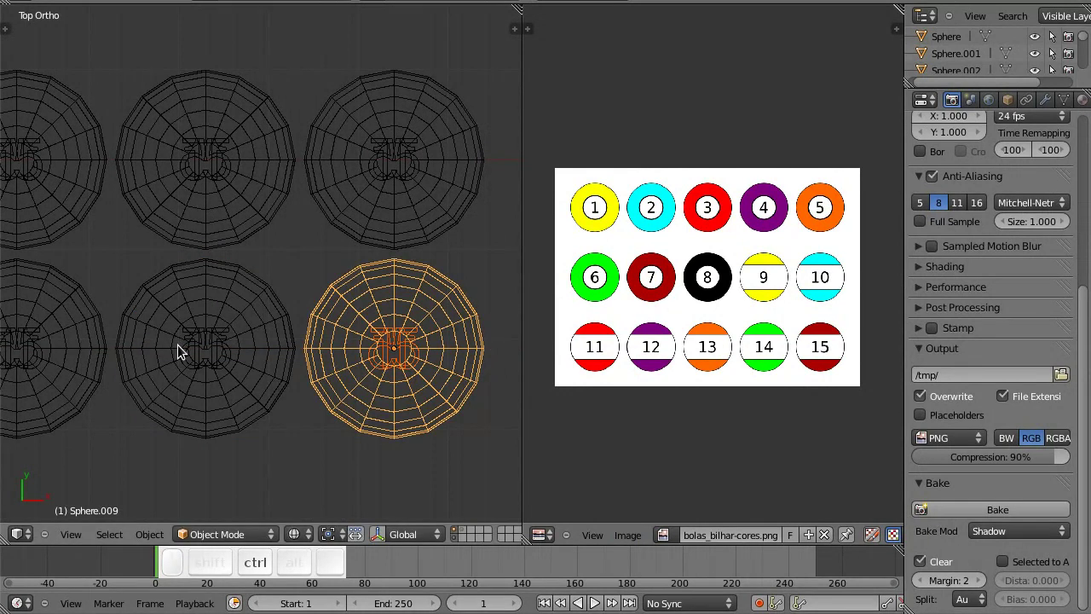
key(b)
click(451, 457)
middle_click(374, 434)
Step: Duplicate the selected balls and move the copies down to form a second row
scroll(down, 3)
click(251, 417)
click(322, 352)
key(shift+d)
key(shift+x)
key(x)
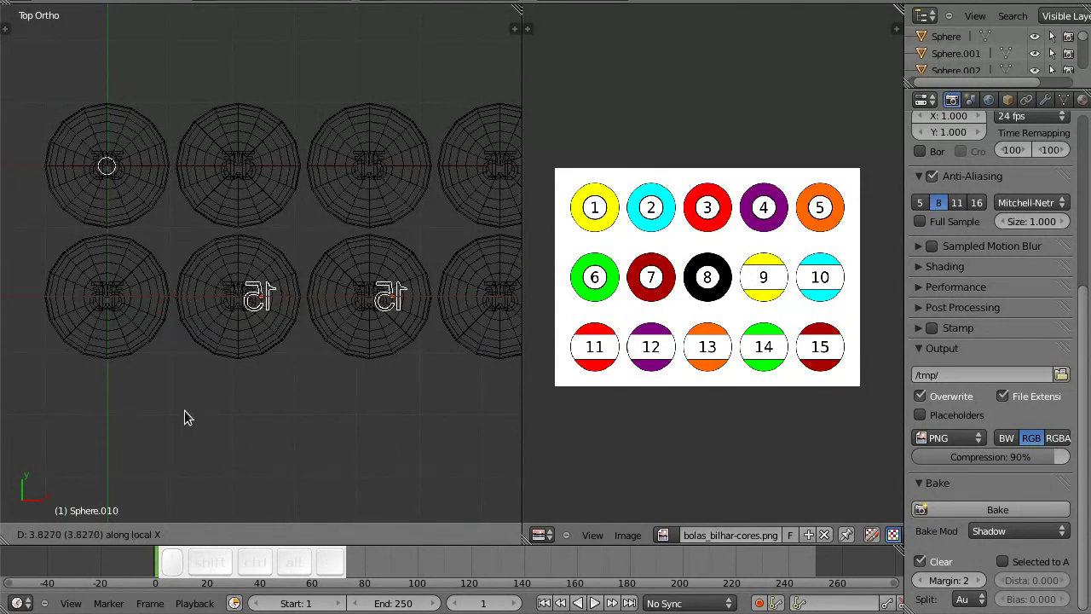
right_click(188, 415)
key(g)
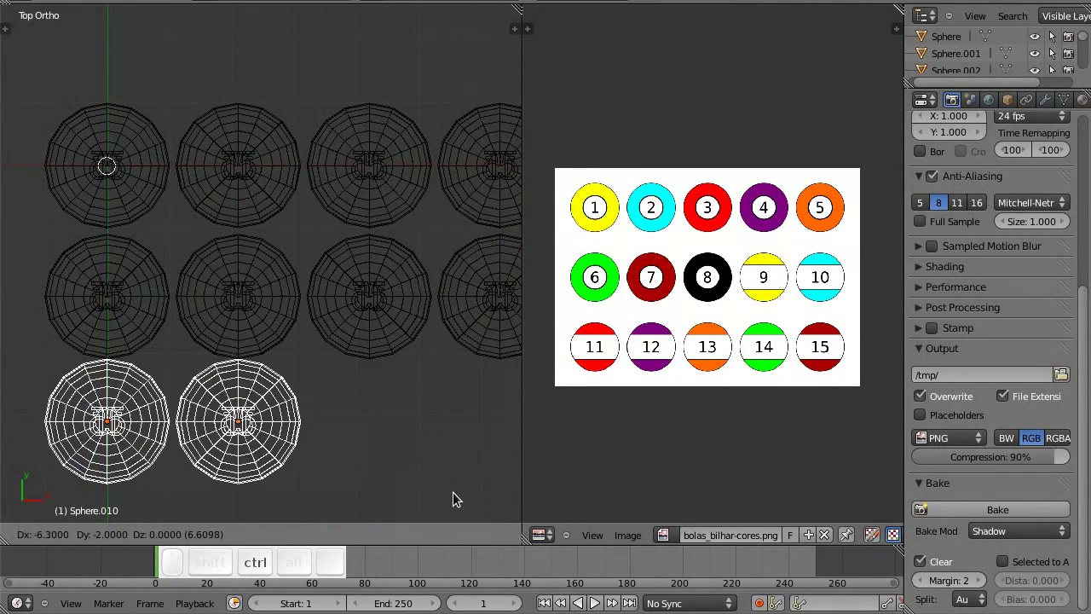
click(462, 502)
Step: Duplicate balls along the axis until three rows of five exist, ending with Sphere.014
click(390, 396)
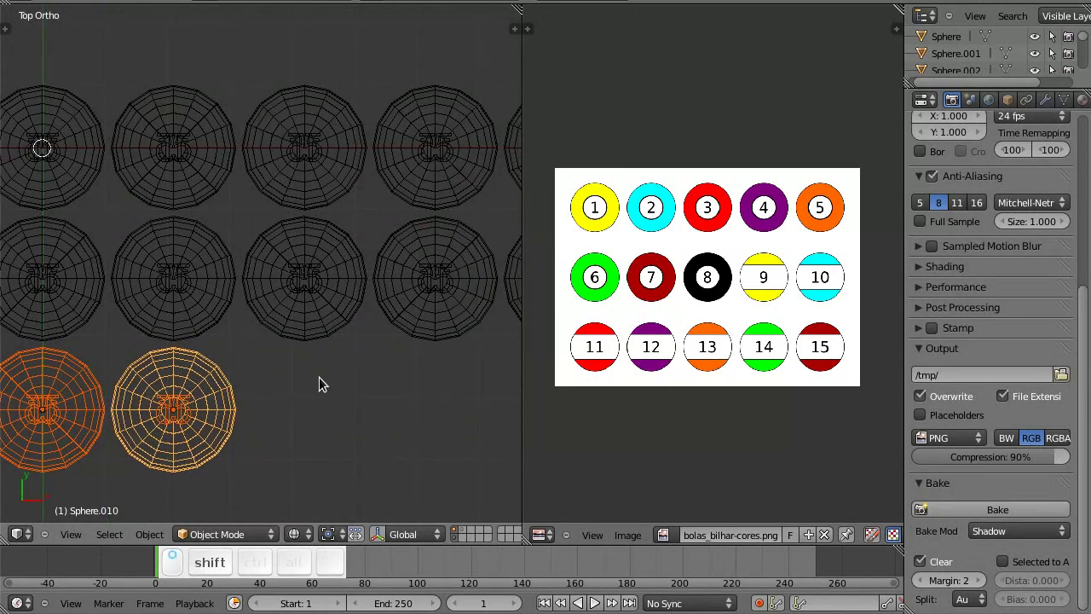
key(shift+d)
key(shift+x)
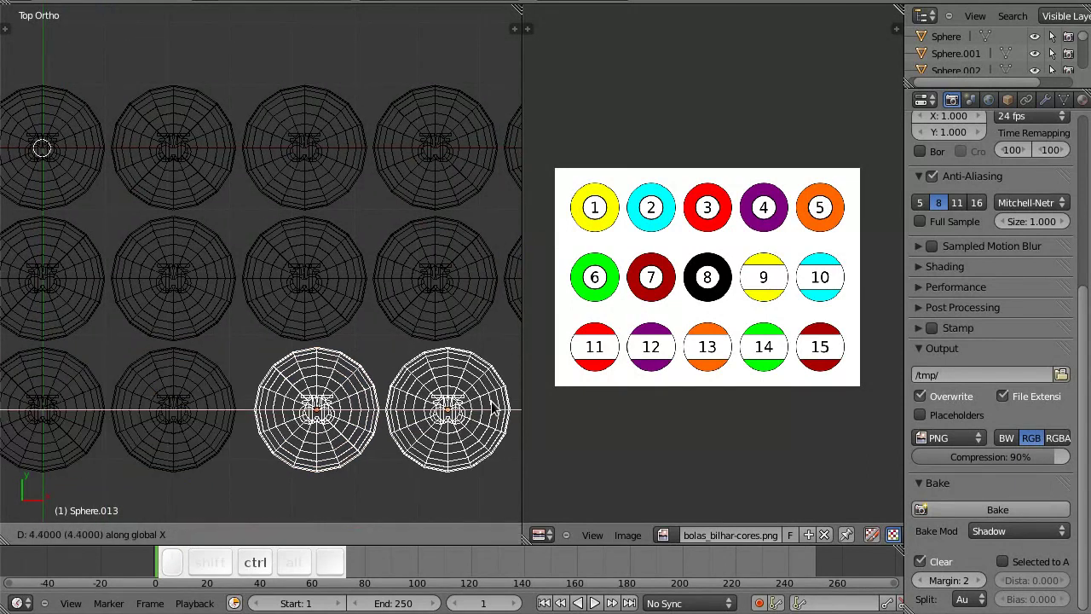
click(495, 406)
click(424, 376)
key(shift+a)
key(b)
click(329, 457)
key(shift+d)
key(shift+x)
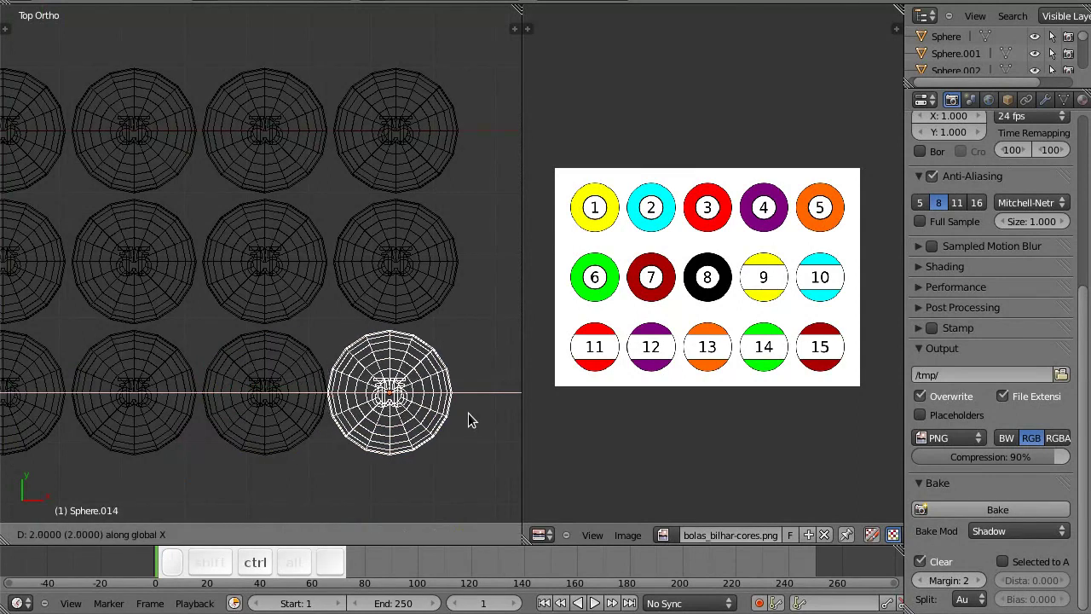
click(479, 422)
Step: Save the file and view the fifteen-ball grid from the front
key(ctrl+s)
click(455, 422)
scroll(down, 3)
drag(410, 436, 395, 335)
key(z)
drag(417, 350, 426, 333)
key(1)
click(261, 347)
middle_click(267, 344)
key(shift+z)
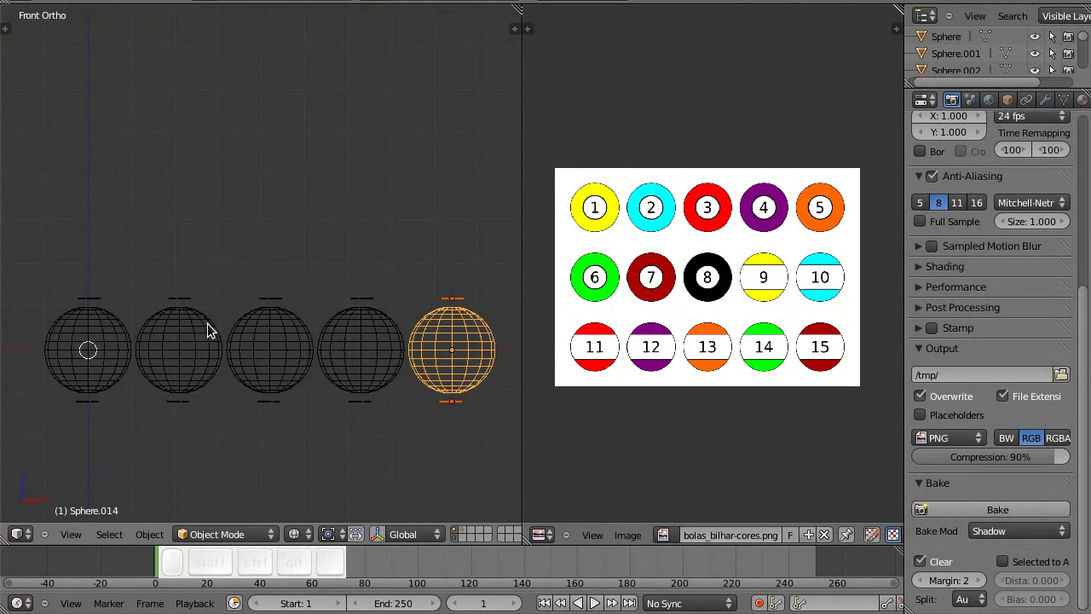
Step: Select all fifteen balls, join them into one object with Ctrl+J and enter Edit Mode
key(a)
key(b)
click(101, 344)
key(ctrl+j)
scroll(down, 3)
key(Tab)
Step: Select the whole joined mesh and pack its UV islands across the bolas texture
drag(406, 417, 385, 449)
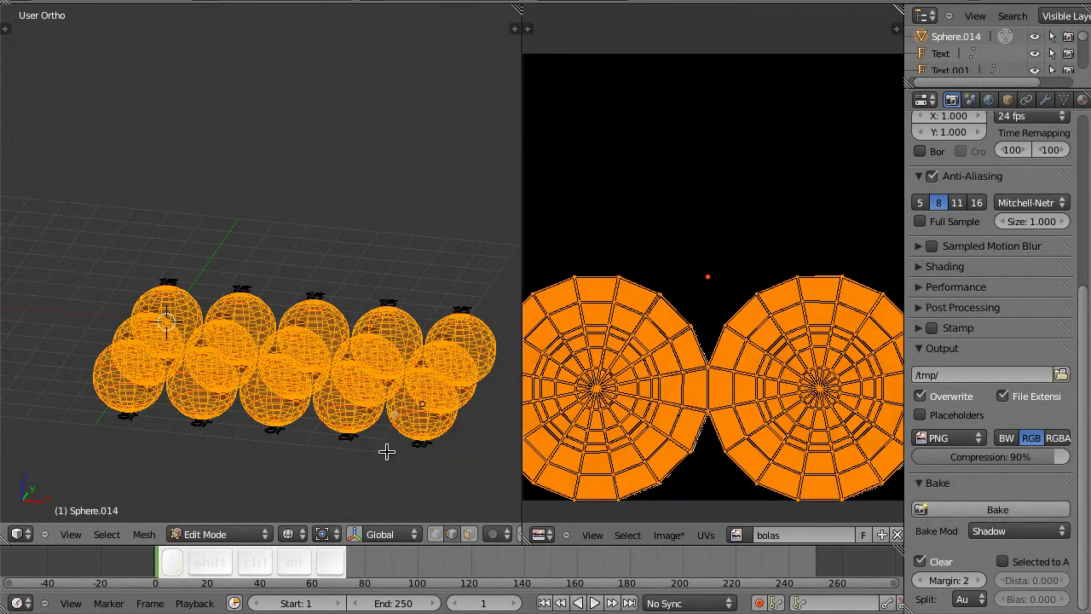
click(375, 448)
key(shift+a)
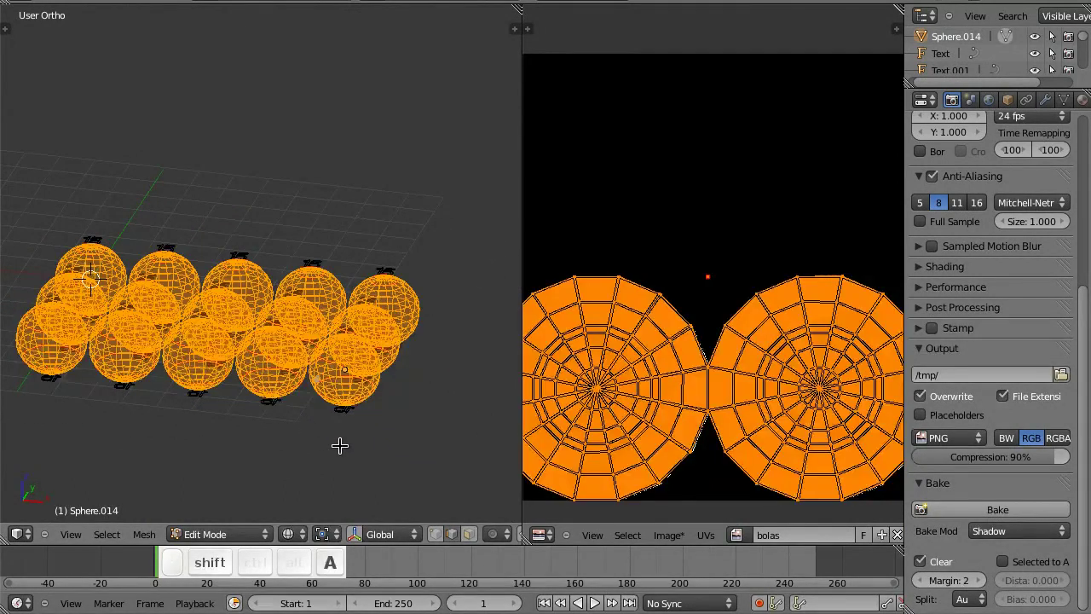
key(u)
click(333, 428)
middle_click(788, 342)
scroll(down, 3)
key(a)
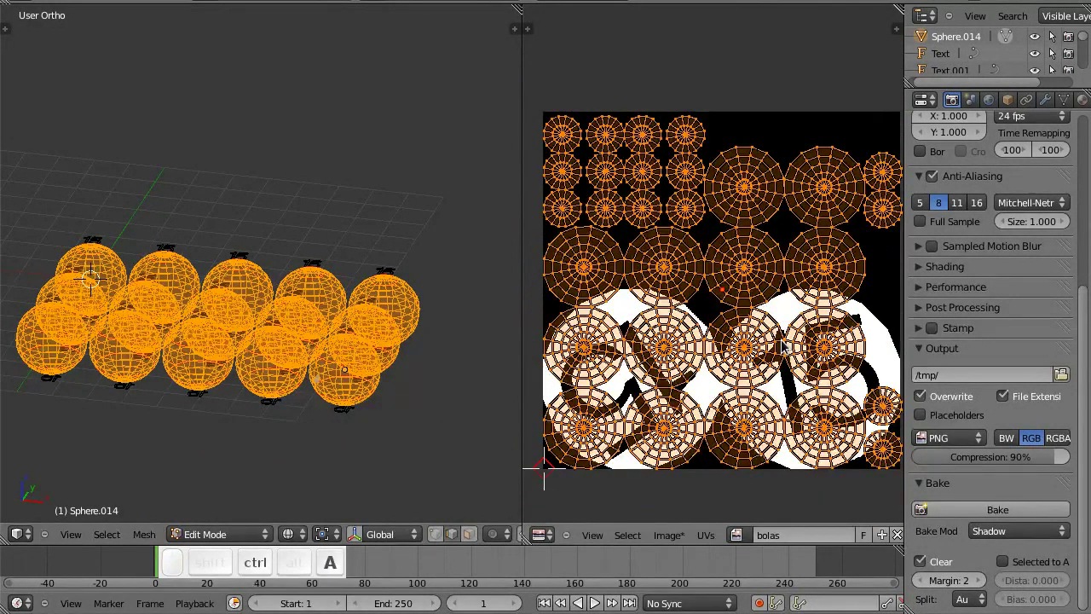
key(ctrl+p)
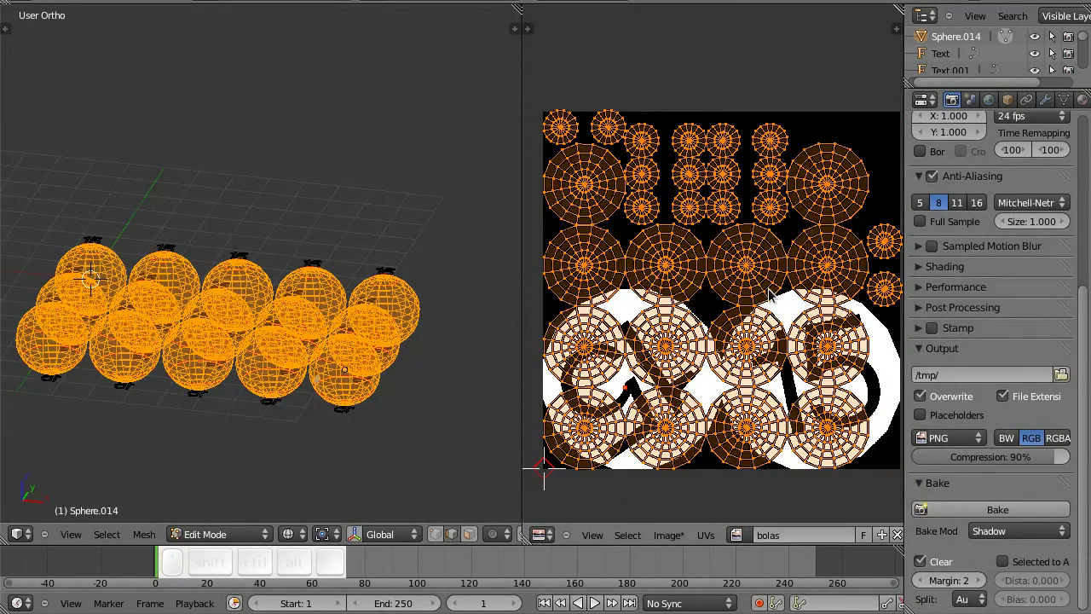
Step: Set the Pack Islands margin to 0.01 and return to Object Mode
key(F6)
click(927, 341)
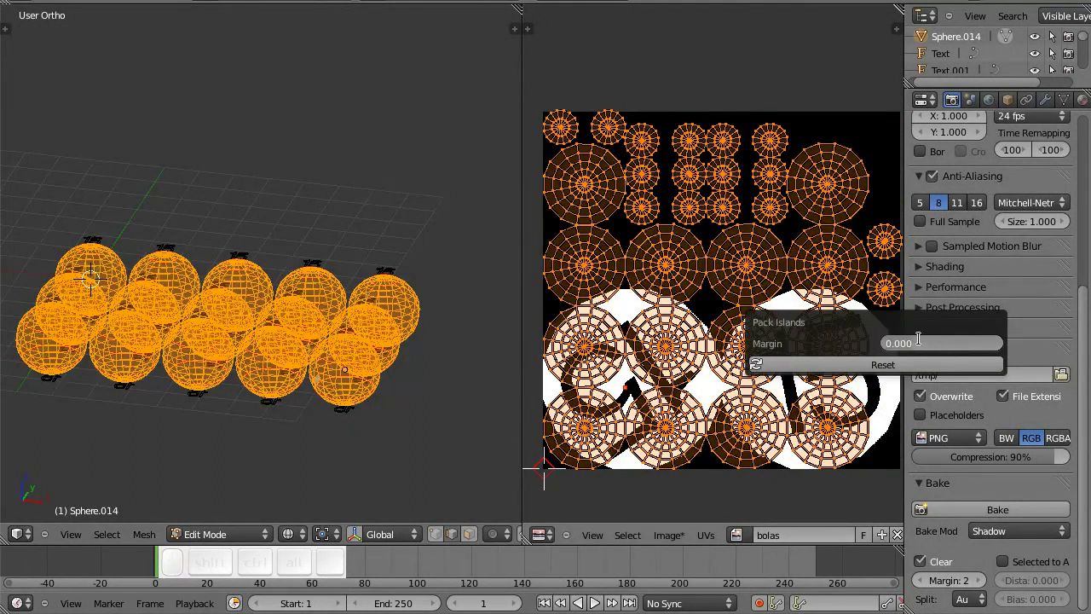
key(.)
key(1)
key(Return)
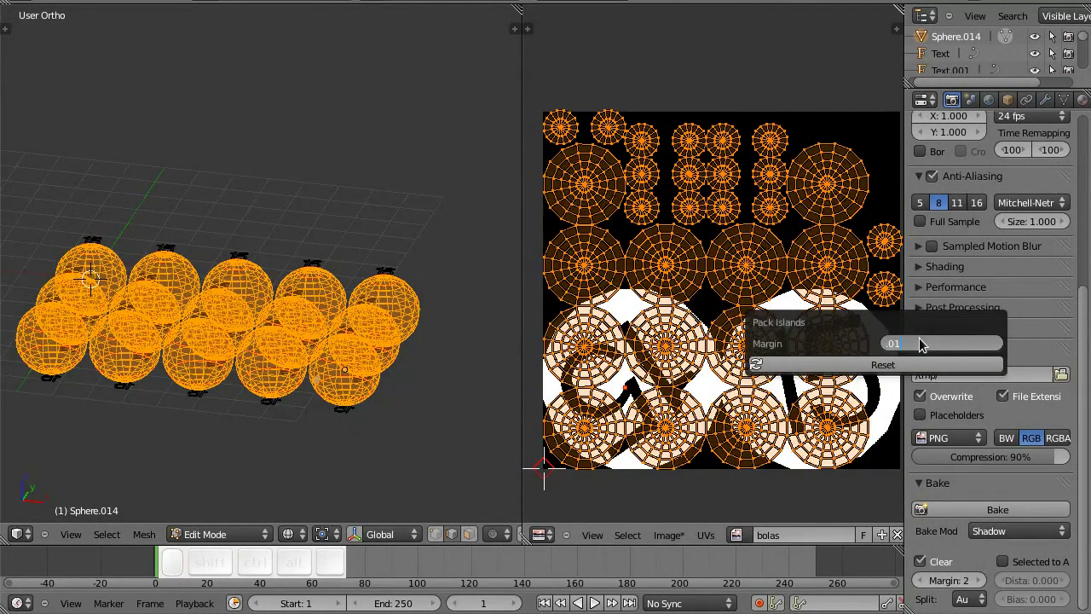
scroll(up, 3)
scroll(down, 3)
middle_click(769, 401)
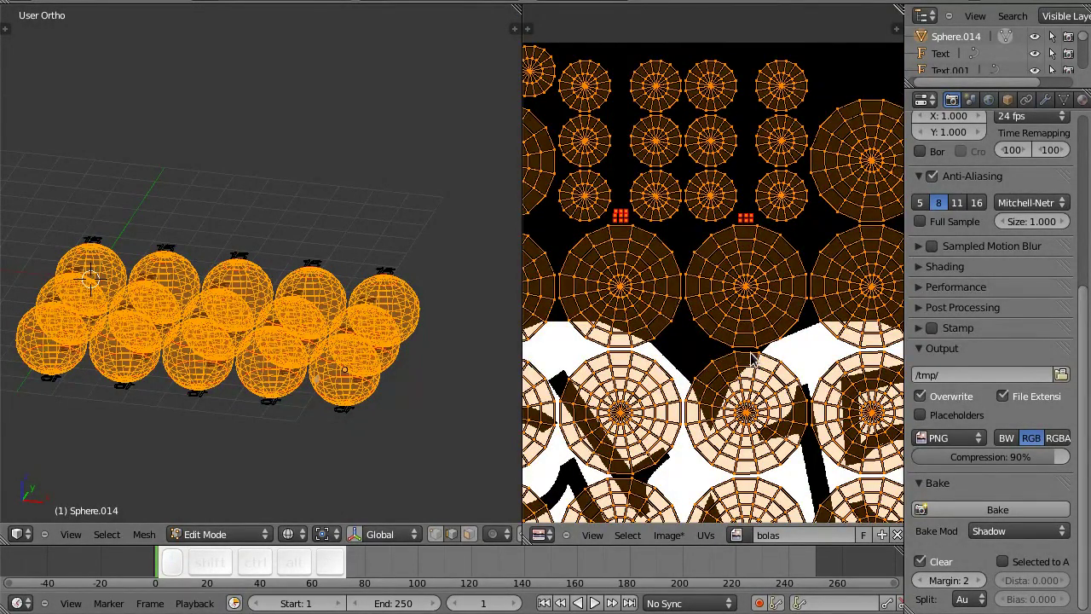
key(Tab)
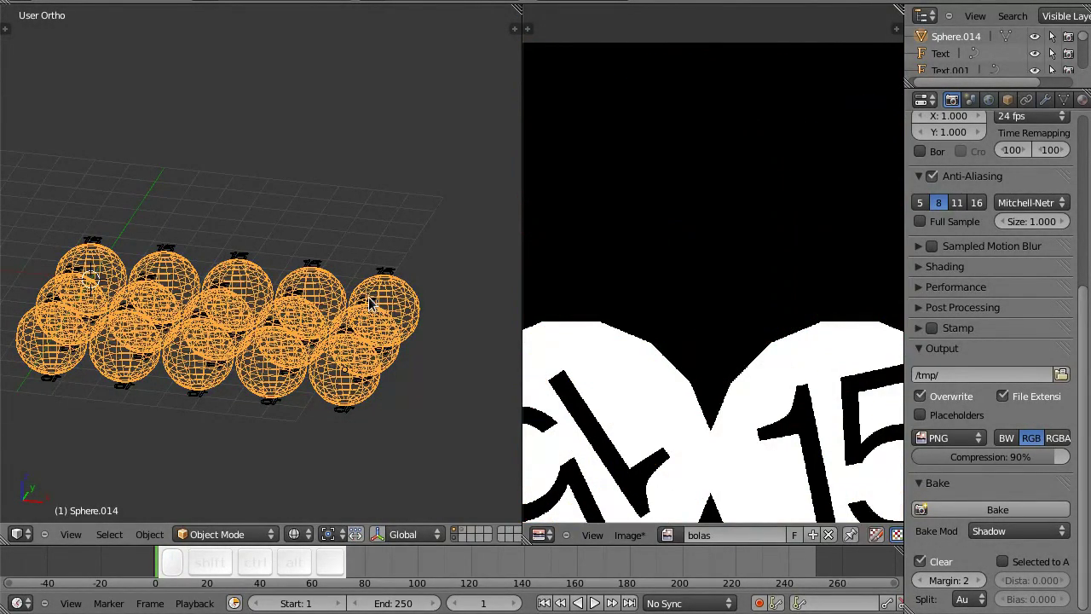
Step: Save, show the balls solid-shaded and smooth them with a Subdivision Surface modifier
key(ctrl+s)
click(354, 323)
click(354, 317)
key(shift+z)
middle_click(334, 319)
click(1049, 109)
click(959, 161)
click(708, 419)
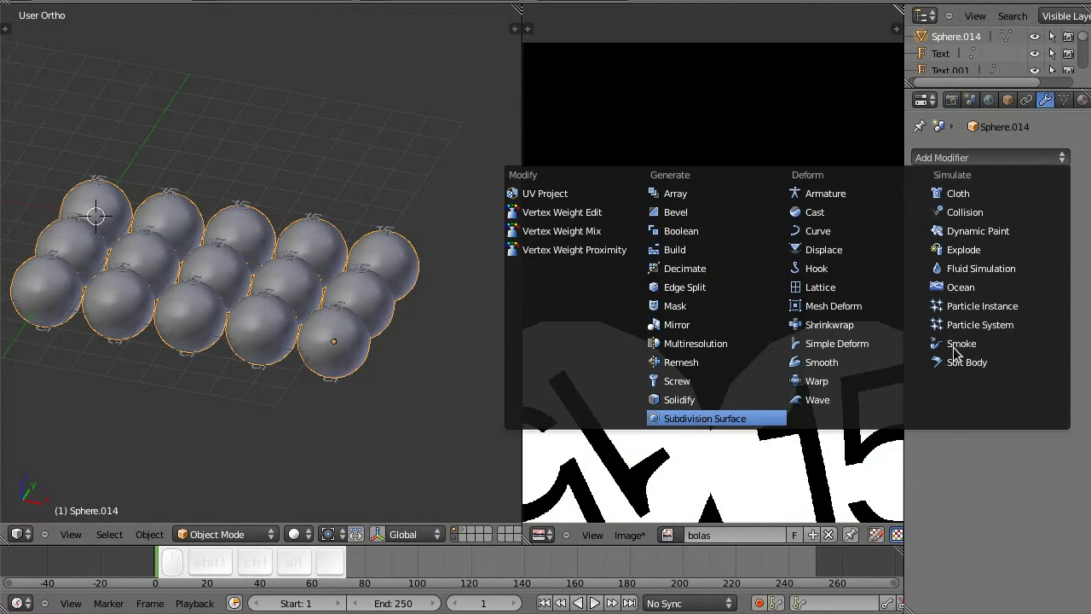
click(925, 296)
click(1011, 298)
middle_click(342, 352)
middle_click(319, 325)
drag(289, 364, 365, 351)
scroll(up, 3)
Step: Set Bake Mode to Shadow and bake the number shadows into the bolas image
key(ctrl+s)
click(367, 353)
click(953, 99)
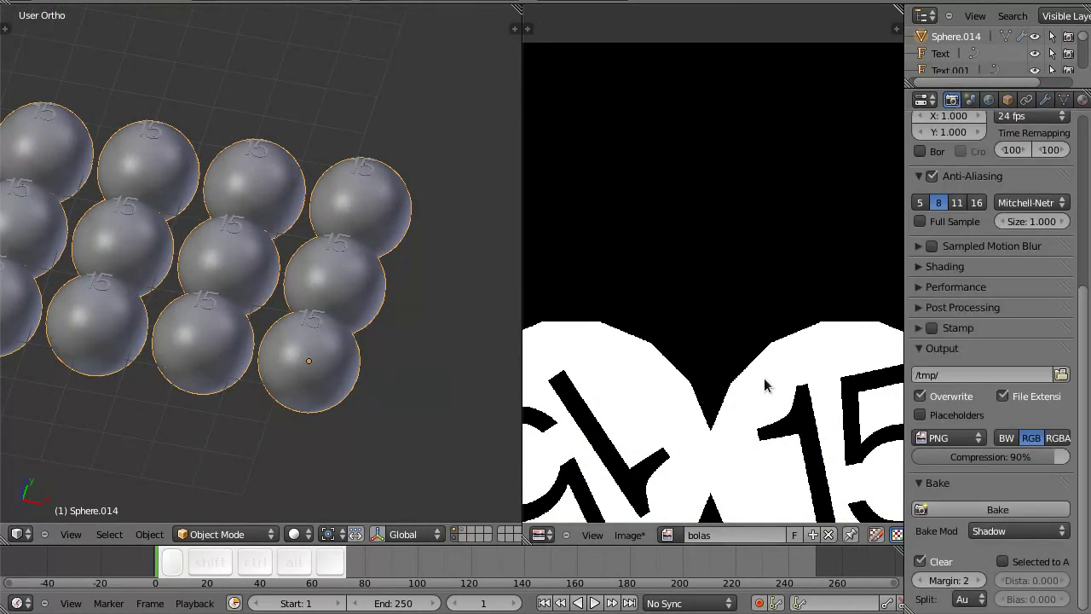
scroll(down, 3)
scroll(up, 3)
middle_click(671, 353)
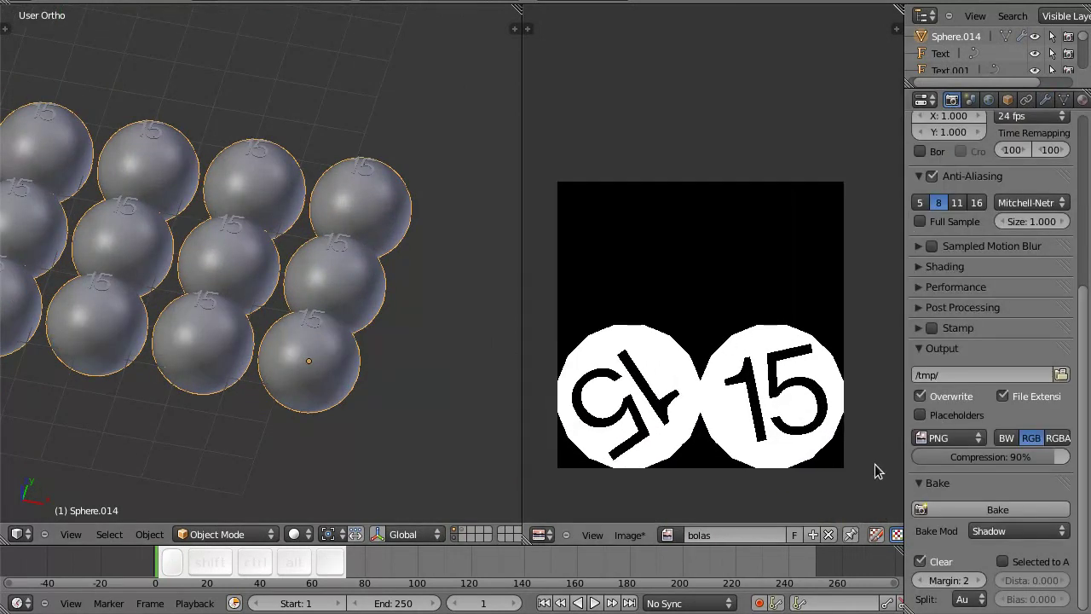
click(1013, 507)
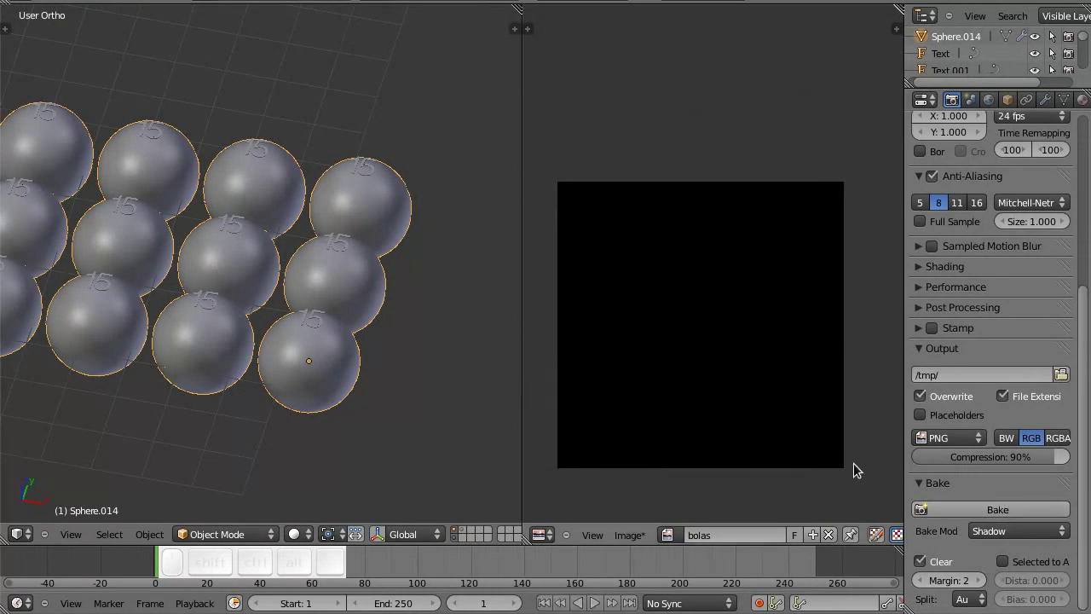
key(Escape)
click(468, 531)
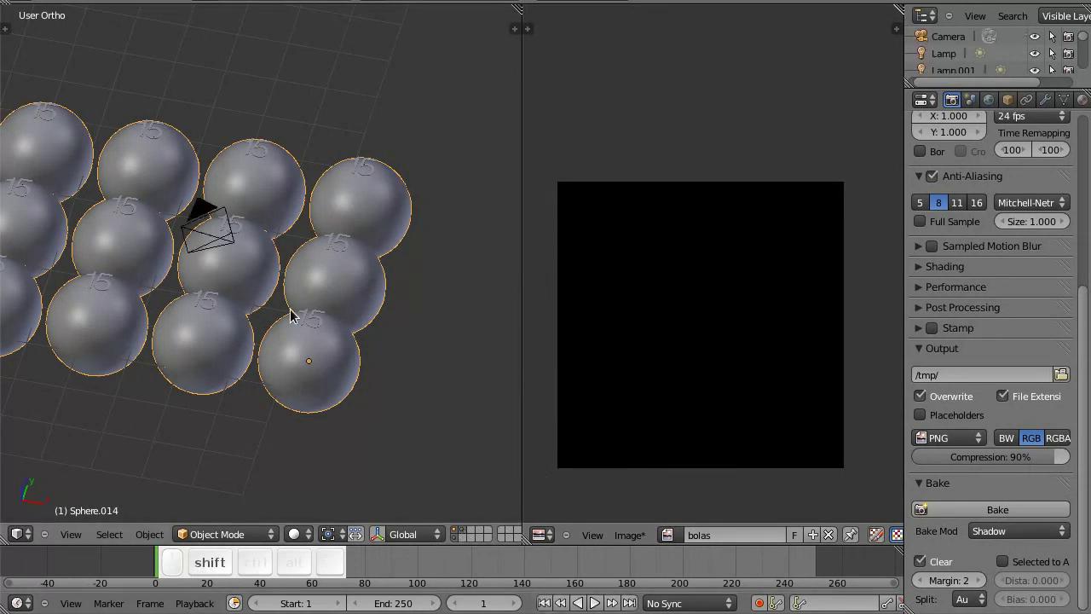
scroll(down, 3)
click(354, 359)
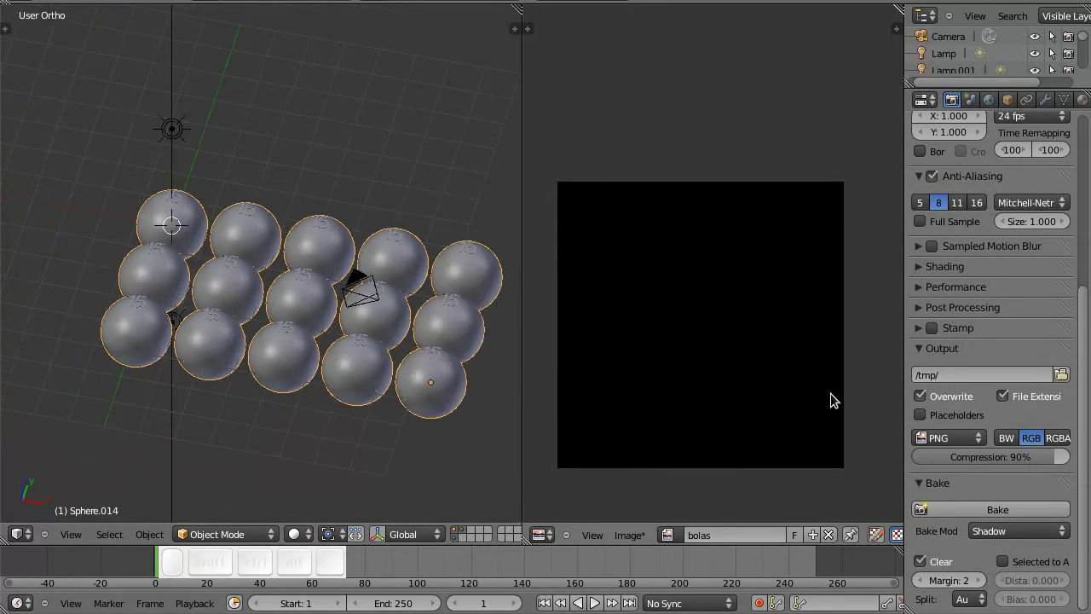
click(983, 514)
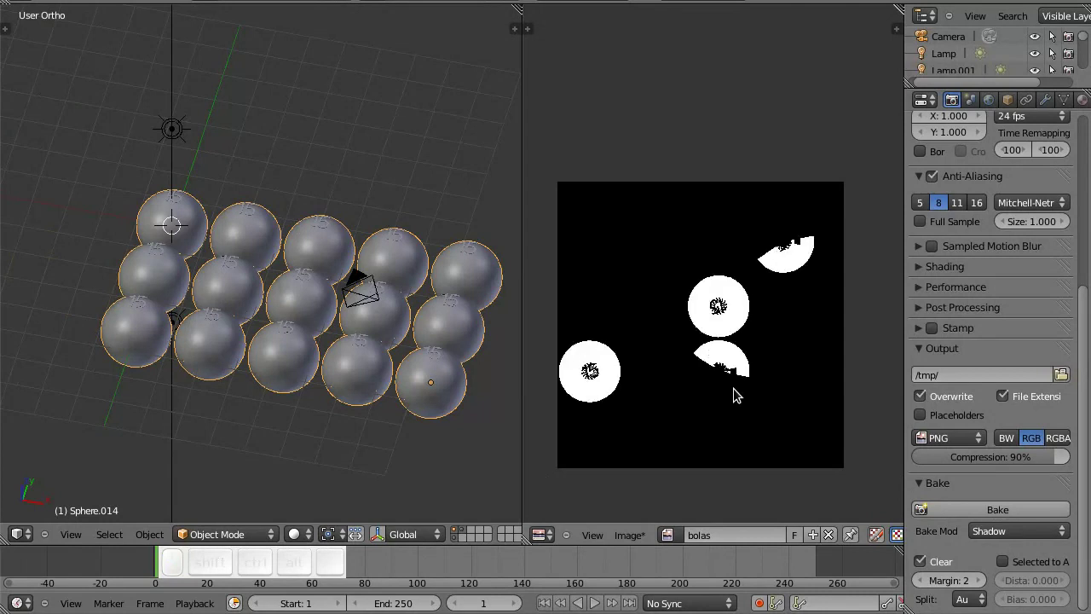
Step: Inspect the baked white discs showing 15, then view the number text objects from above
middle_click(739, 396)
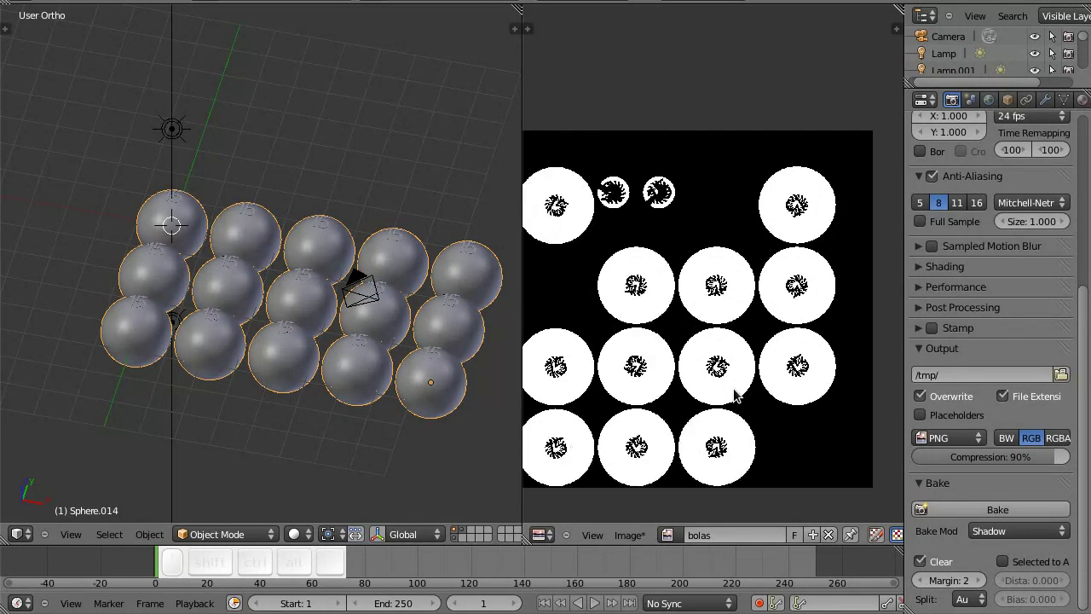
key(Escape)
key(Escape)
click(253, 332)
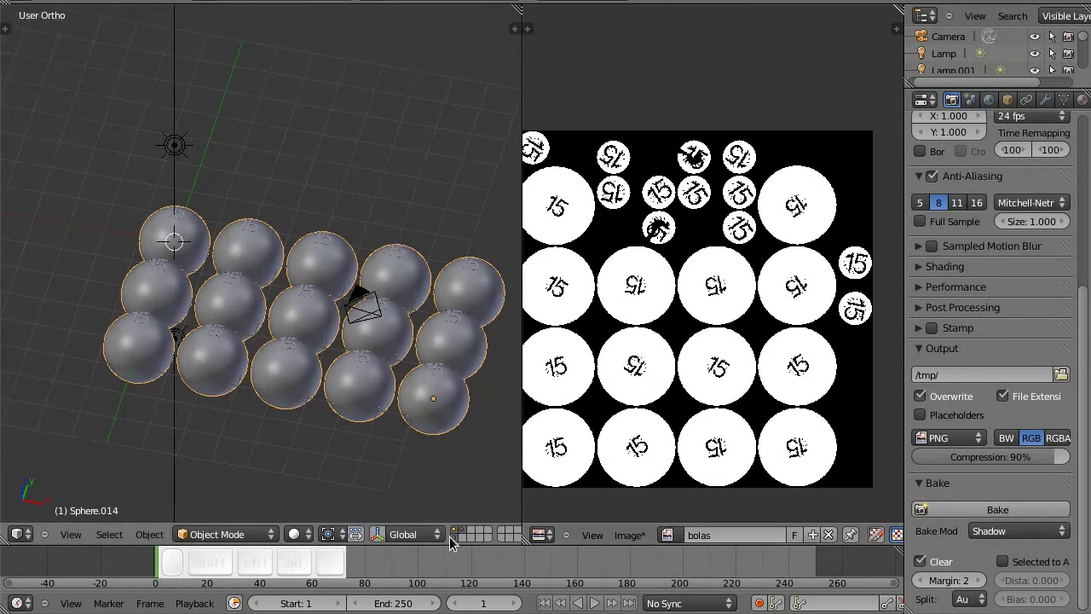
middle_click(457, 543)
drag(281, 370, 311, 351)
middle_click(246, 346)
key(KP_7)
scroll(up, 3)
Step: Relabel the first row of number texts so they read 1, 2, 3, 4 and 5
scroll(down, 3)
middle_click(183, 264)
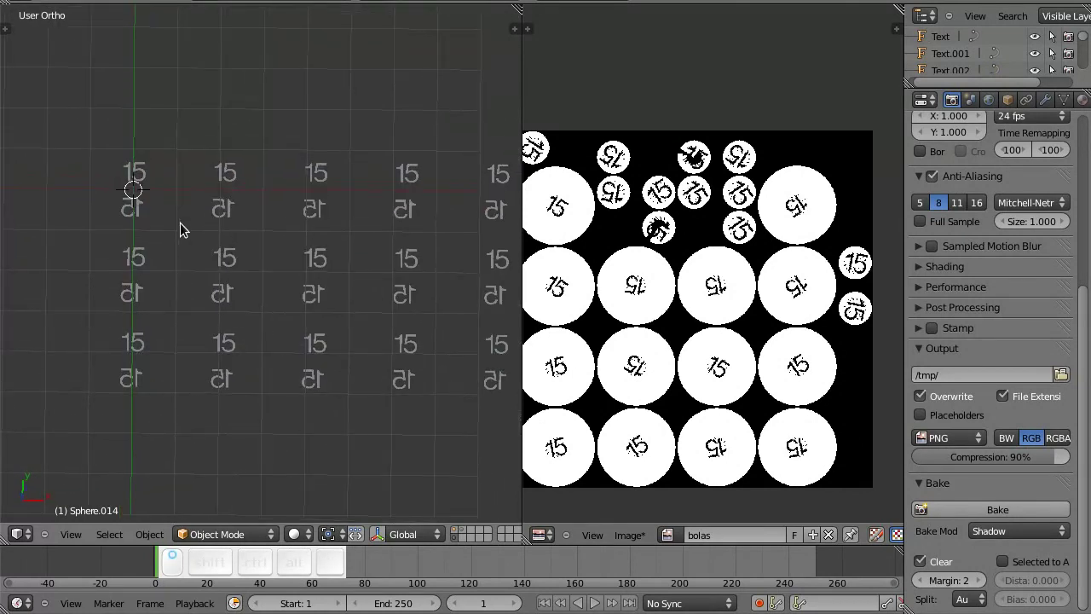
scroll(up, 3)
key(ctrl+s)
click(246, 224)
click(150, 179)
key(Tab)
key(BackSpace)
key(Tab)
click(273, 177)
key(Tab)
key(BackSpace)
key(2)
key(Tab)
click(386, 176)
key(Tab)
key(BackSpace)
key(3)
key(Tab)
click(408, 237)
right_click(369, 168)
key(Tab)
key(BackSpace)
key(4)
key(Tab)
right_click(480, 175)
key(Tab)
key(Left)
key(BackSpace)
key(Tab)
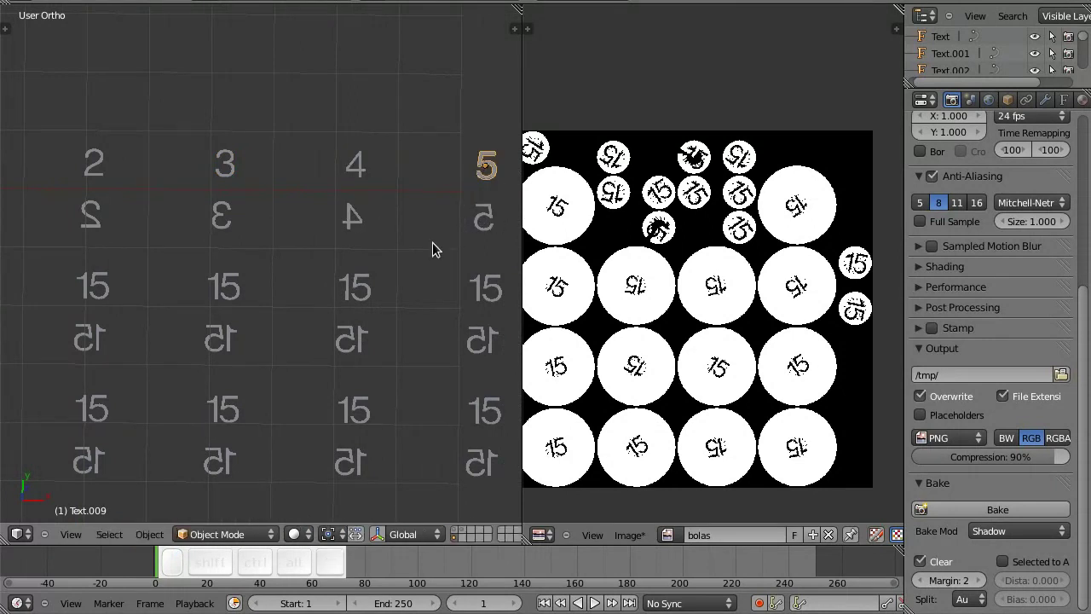
Step: Relabel the second row of number texts so they read 6, 7, 8, 9 and 10
click(249, 310)
click(129, 273)
key(Tab)
key(BackSpace)
key(6)
key(Tab)
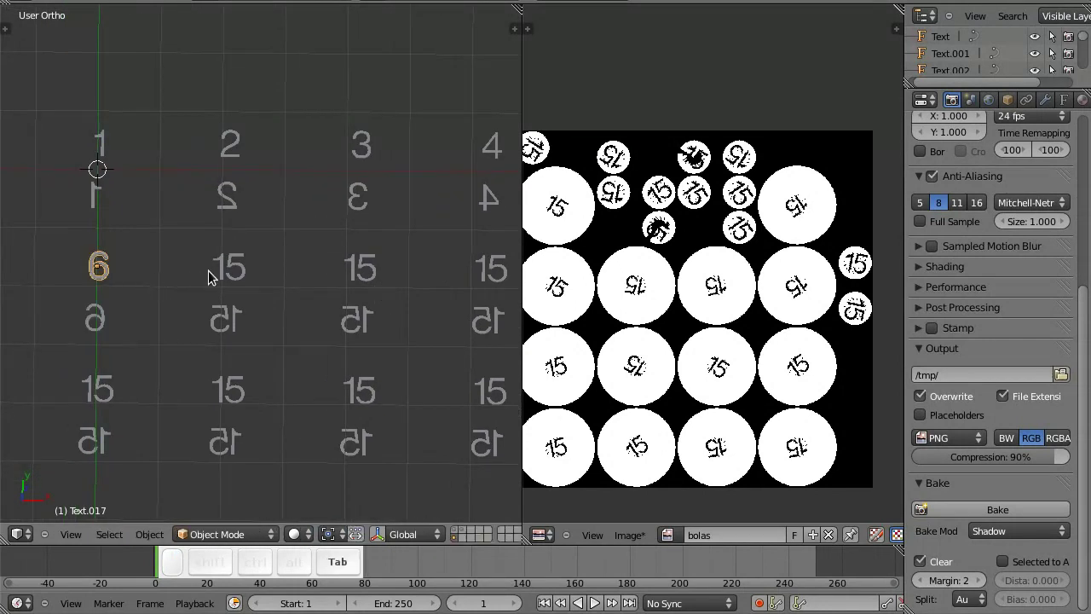
scroll(up, 3)
key(Tab)
key(BackSpace)
key(7)
right_click(361, 284)
key(Tab)
key(BackSpace)
key(8)
key(Tab)
click(367, 326)
click(314, 264)
key(Tab)
key(BackSpace)
key(9)
key(Tab)
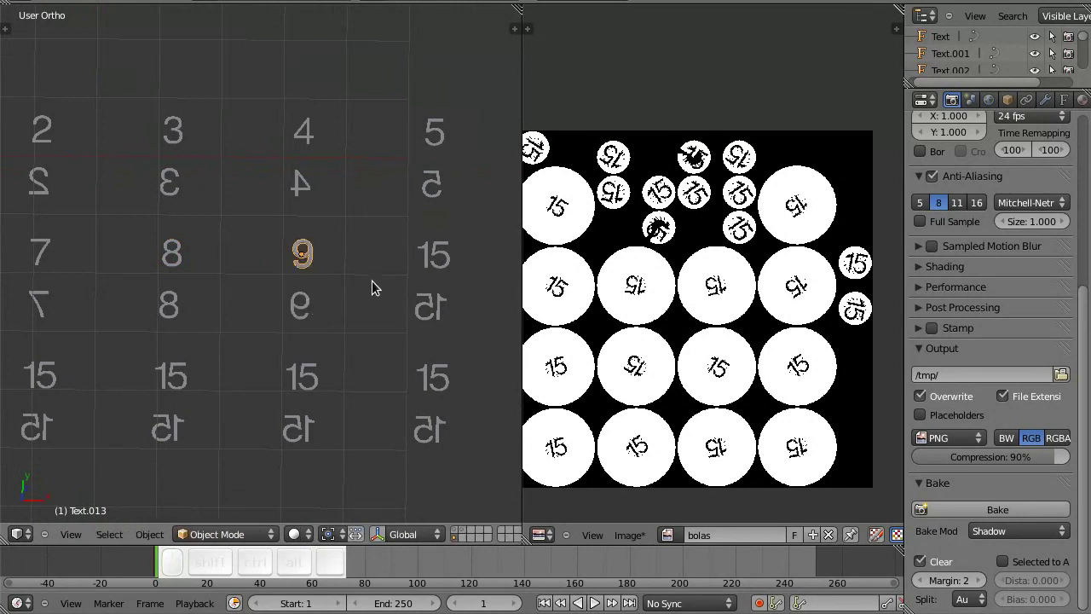
right_click(425, 278)
key(Tab)
key(BackSpace)
key(0)
key(Tab)
Step: Relabel the third row of number texts so they read 11, 12, 13 and 14 beside the existing 15
click(183, 366)
right_click(137, 374)
key(Tab)
key(BackSpace)
key(1)
key(Tab)
right_click(234, 357)
key(Tab)
key(BackSpace)
key(2)
key(Tab)
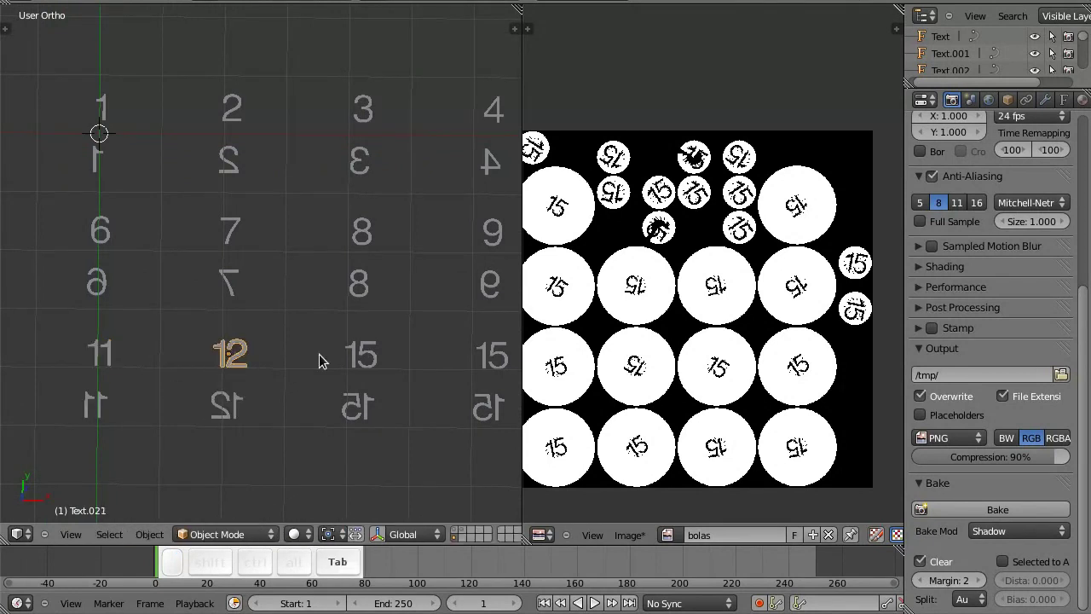
right_click(361, 358)
key(Tab)
key(BackSpace)
key(3)
key(Tab)
right_click(506, 379)
key(Tab)
key(BackSpace)
key(4)
key(Tab)
Step: Check the renumbered texts, save the file and return to the layer with the balls
middle_click(449, 415)
click(264, 410)
key(ctrl+shift+s)
click(254, 406)
click(269, 388)
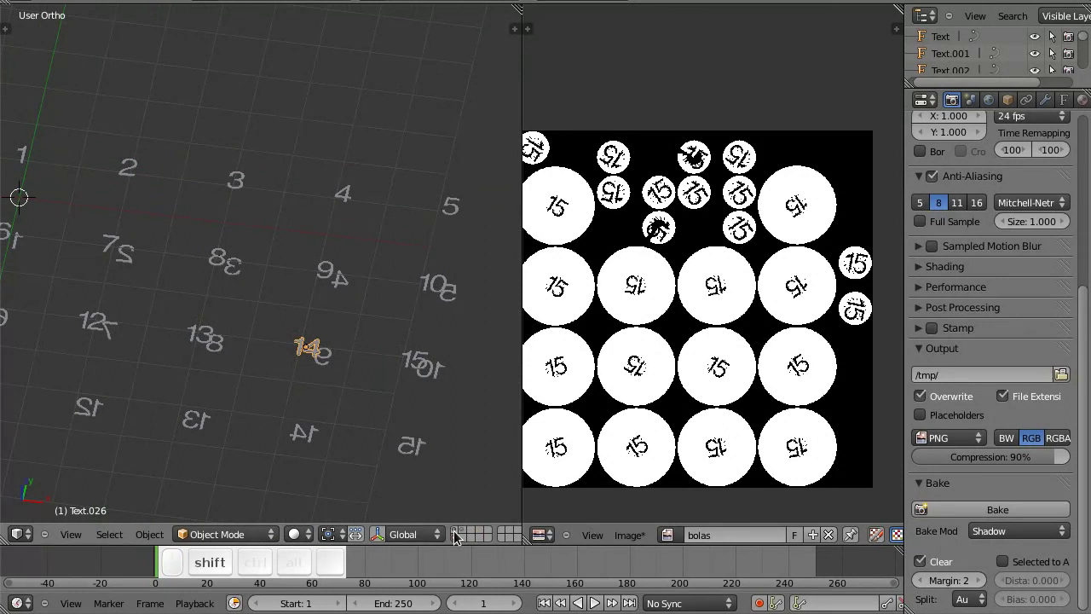
click(464, 534)
click(470, 531)
click(377, 439)
scroll(down, 3)
click(473, 395)
key(ctrl+s)
click(481, 463)
click(990, 511)
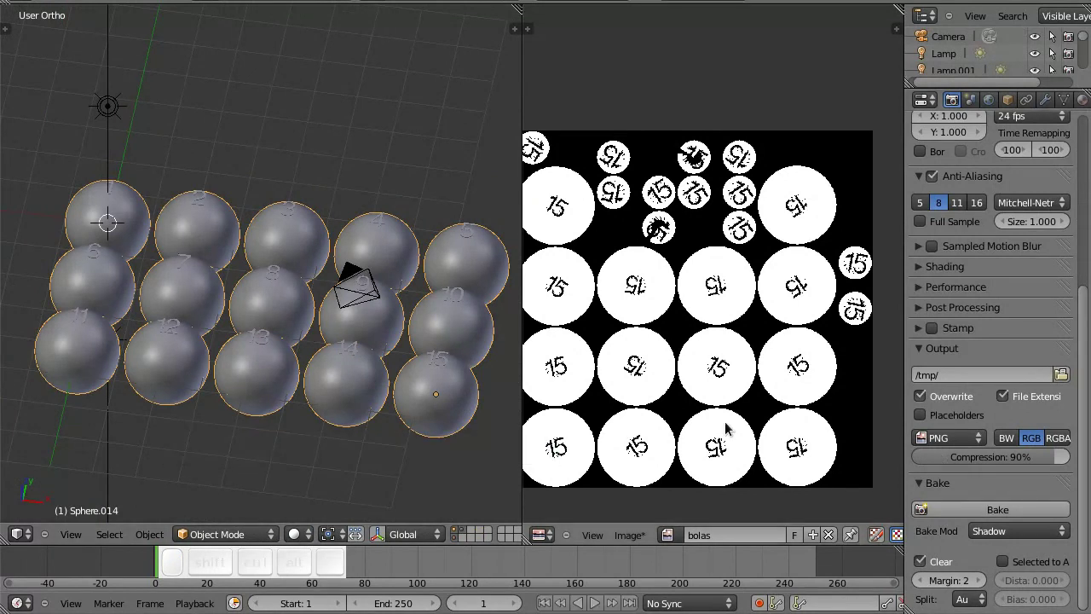
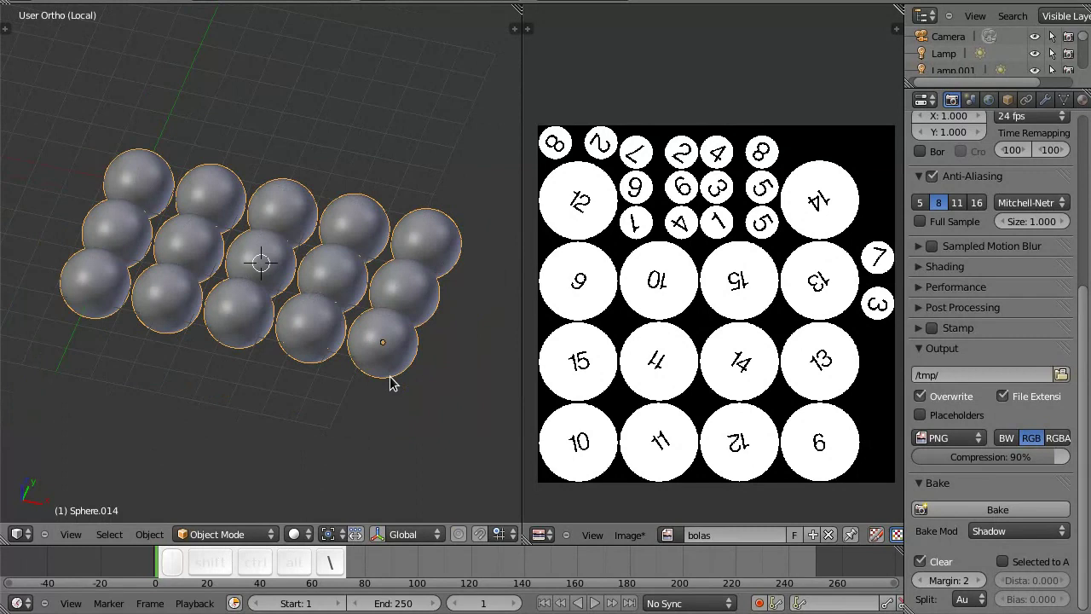
Step: Rebake the shadow map so the bolas image discs show the numbers 1 to 15
key(ctrl+s)
click(397, 379)
key(ctrl+alt+z)
key(alt+z)
click(396, 380)
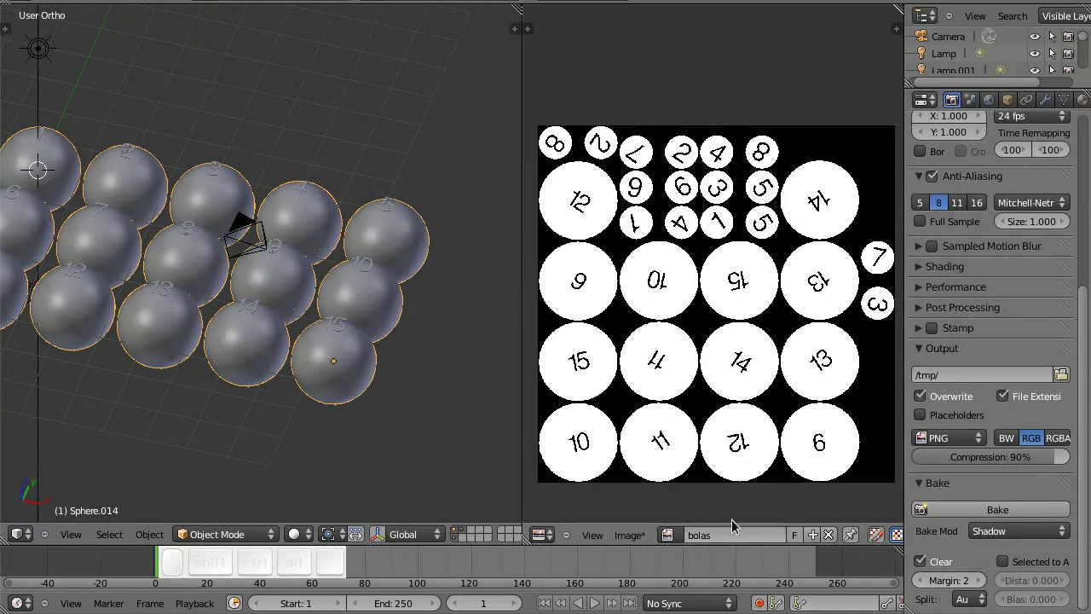
Step: Save the baked numbers image as bolas.png in the bolas bilhar folder
click(636, 537)
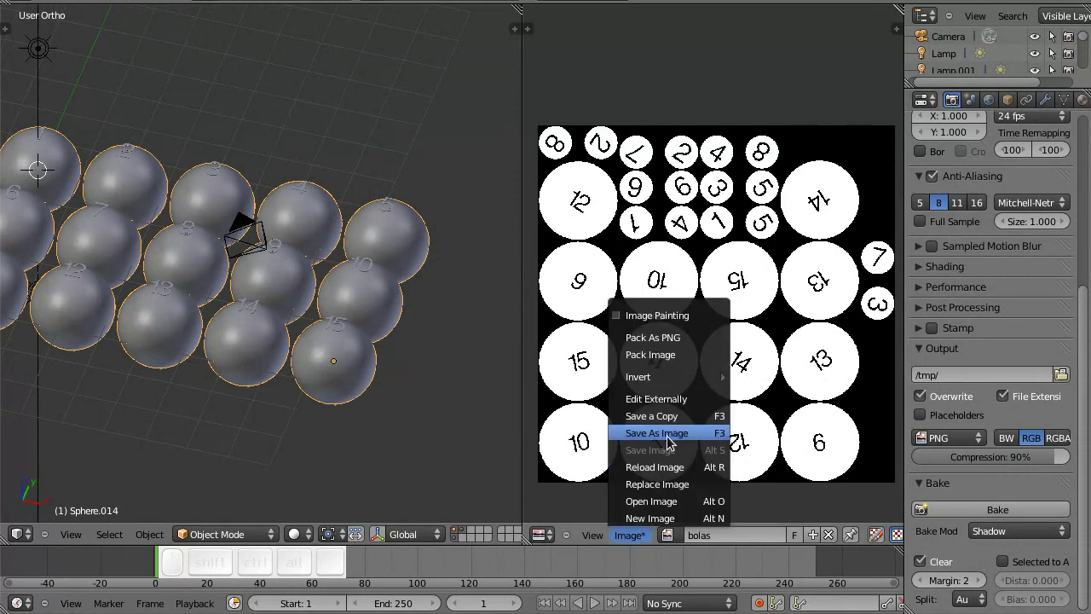
click(670, 439)
click(296, 55)
key(b)
key(o)
key(l)
key(a)
key(Return)
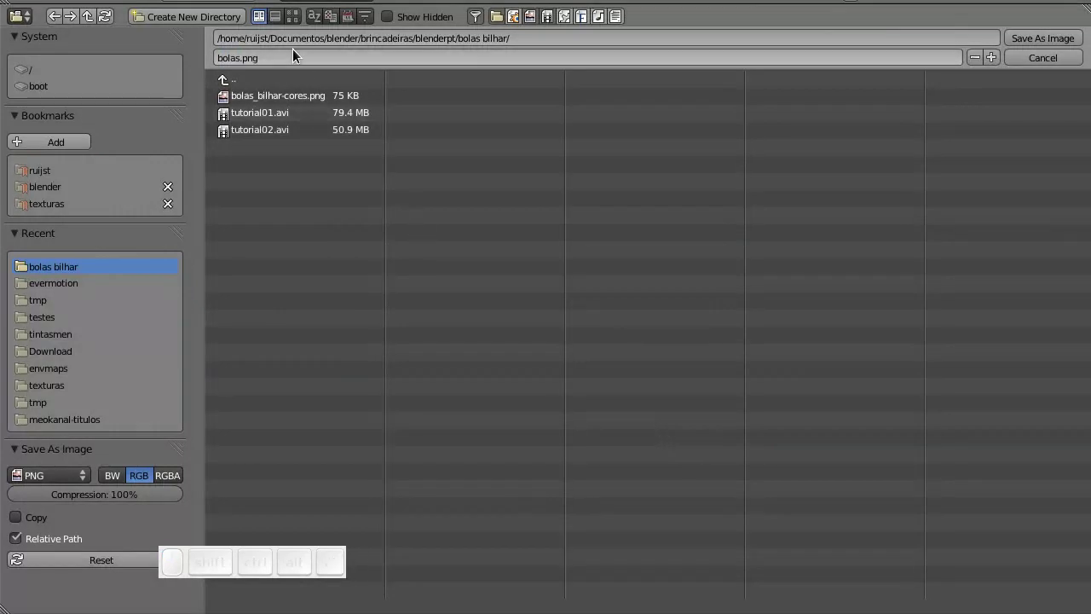
click(1032, 37)
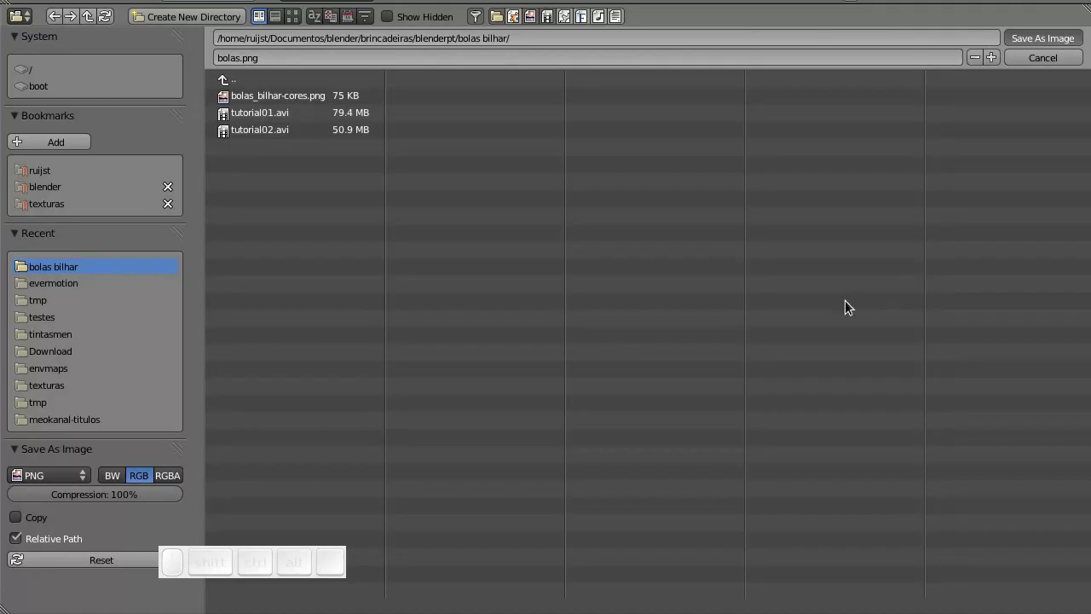
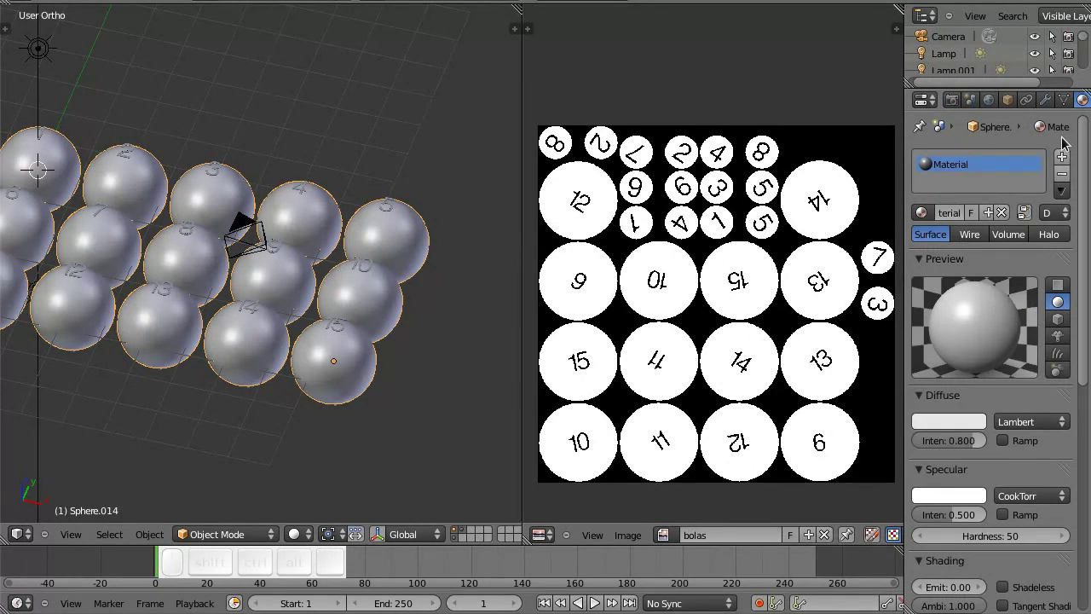
Step: Give the balls' material an Image texture using bolas.png with UV mapping coordinates
middle_click(1077, 109)
click(1055, 107)
click(983, 302)
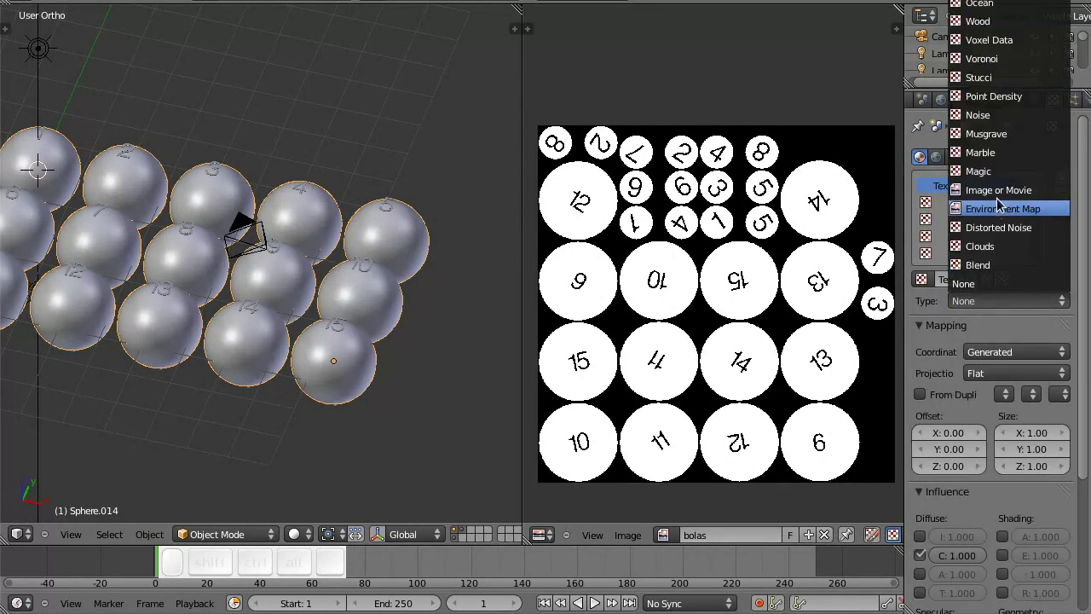
click(1004, 195)
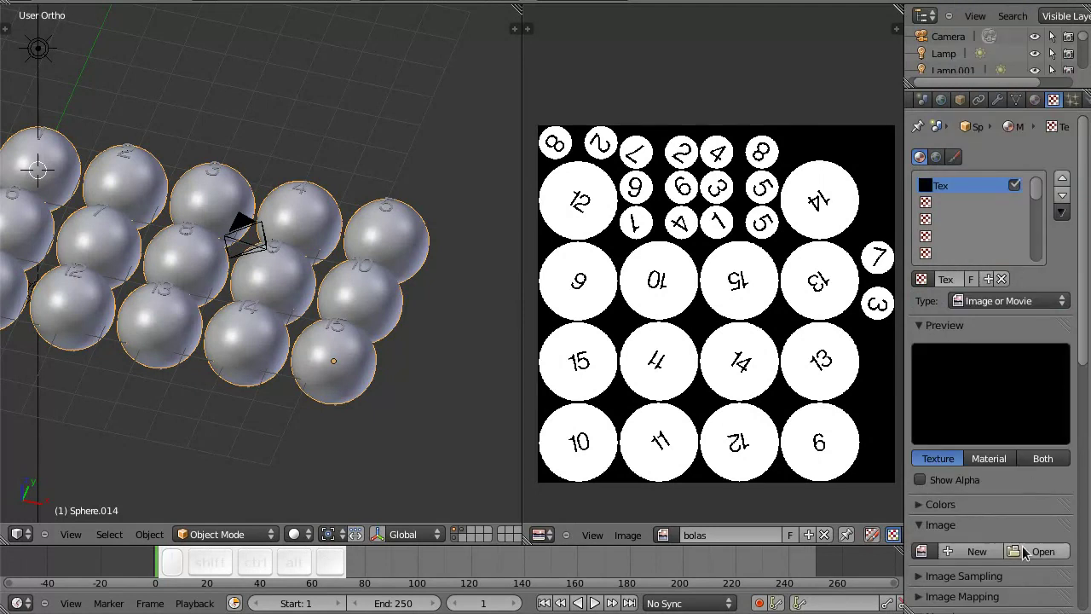
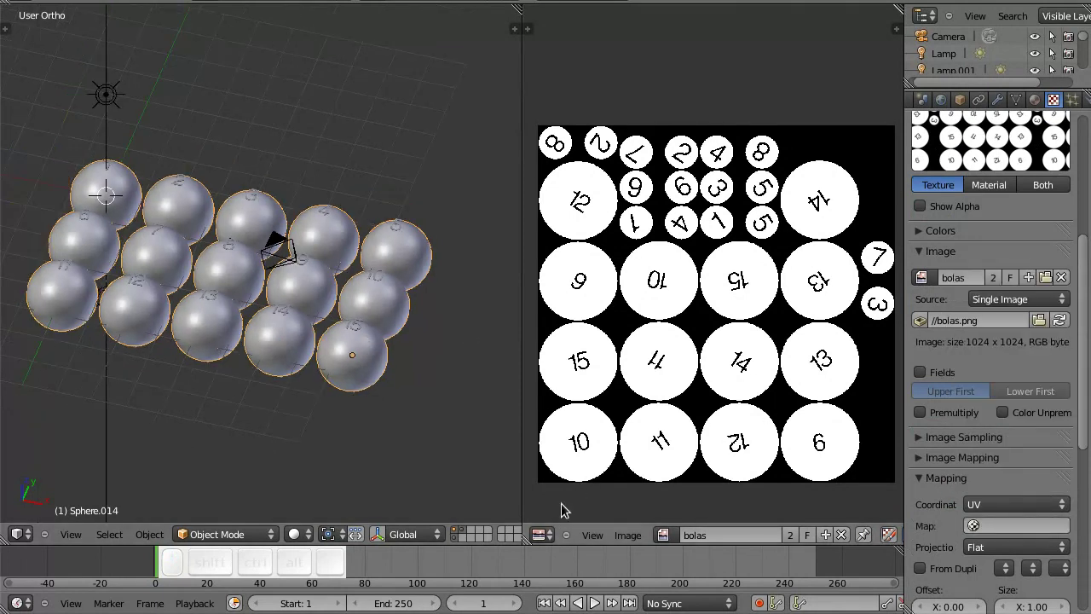
click(552, 530)
click(555, 513)
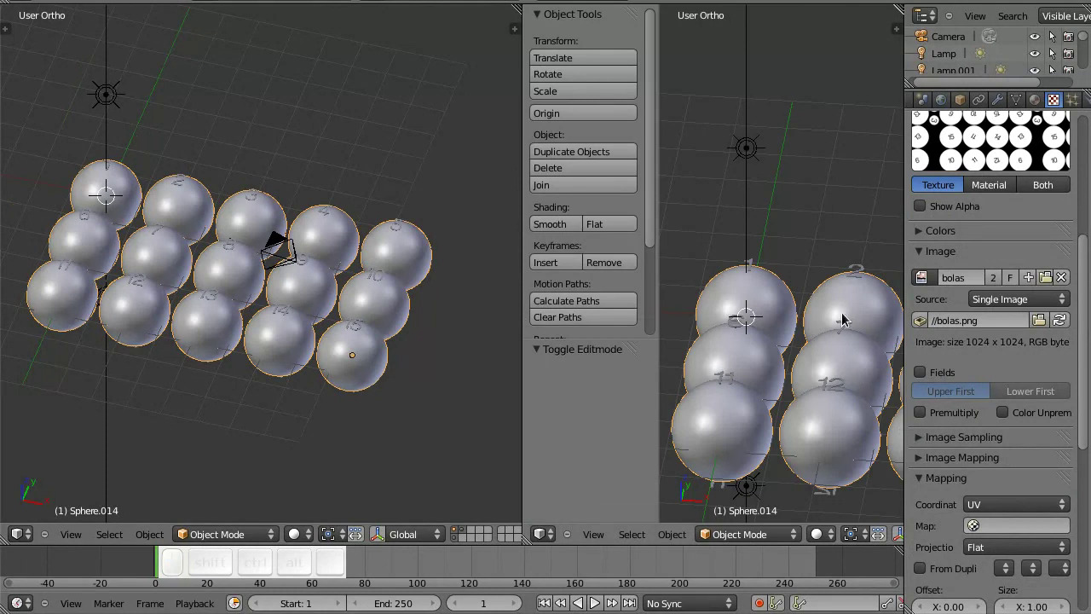
Step: From camera and top views, rotate the camera toward the balls and tilt it on its X axis
key(0)
key(t)
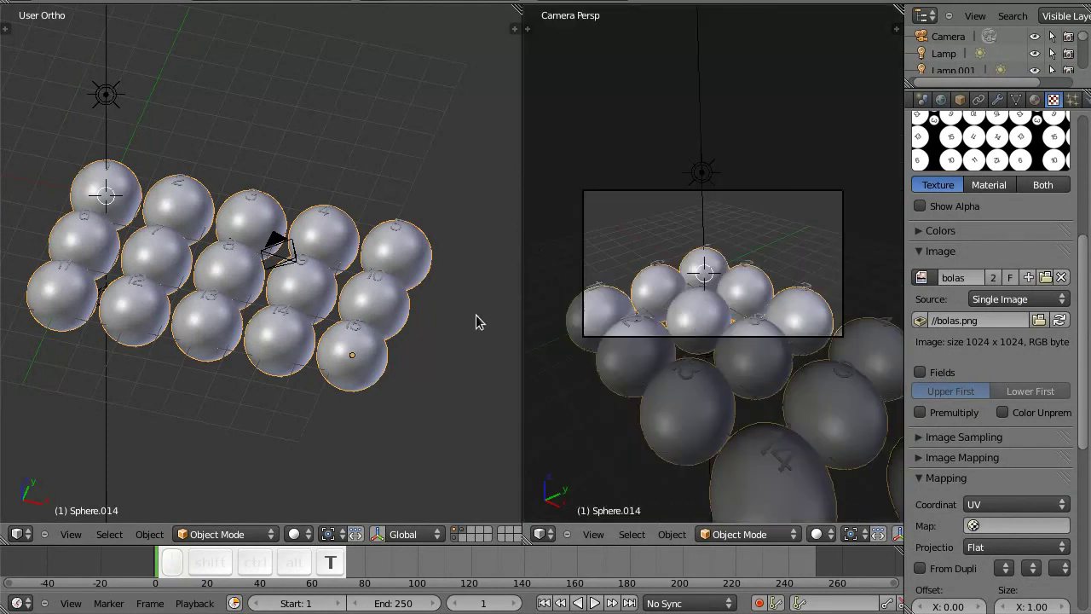
scroll(up, 3)
key(7)
key(g)
click(452, 430)
key(r)
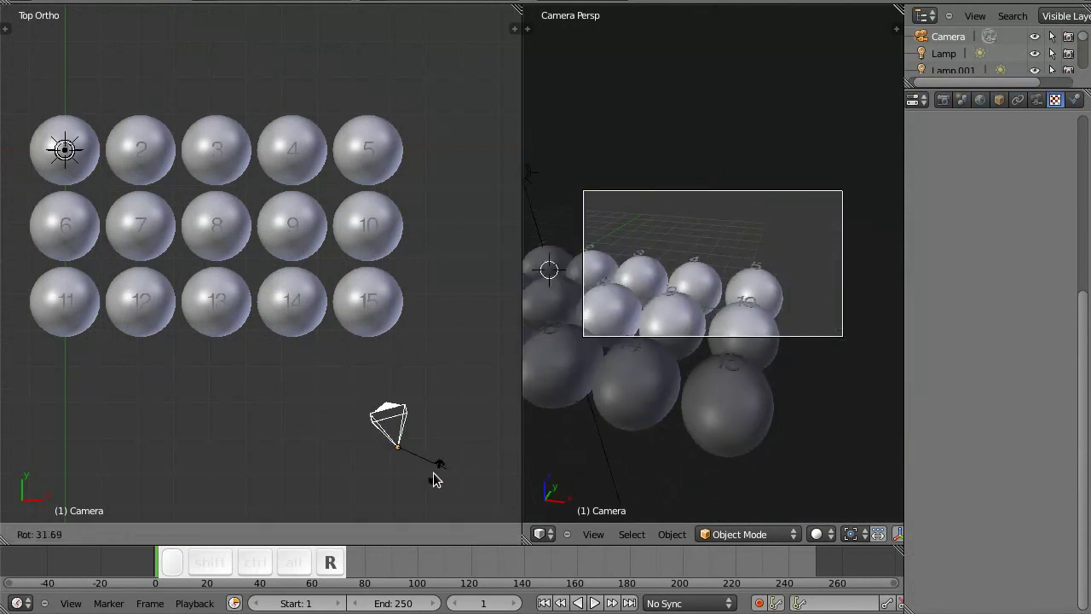
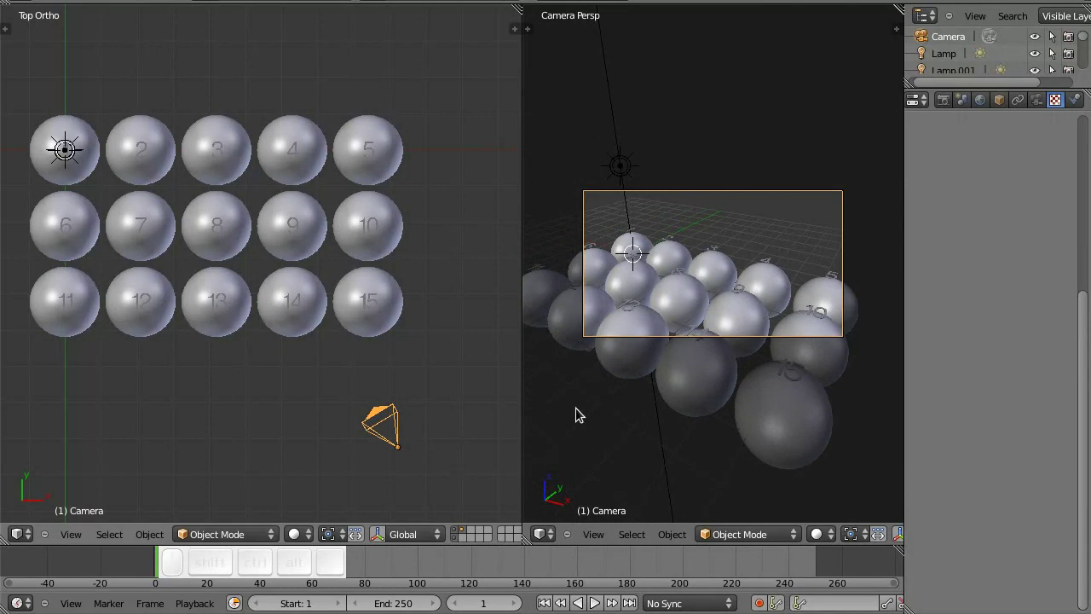
key(r)
key(x)
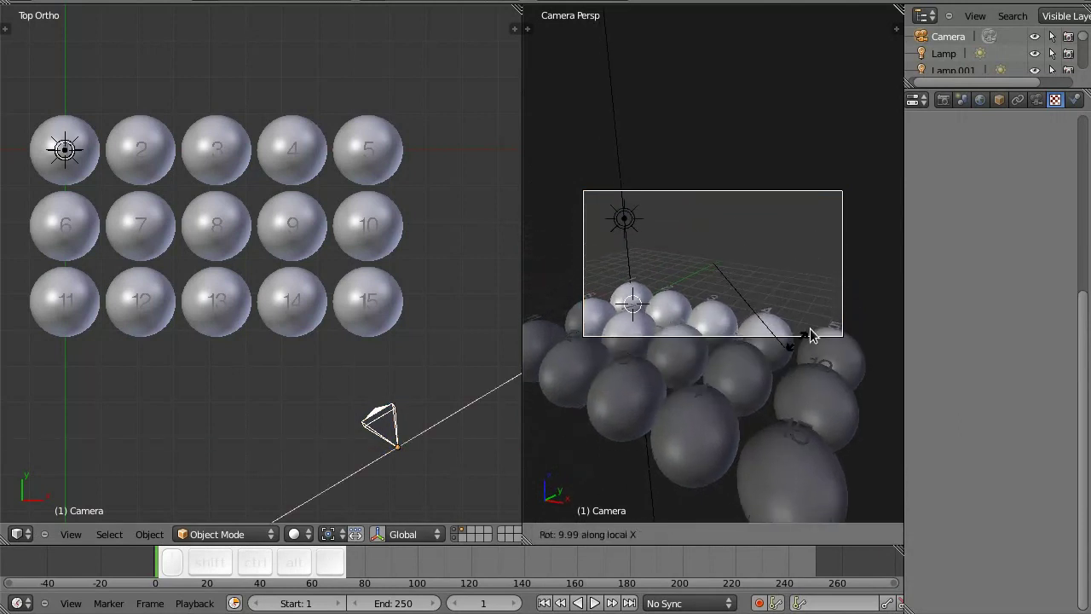
click(820, 325)
key(g)
click(772, 296)
Step: Pull the camera back until all fifteen balls fit its frame, save, and select the balls' material
key(g)
middle_click(771, 297)
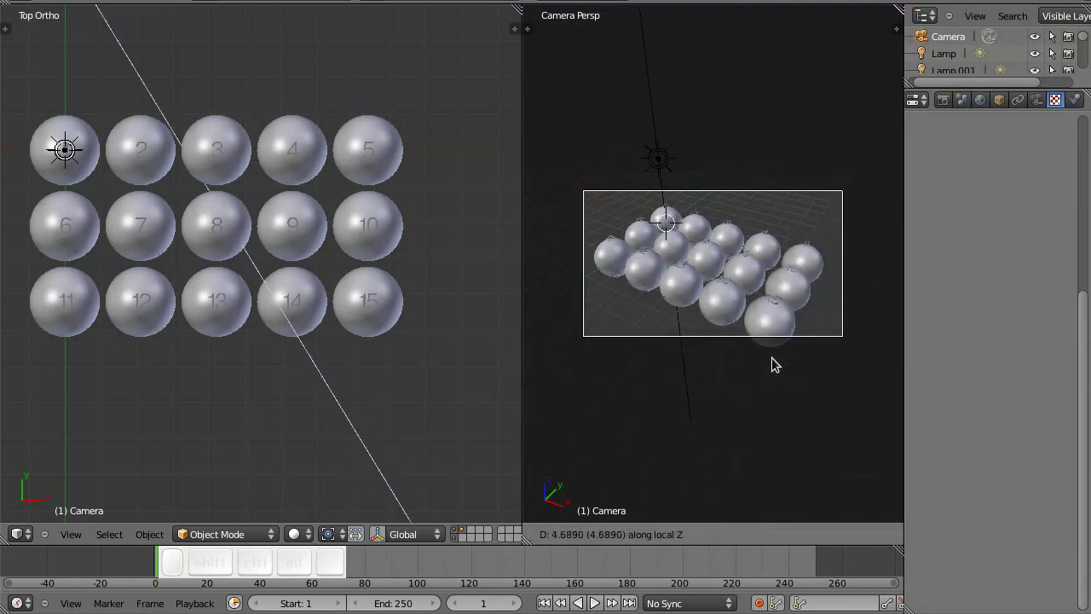
click(775, 346)
key(g)
click(748, 362)
key(ctrl+shift+s)
click(746, 347)
drag(365, 357, 354, 331)
right_click(371, 339)
click(355, 439)
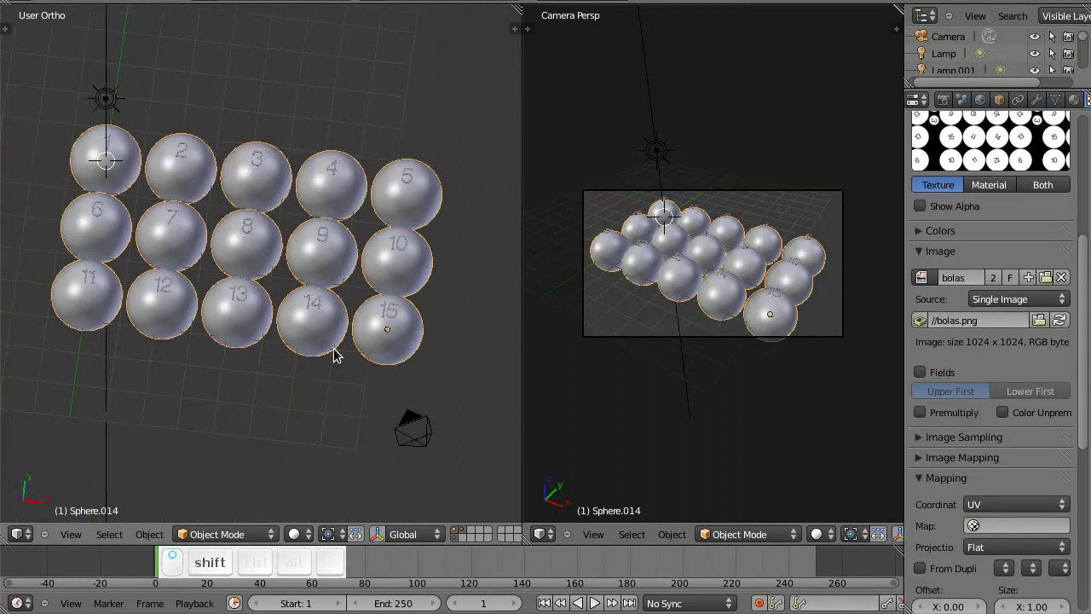
click(334, 301)
middle_click(334, 298)
key(ctrl+s)
click(334, 298)
click(1075, 102)
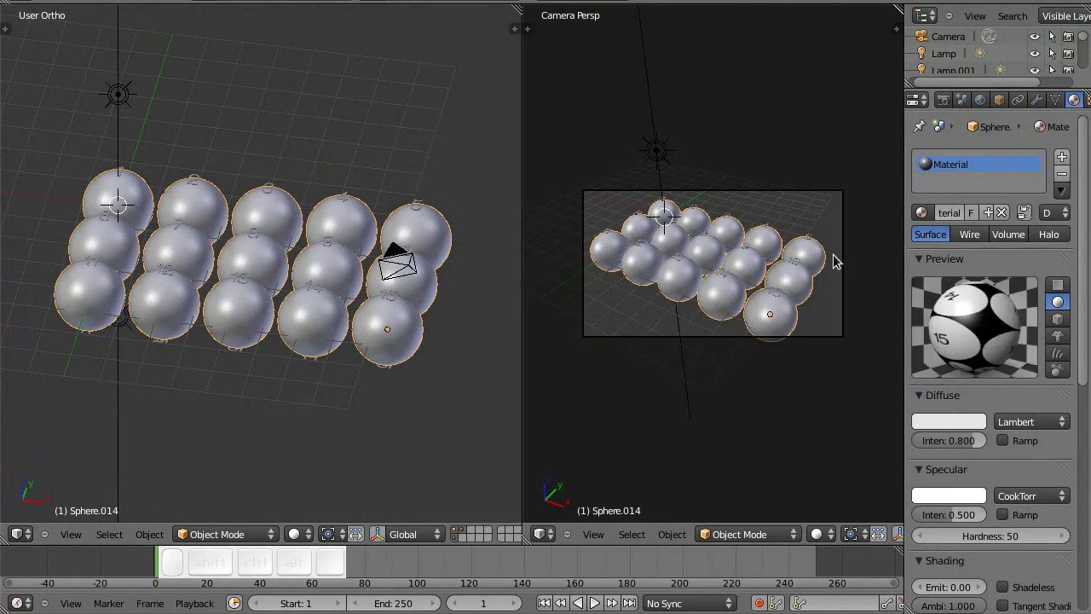
Step: Render the camera view of the fifteen numbered balls with F12
key(F12)
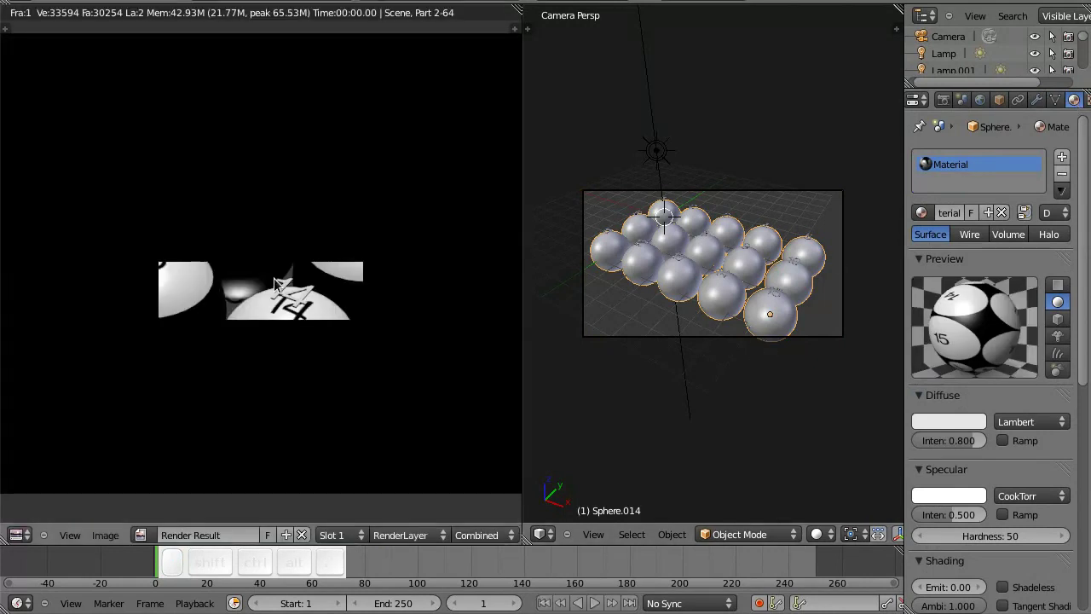
key(Escape)
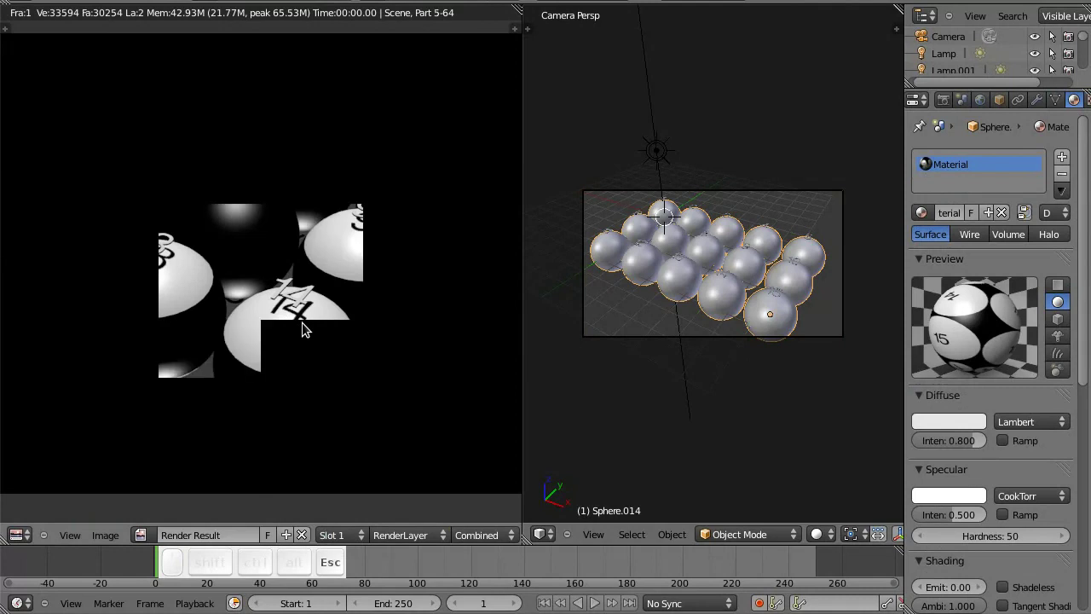
click(461, 541)
key(F12)
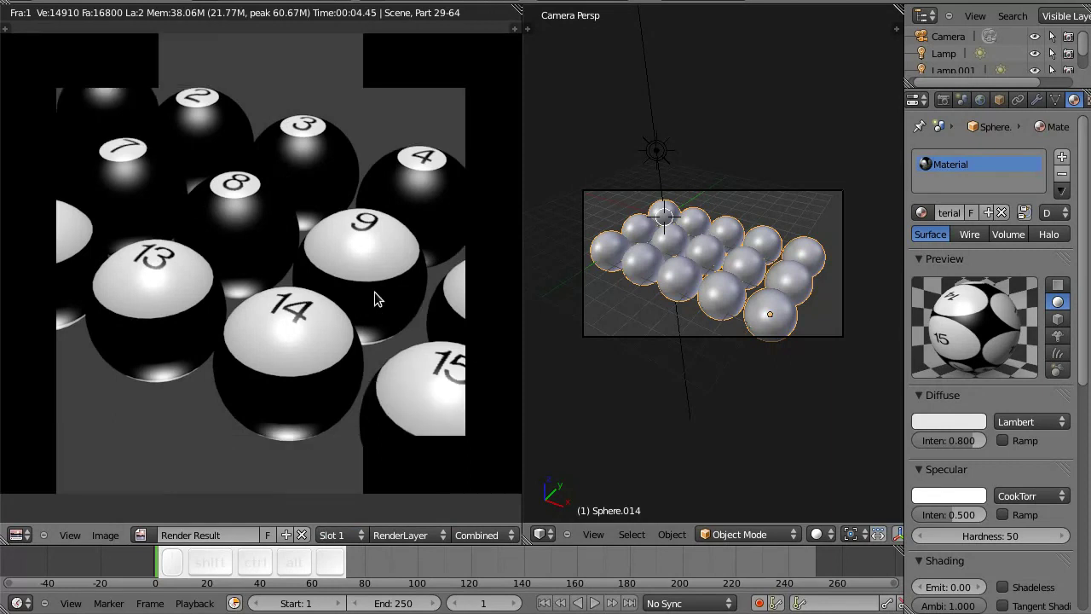
Step: Inspect the finished Render Result, then return the area to the 3D scene
scroll(down, 3)
scroll(down, 3)
drag(391, 291, 350, 288)
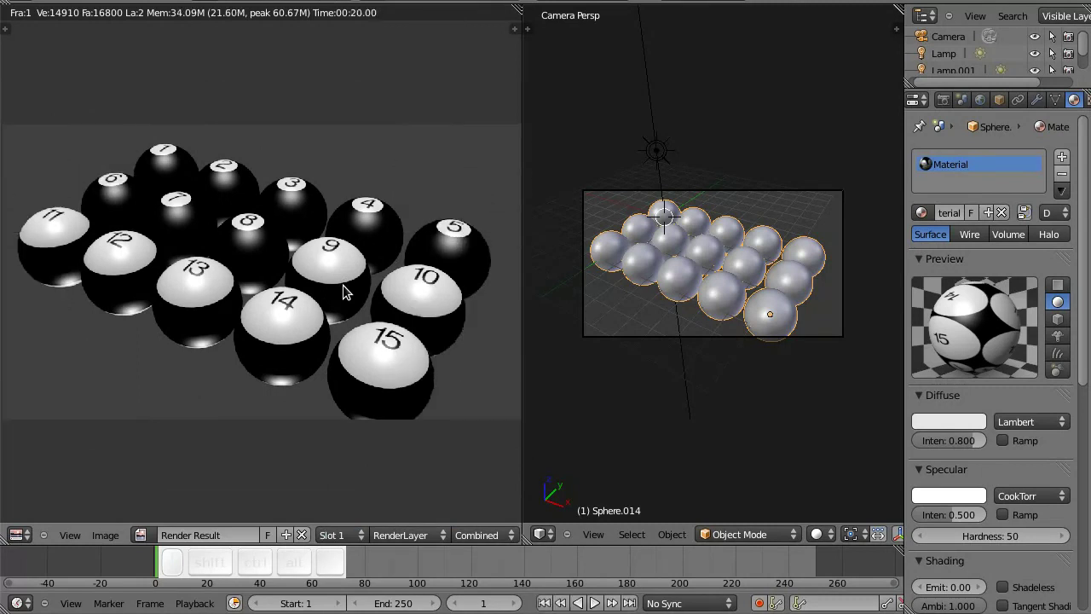
key(Escape)
click(562, 534)
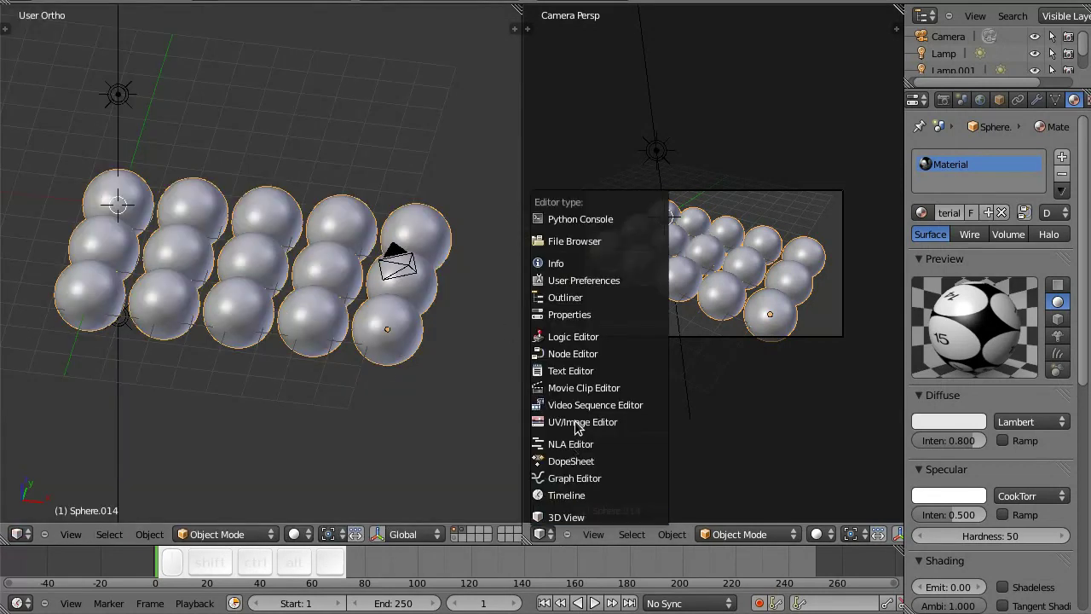
Step: Show the bolas numbers texture in the right UV/Image Editor and switch it to Paint mode
click(582, 422)
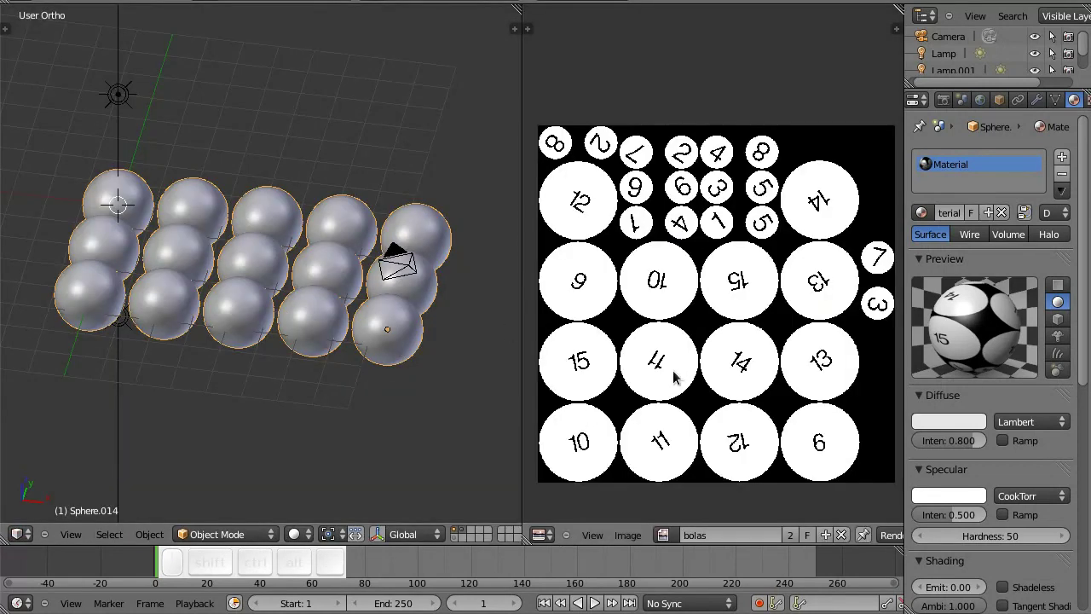
middle_click(684, 383)
key(n)
drag(836, 540, 796, 533)
click(832, 534)
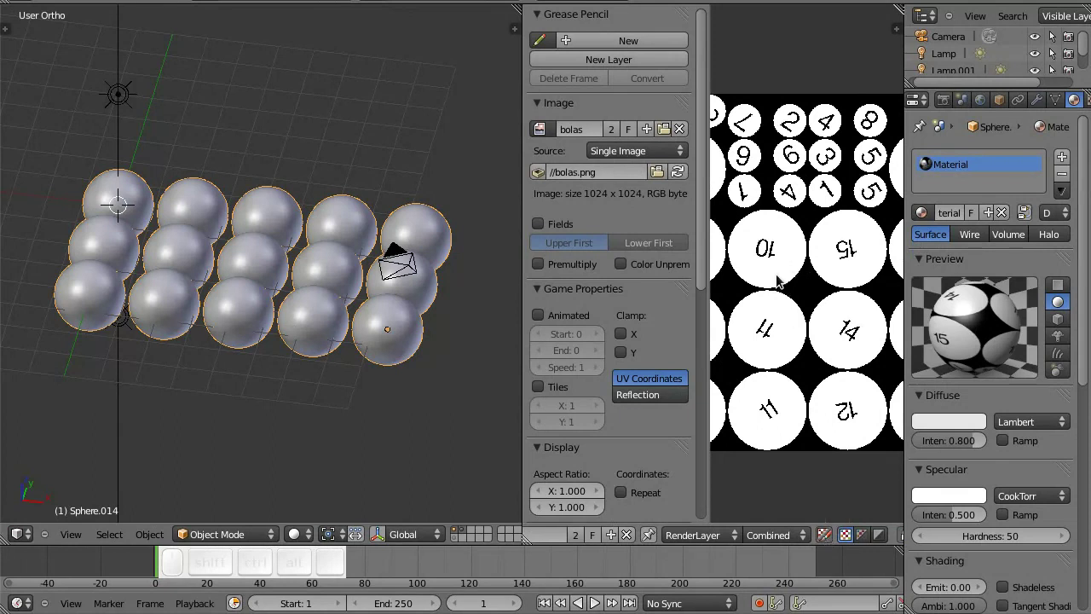
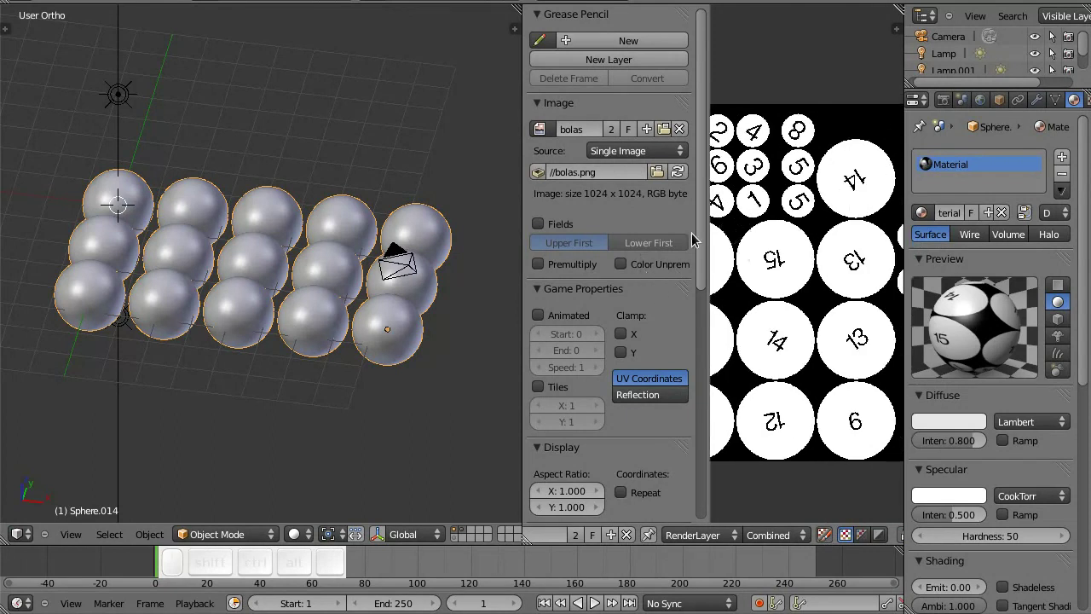
click(711, 232)
click(607, 513)
Step: Set the paint brush to strength 1.000 and radius 18
scroll(down, 3)
click(633, 509)
scroll(up, 3)
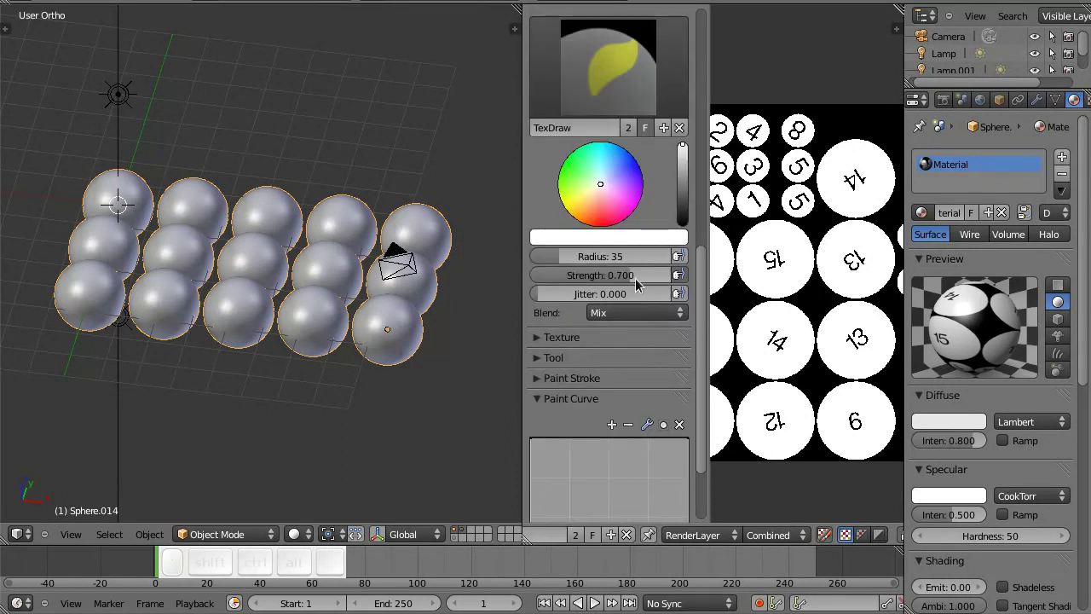
click(674, 285)
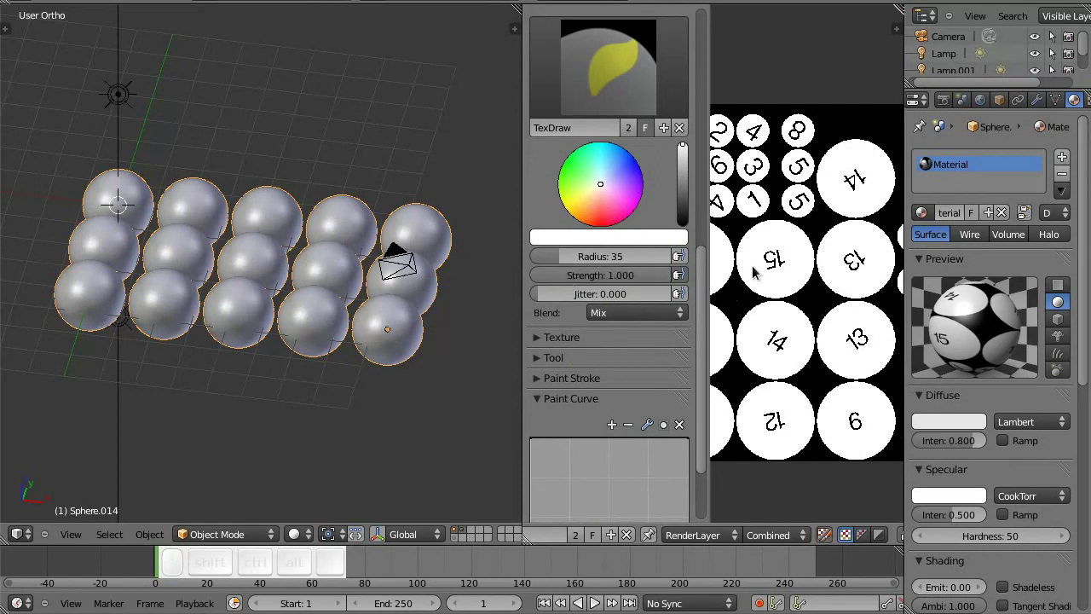
click(845, 198)
scroll(up, 3)
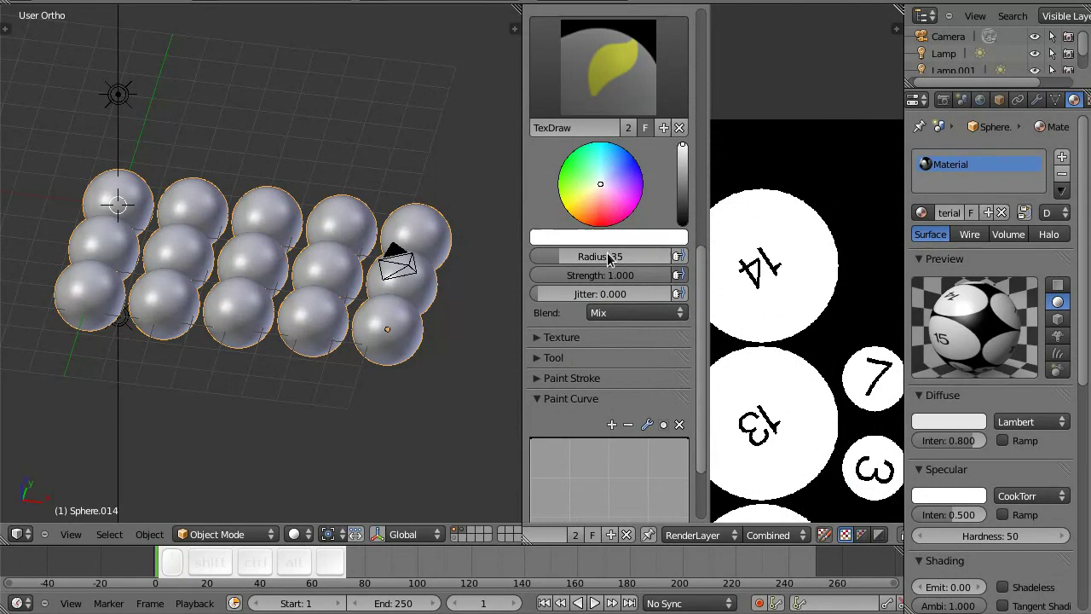
click(559, 258)
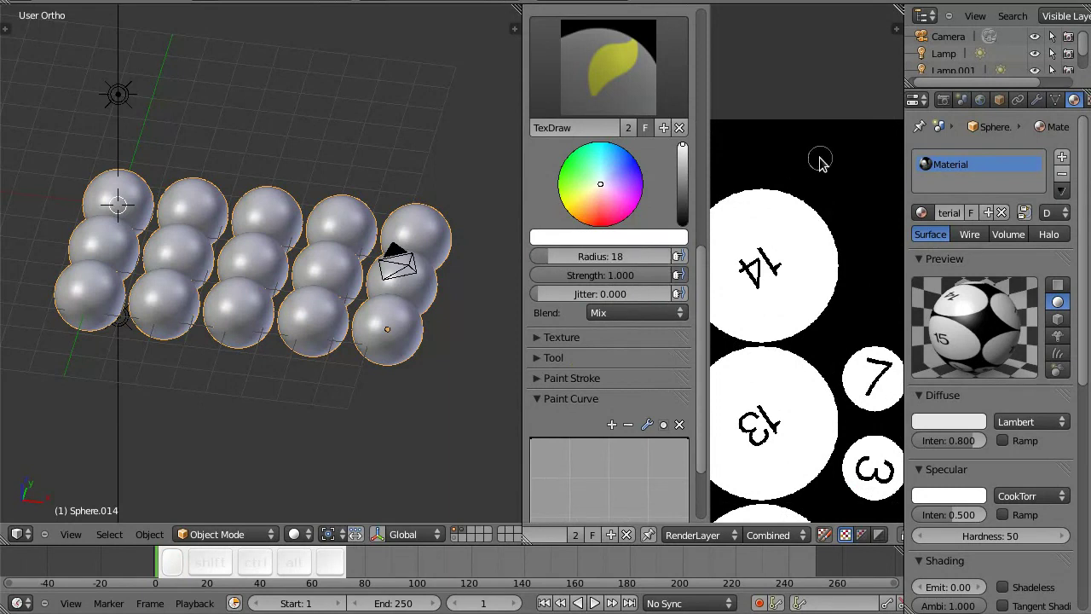
Step: Widen the texture editor and begin switching the left area to an image display
scroll(down, 3)
middle_click(808, 276)
scroll(up, 3)
middle_click(860, 295)
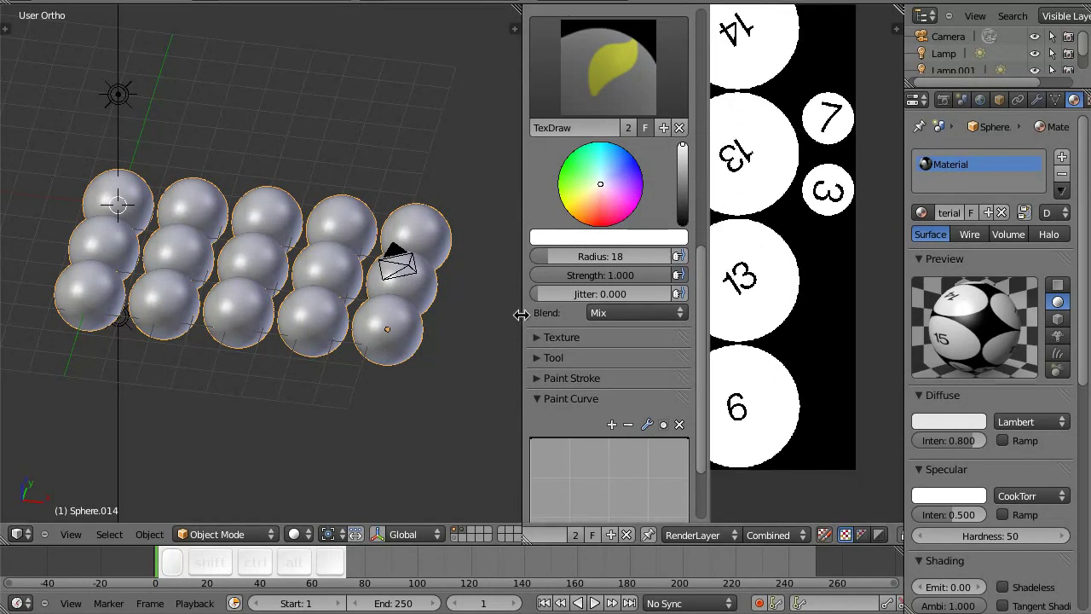
drag(531, 313, 349, 310)
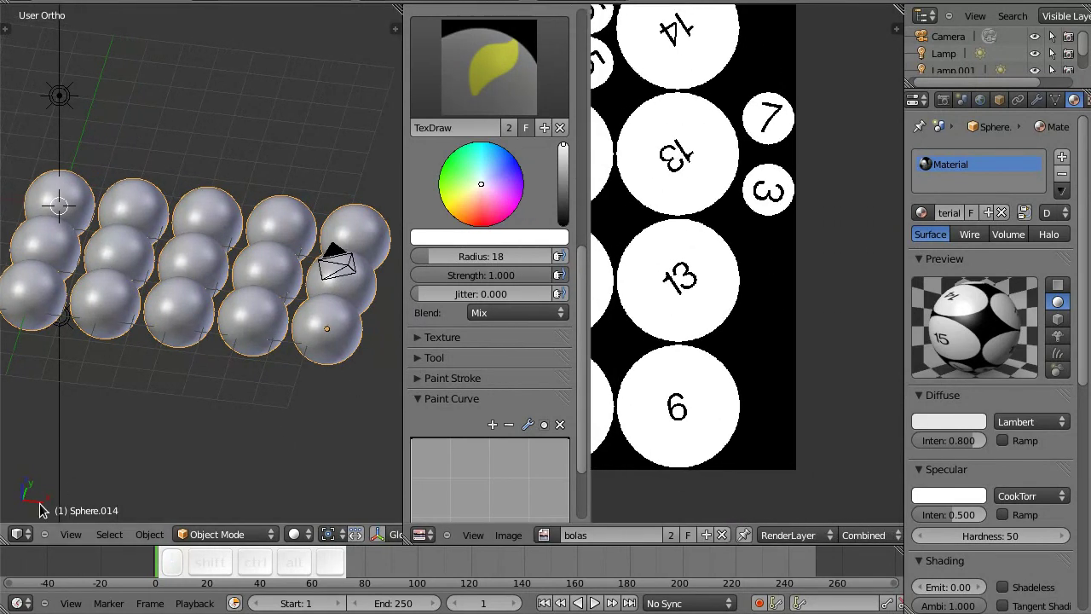
click(33, 531)
Step: Display the bolas_bilhar-cores.png colour reference chart in the left area
click(54, 424)
click(141, 533)
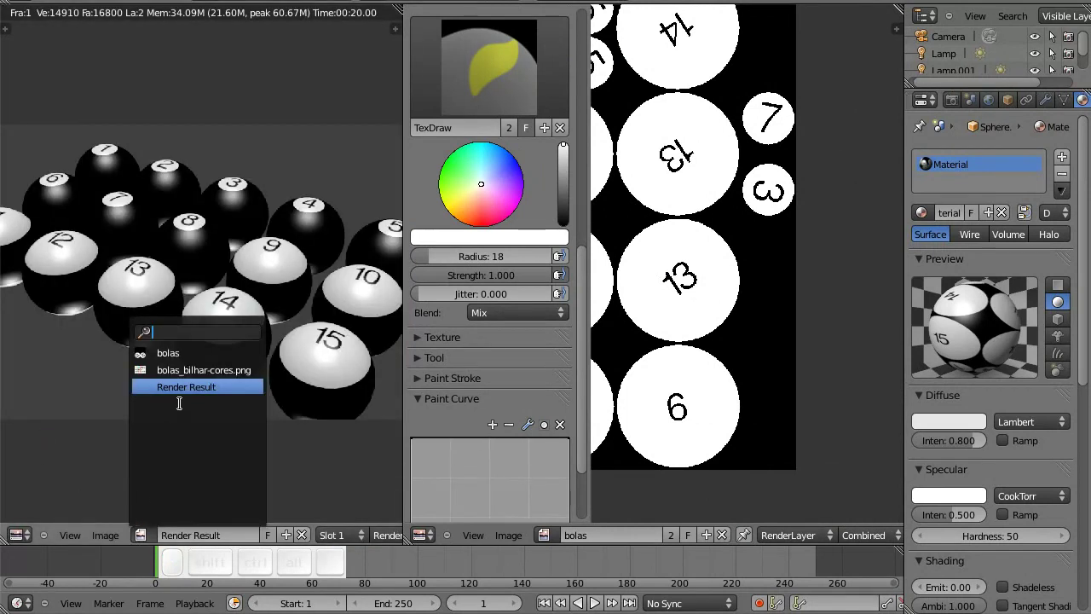
click(595, 58)
middle_click(311, 534)
click(595, 58)
click(363, 540)
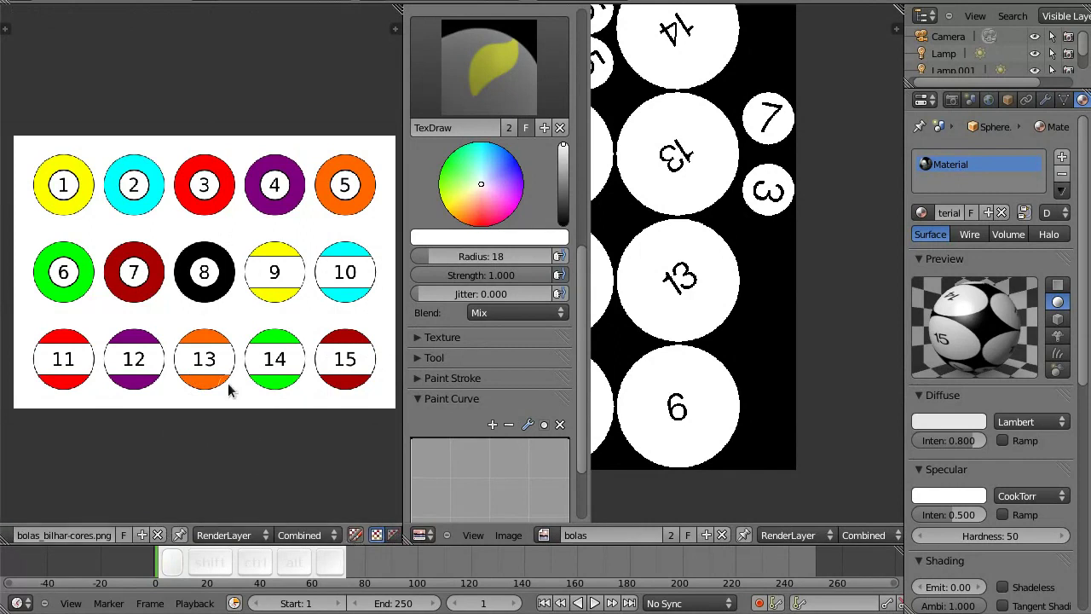
Step: Sample and paint yellow, cyan, red and purple dots down the texture's black margin
right_click(93, 188)
drag(778, 252, 177, 184)
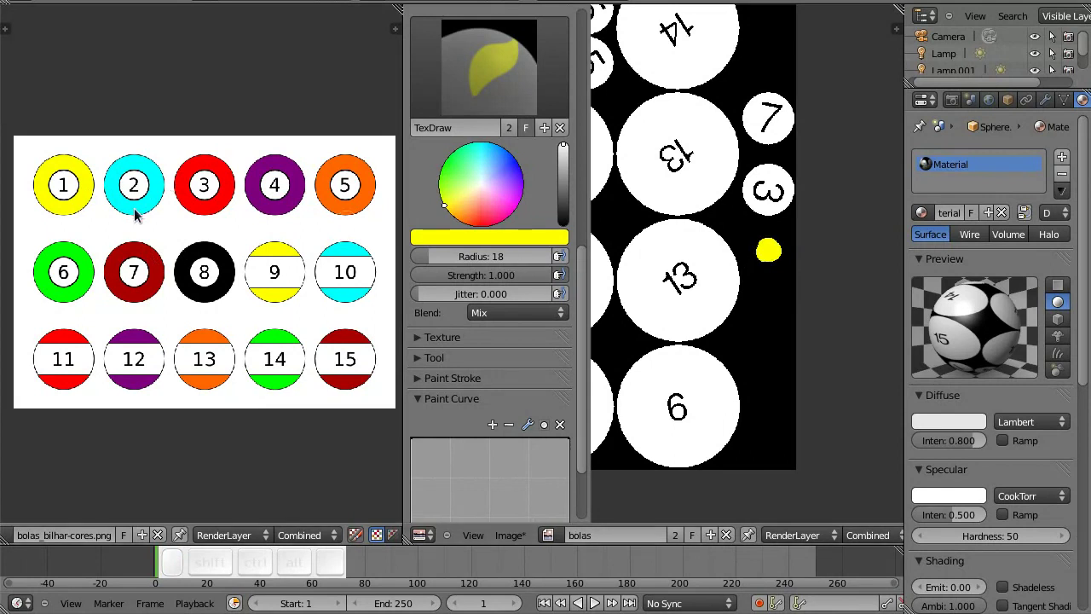
right_click(142, 205)
drag(771, 283, 436, 261)
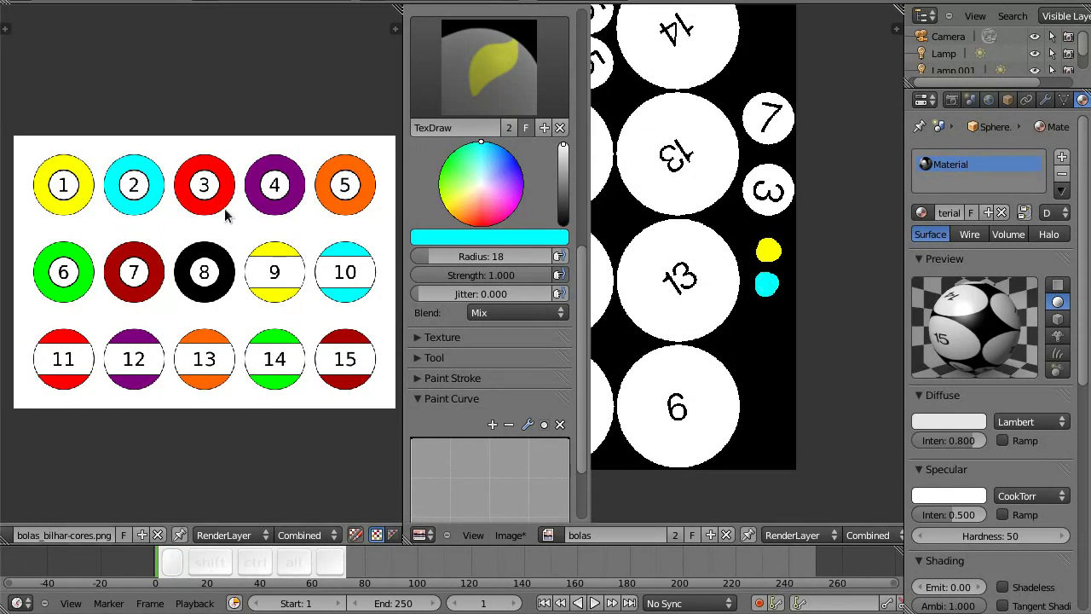
right_click(222, 208)
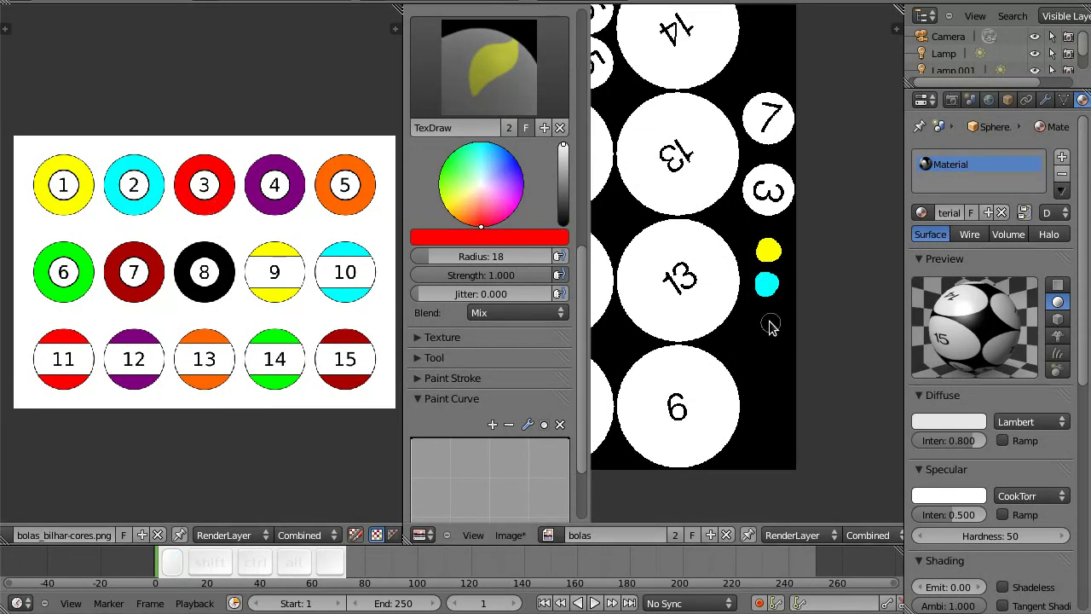
drag(776, 320, 519, 309)
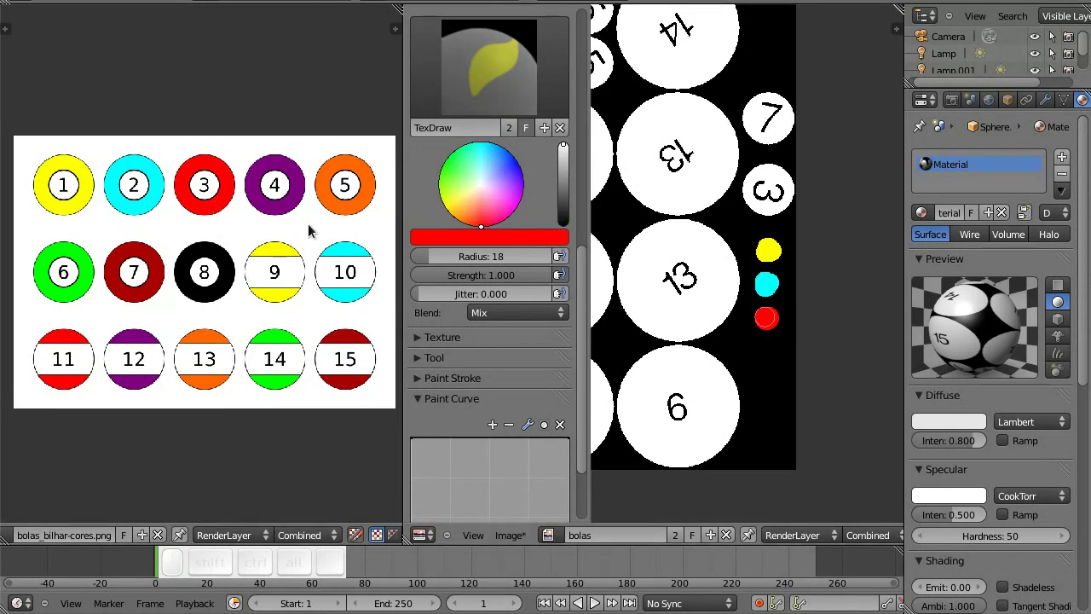
right_click(297, 205)
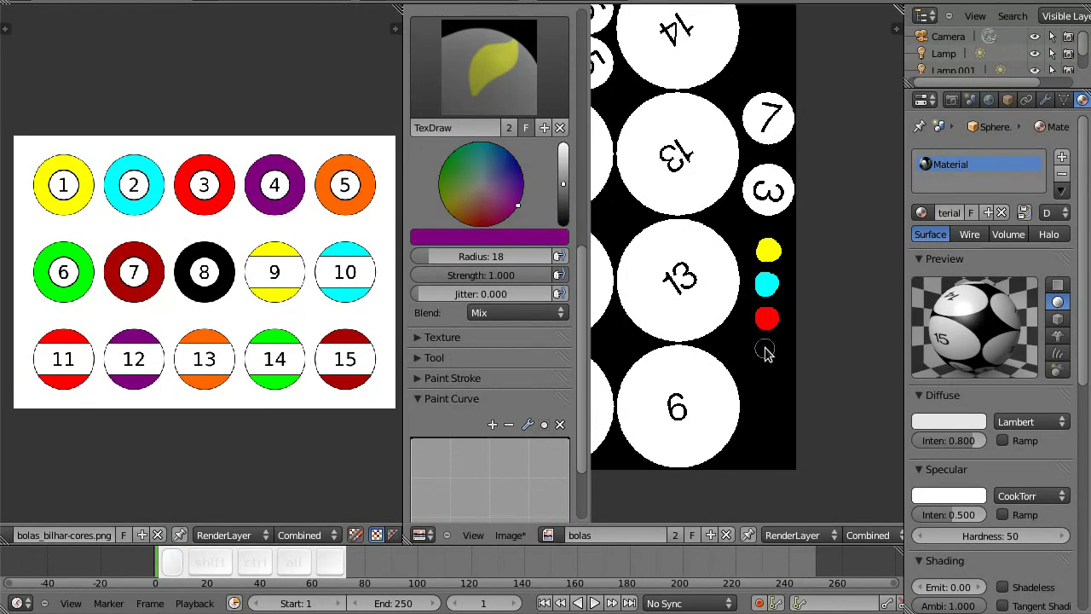
drag(775, 350, 412, 232)
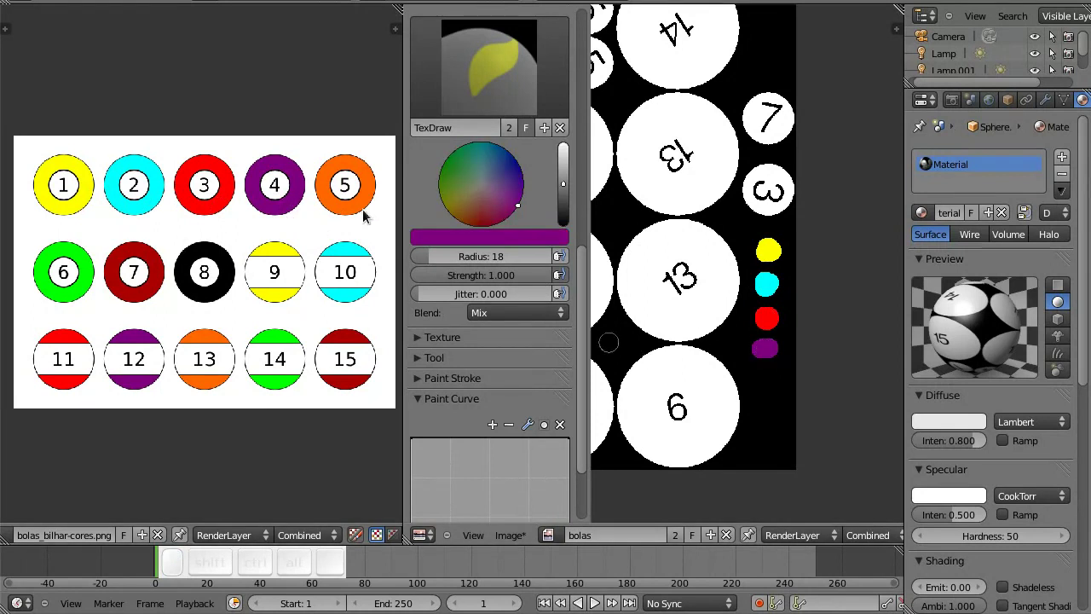
Step: Sample and paint orange, green and dark red dots below the purple one
right_click(366, 207)
middle_click(768, 381)
drag(774, 379, 208, 295)
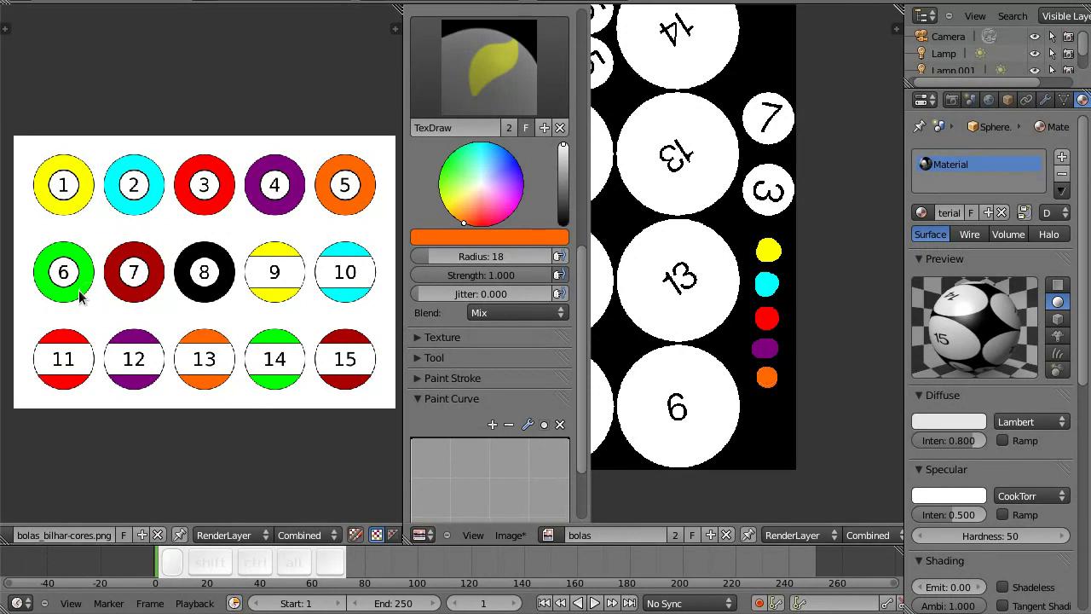
right_click(87, 291)
middle_click(701, 388)
drag(770, 414, 748, 415)
right_click(145, 291)
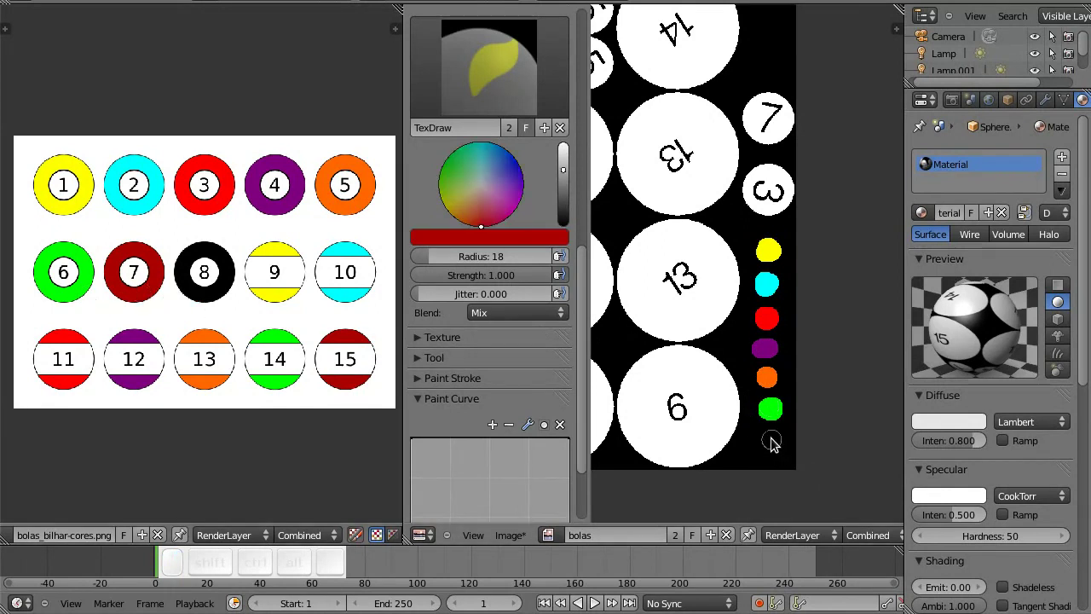
drag(777, 438, 764, 439)
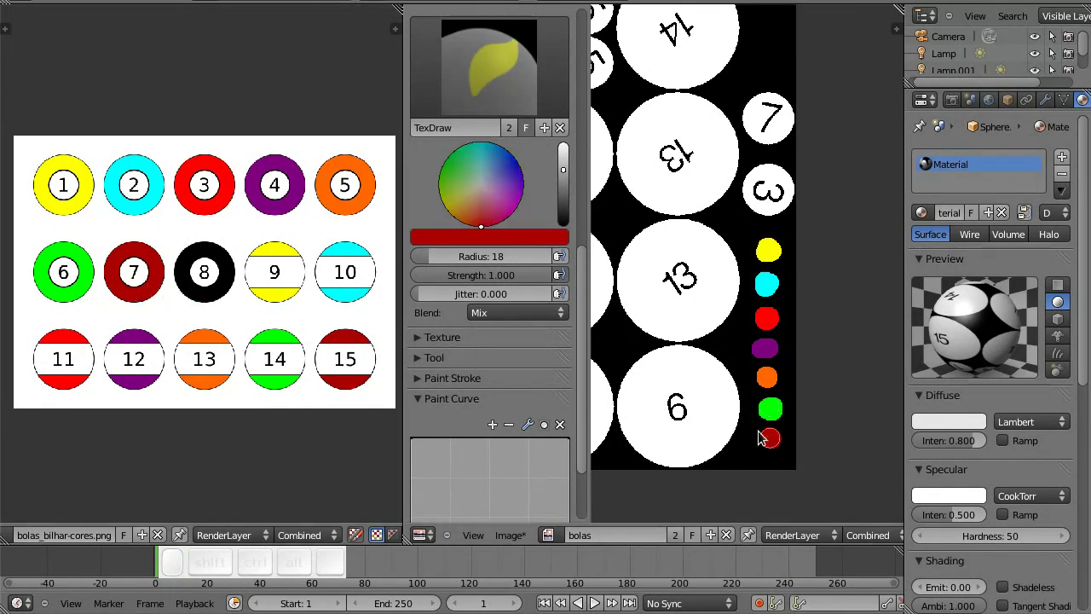
click(363, 537)
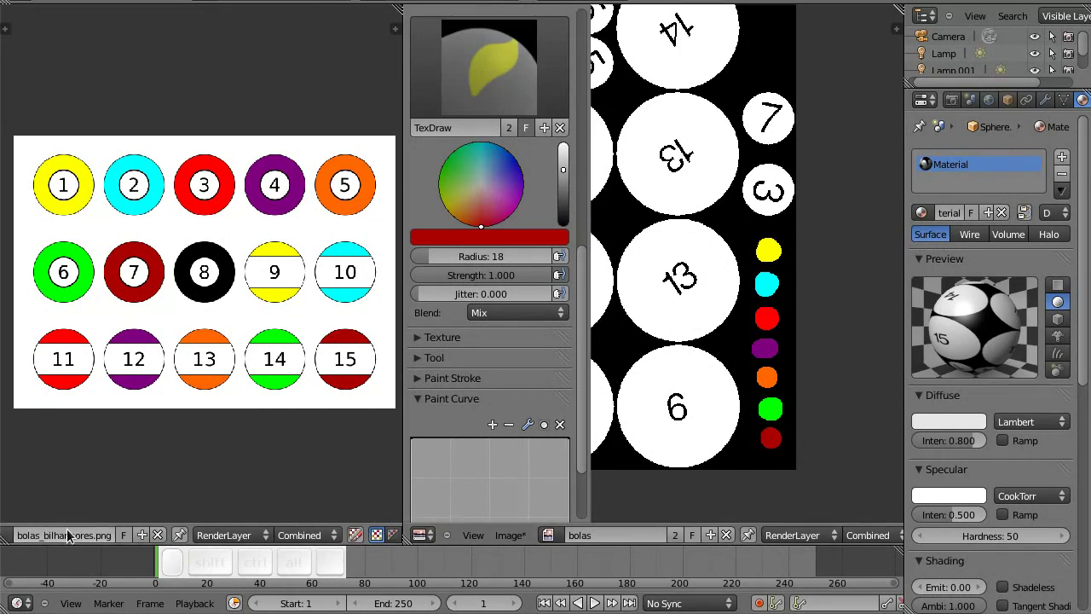
Step: Return the left area to the 3D View and hide the image editor's tool settings
middle_click(52, 538)
click(366, 560)
click(30, 533)
click(54, 521)
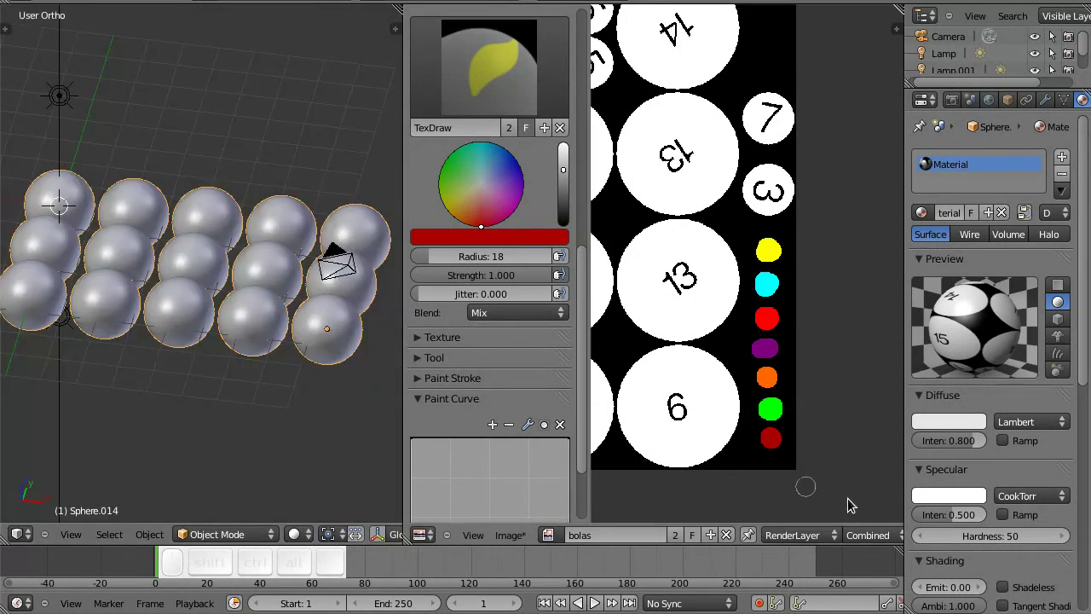
middle_click(870, 541)
click(805, 538)
middle_click(633, 541)
Step: Save the painted bolas texture with its seven colour dots via Image > Save Image
click(518, 538)
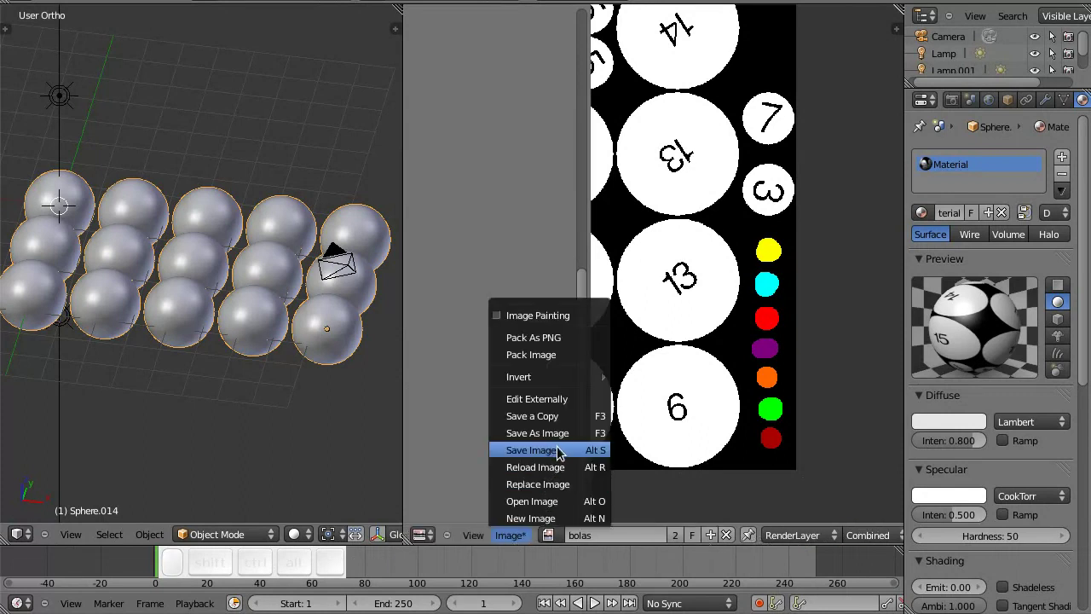
click(561, 448)
key(n)
middle_click(589, 375)
key(ctrl+shift+s)
click(691, 410)
scroll(down, 3)
middle_click(677, 398)
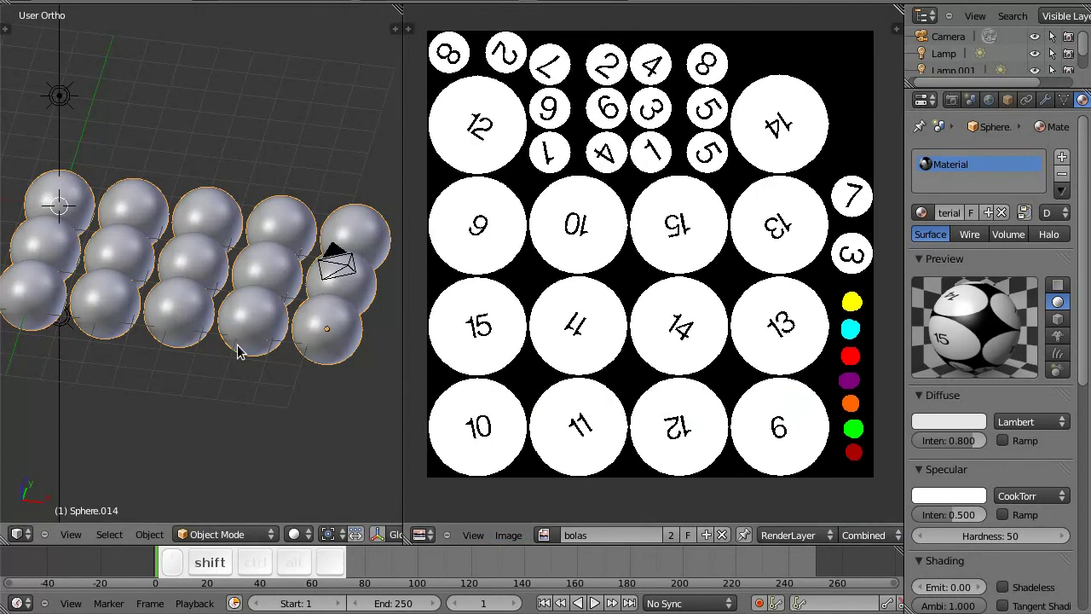
Step: Enter Edit Mode on the joined balls in face select mode with all faces deselected
key(Tab)
drag(240, 356, 198, 341)
key(ctrl+Tab)
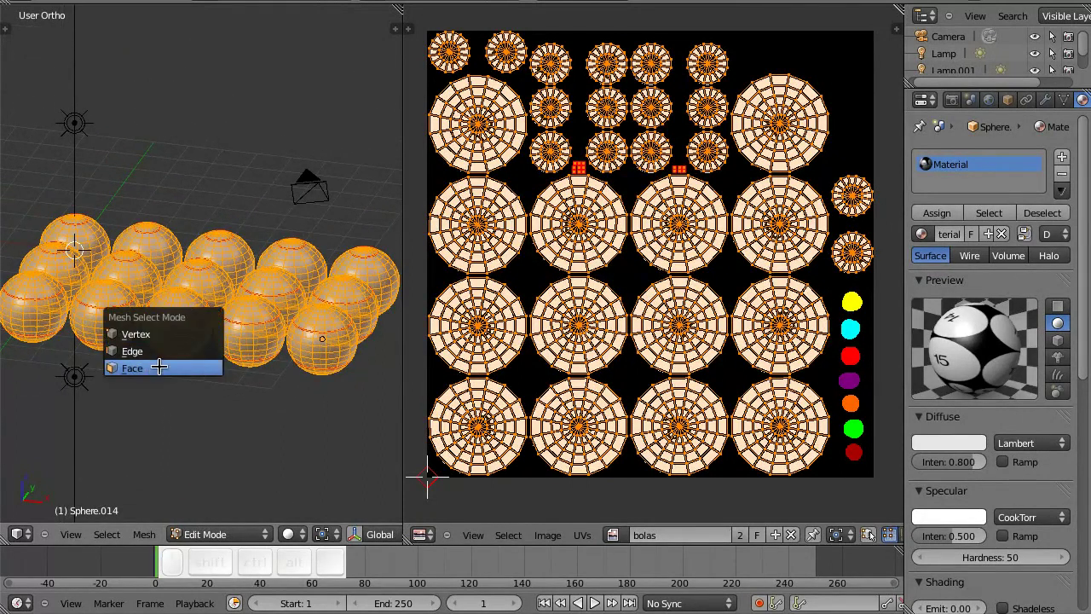
click(149, 365)
click(151, 350)
key(shift+a)
middle_click(183, 329)
scroll(up, 3)
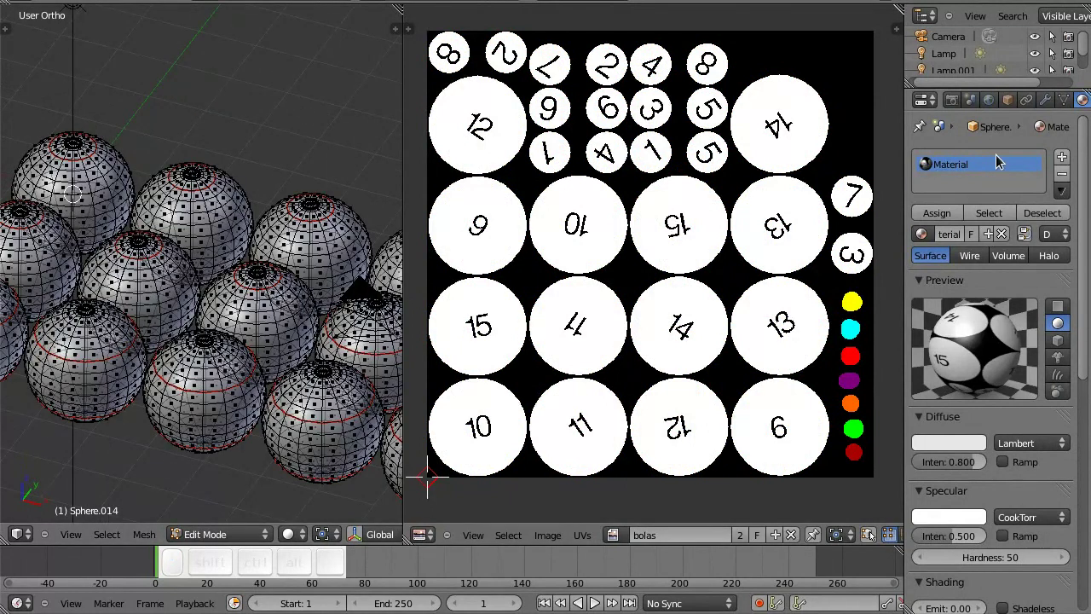
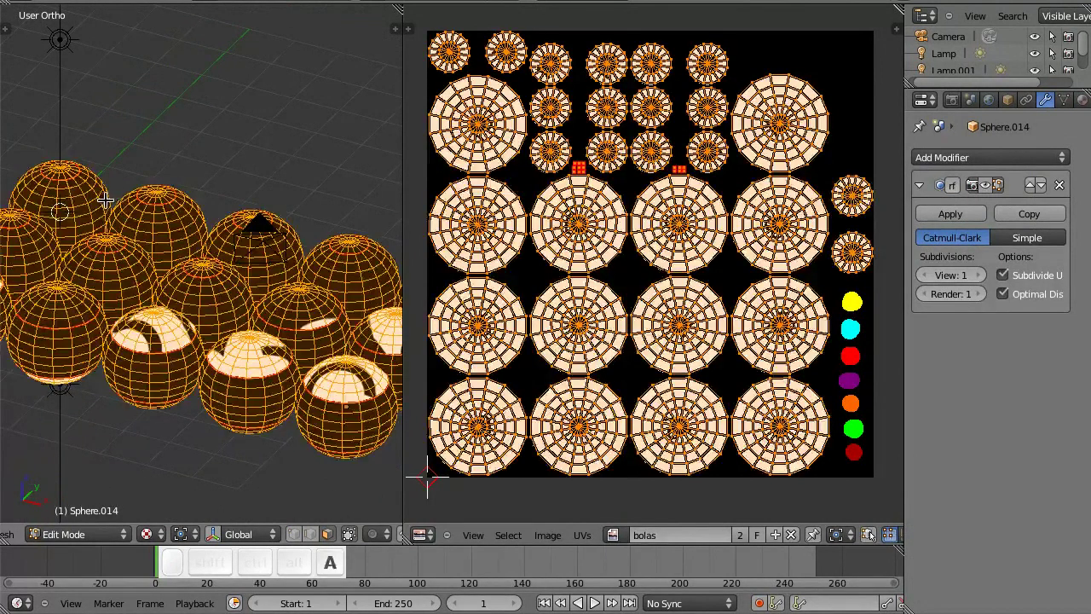
Step: Map the first two balls' UVs onto the yellow and cyan swatches
key(a)
key(l)
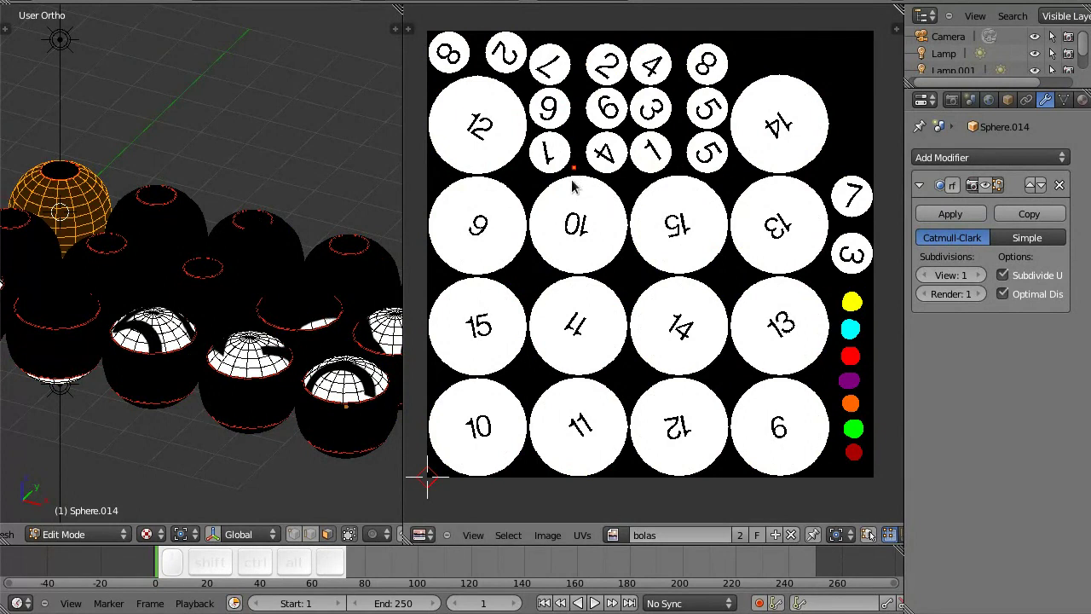
key(g)
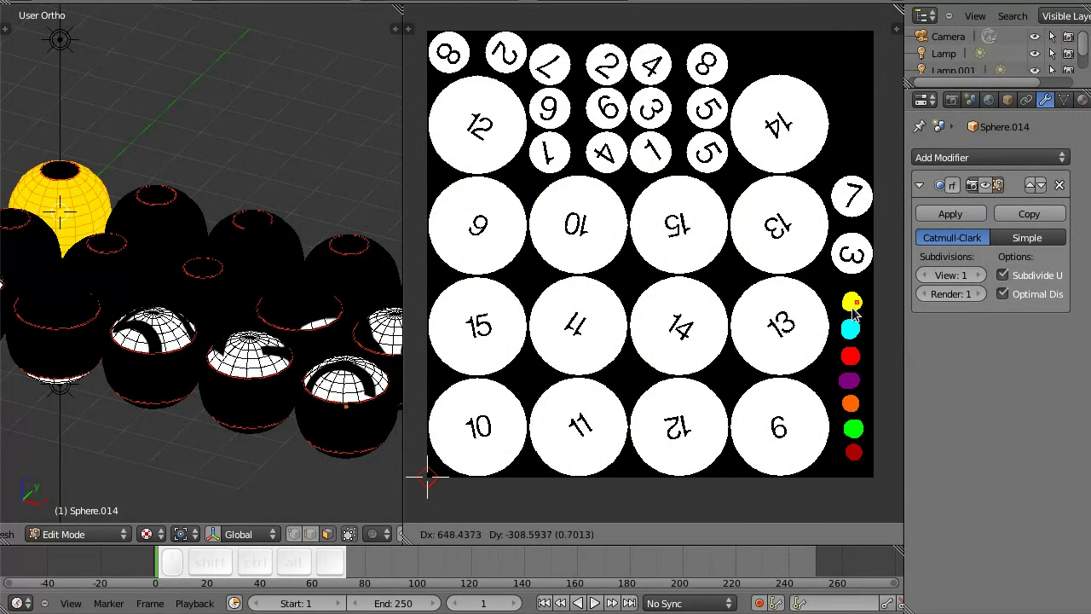
click(857, 315)
key(a)
key(l)
key(l)
key(l)
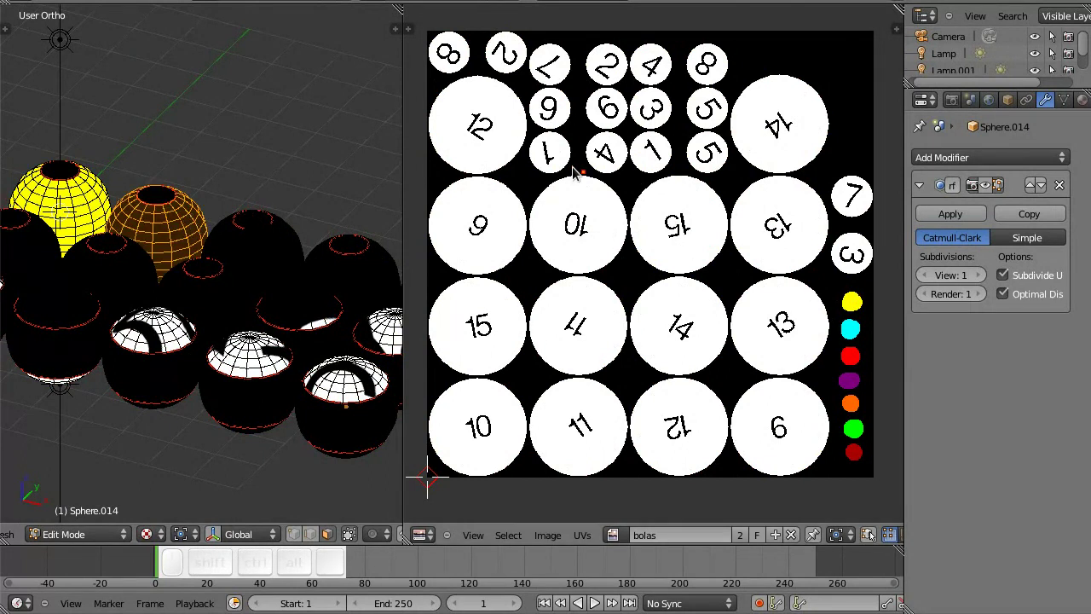
key(g)
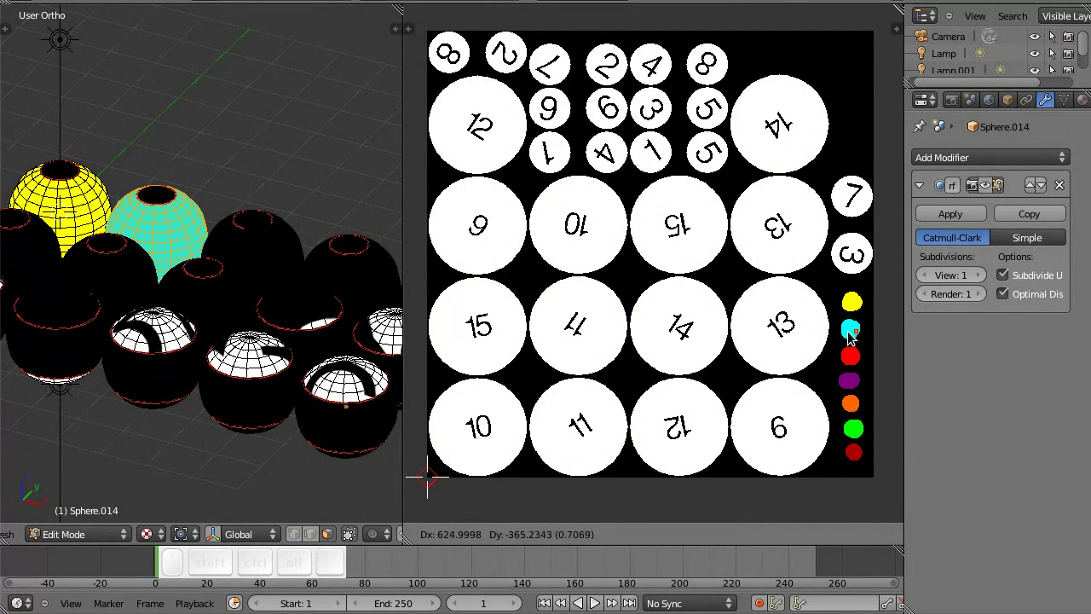
click(847, 335)
Step: Map the next three balls' UVs onto the red, purple and orange swatches
key(a)
key(l)
key(g)
click(864, 379)
key(a)
key(l)
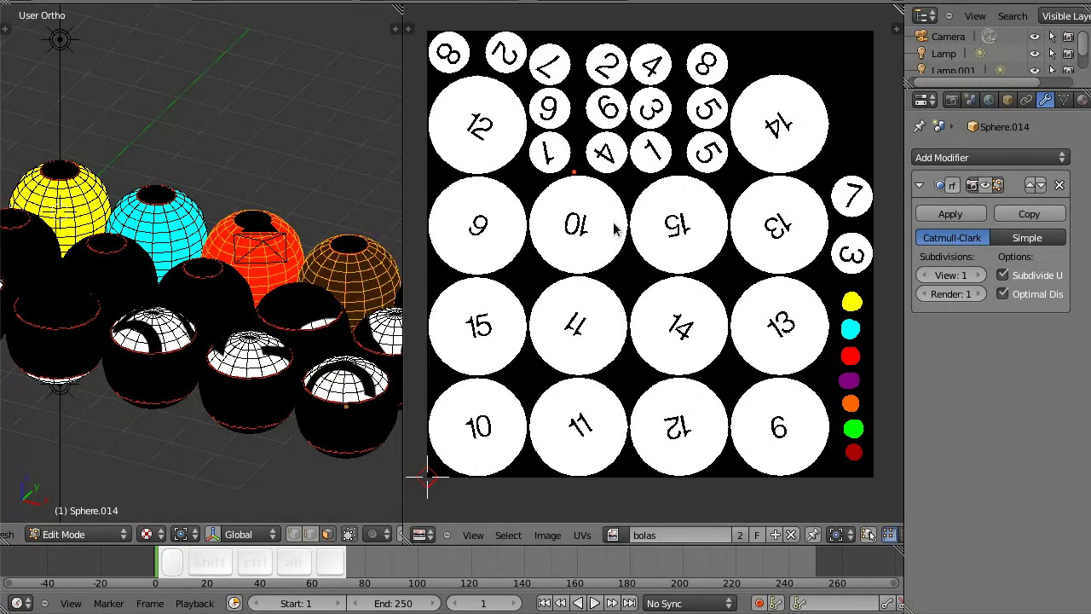
key(g)
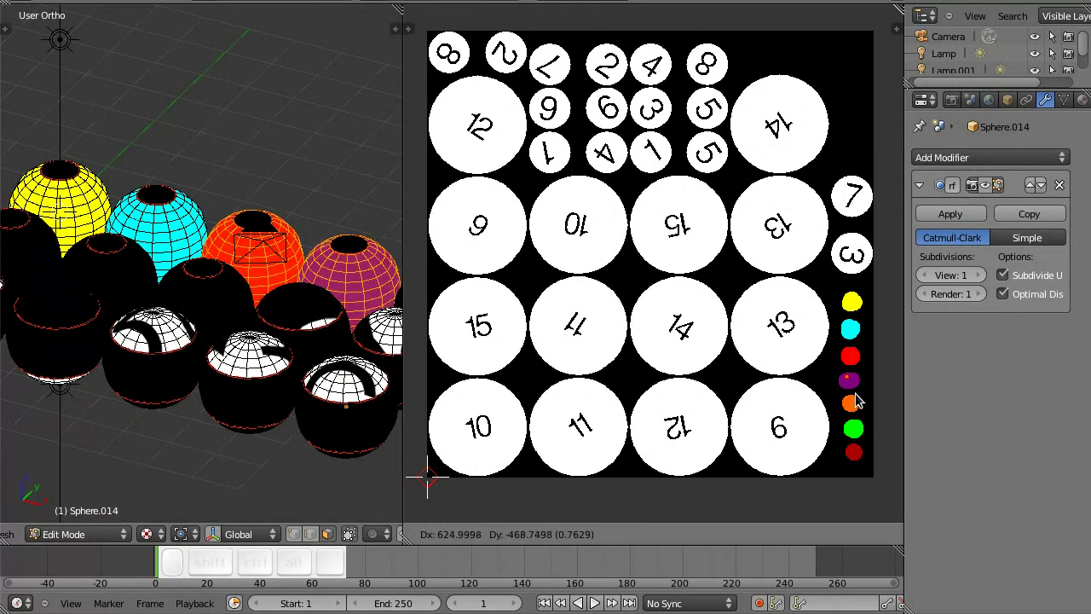
click(866, 399)
click(325, 327)
key(a)
key(l)
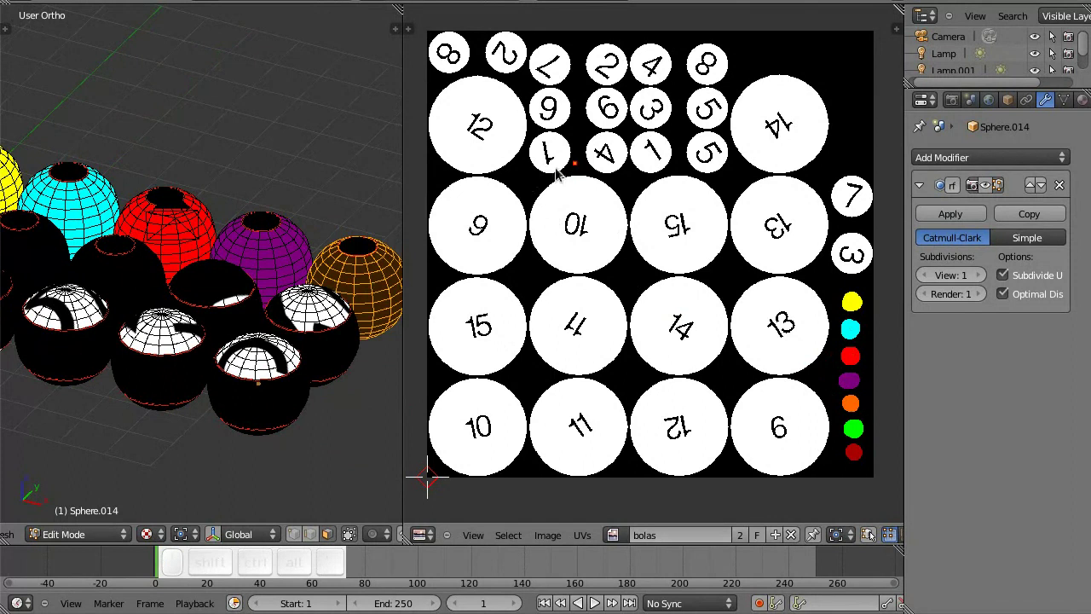
key(g)
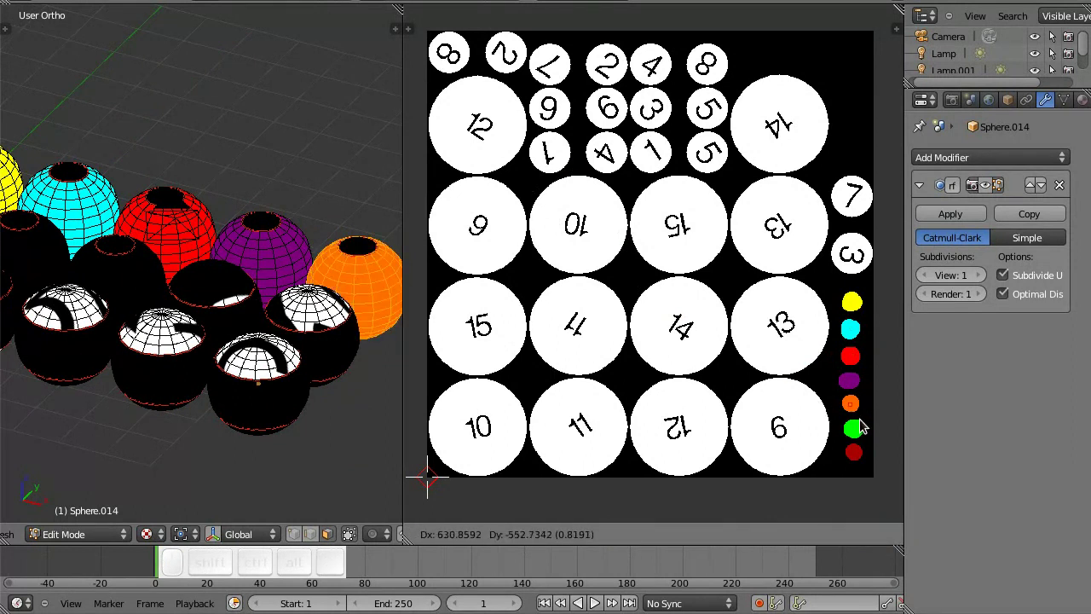
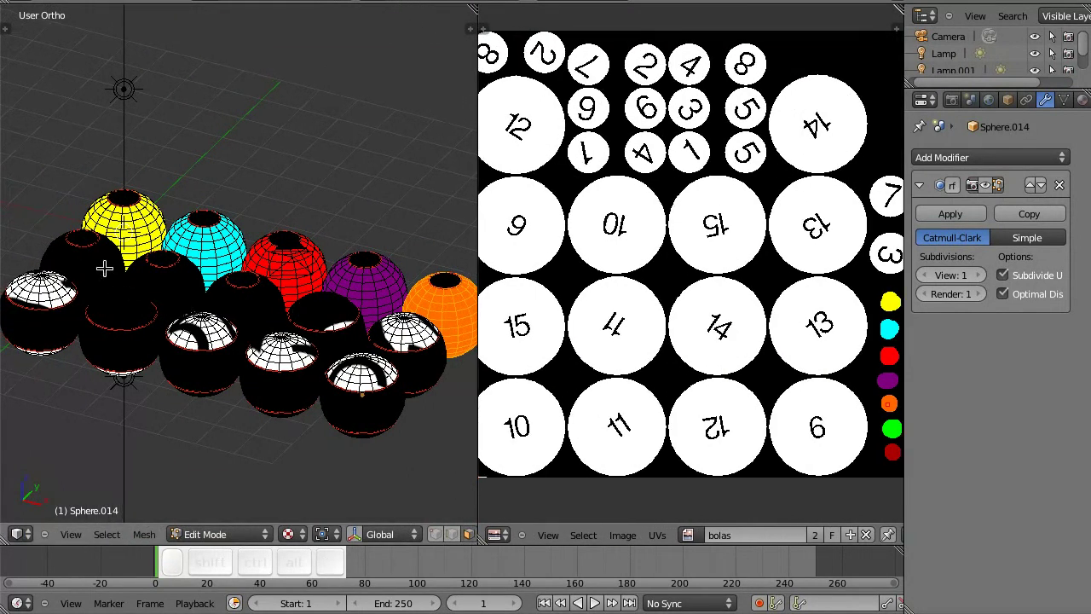
Step: Map the remaining solid balls' UVs onto the green and dark red swatches, leaving the black ball black
key(a)
key(l)
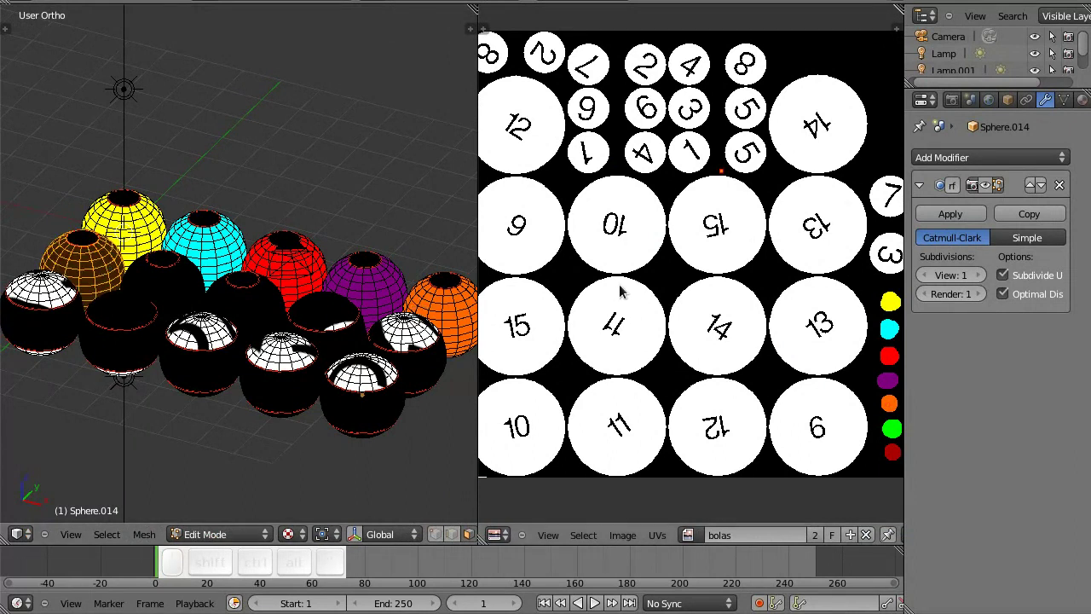
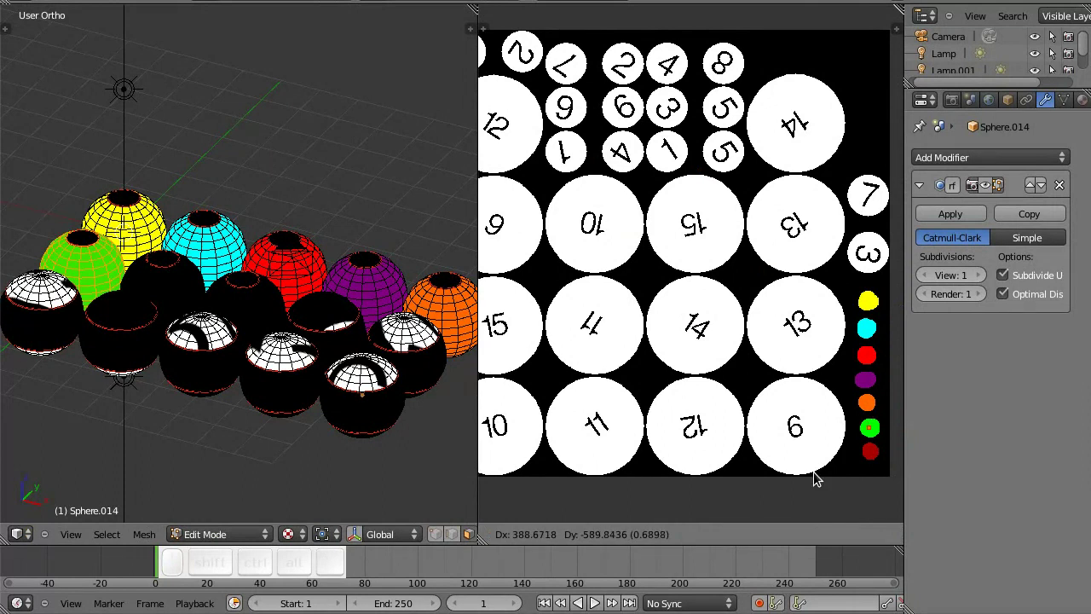
click(815, 474)
key(a)
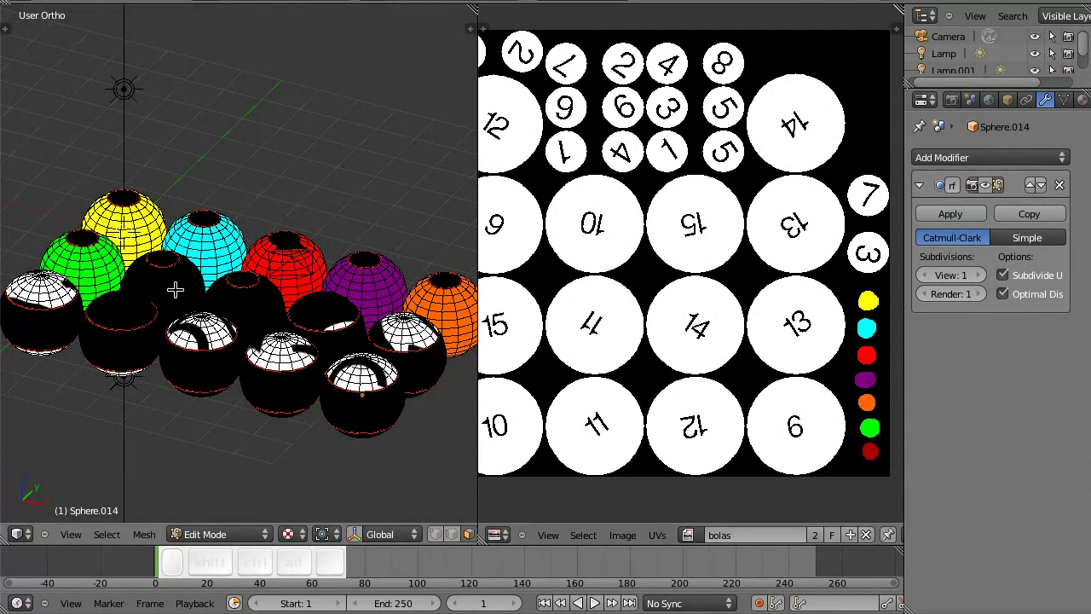
key(l)
key(g)
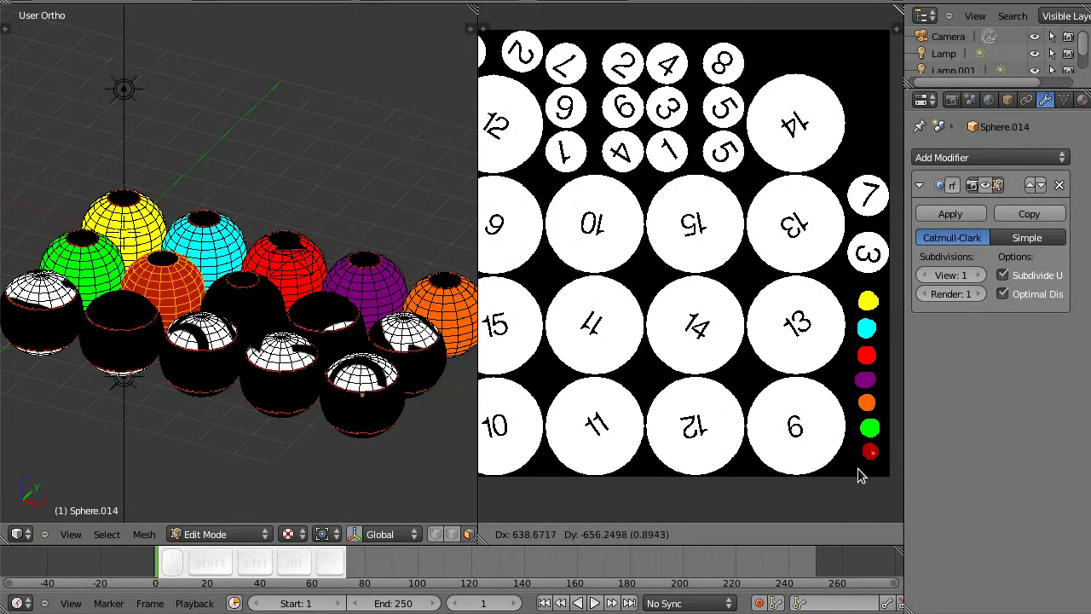
click(860, 473)
key(a)
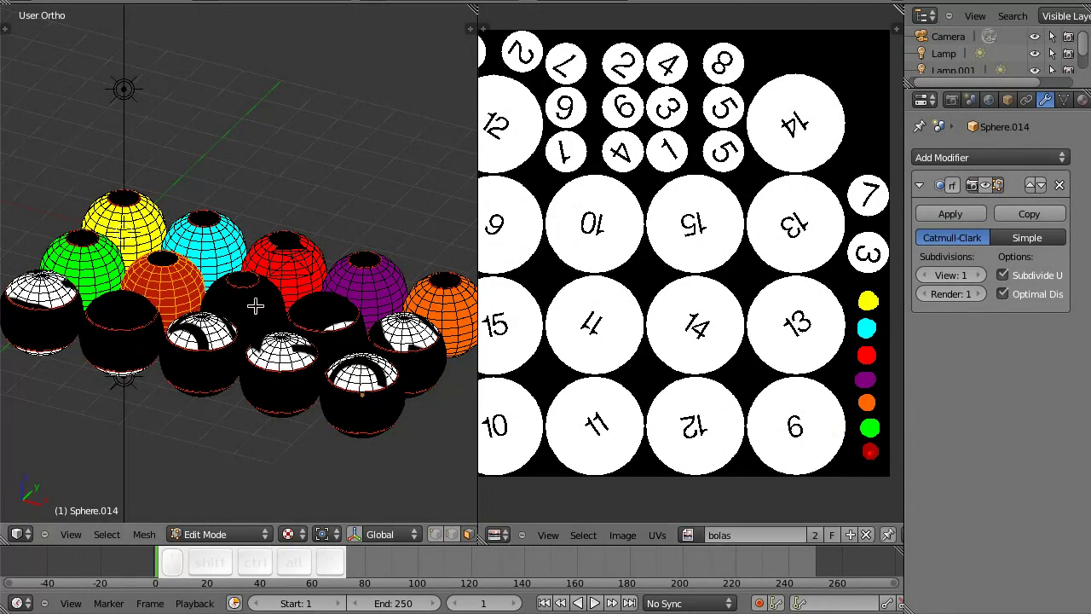
key(l)
key(a)
key(l)
key(g)
click(862, 508)
Step: Map four striped balls' UVs onto the yellow, cyan, red and purple swatches
key(a)
key(l)
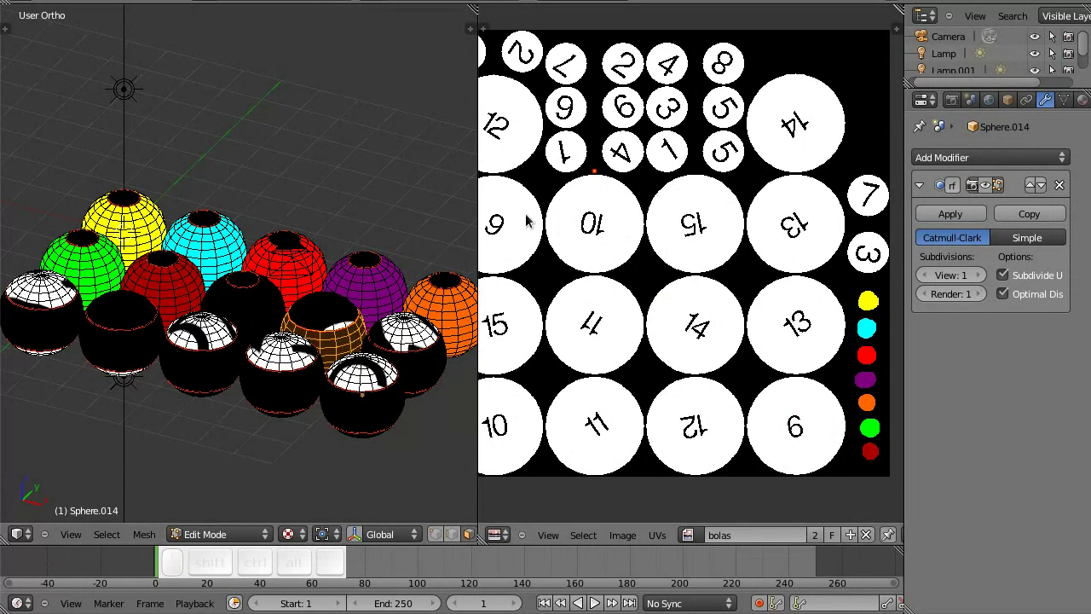
key(g)
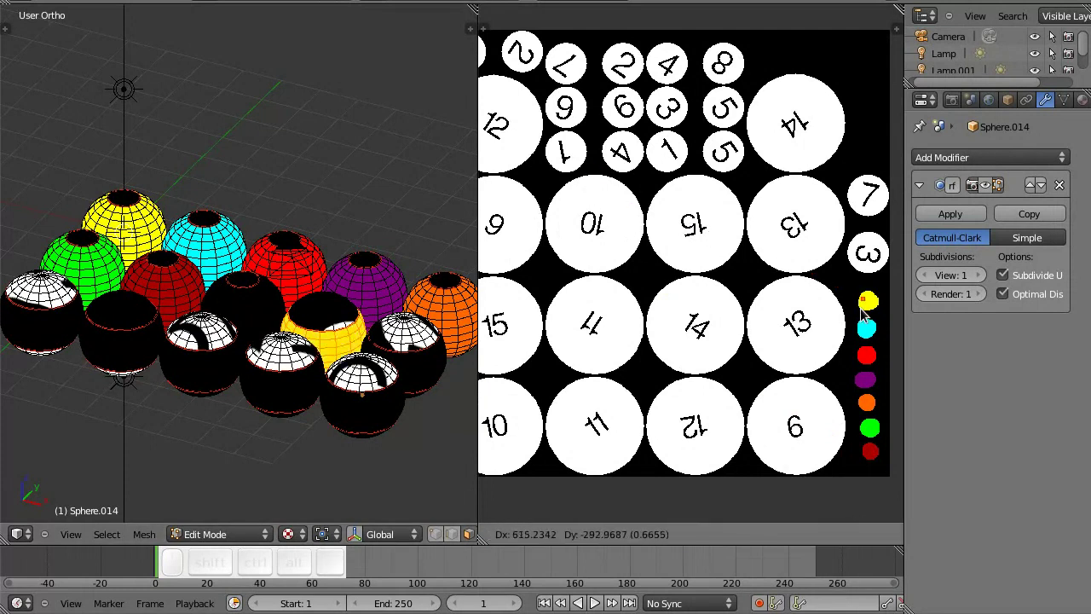
click(868, 309)
key(a)
key(l)
key(g)
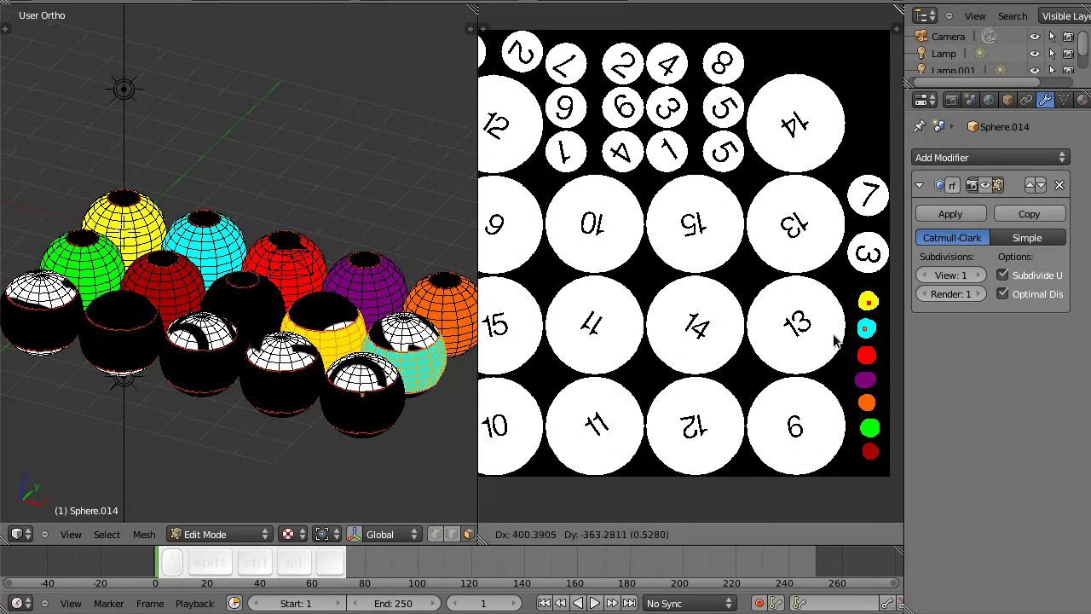
click(841, 337)
key(a)
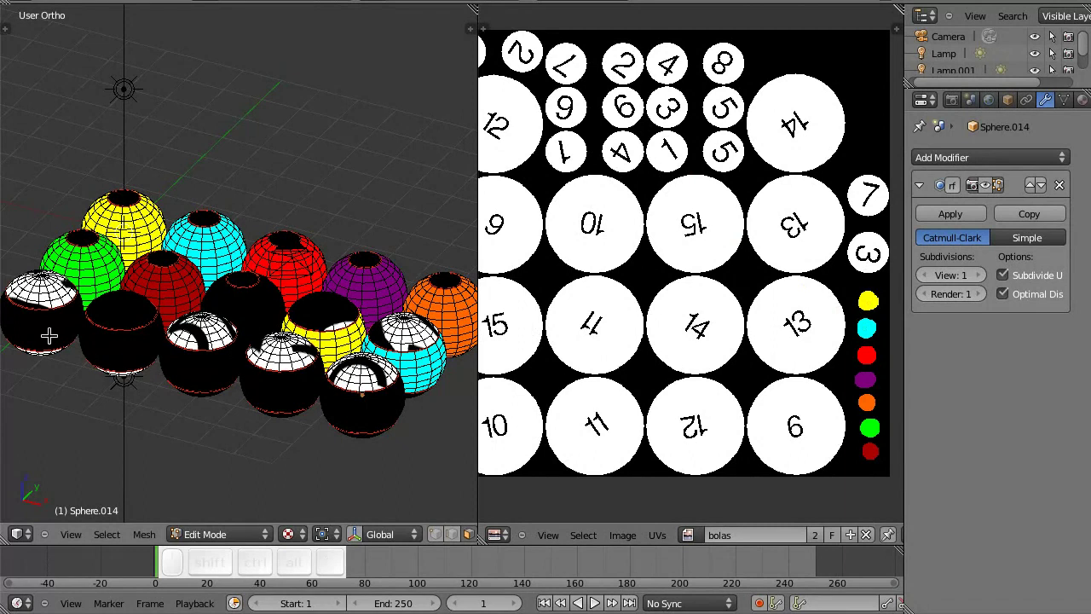
key(l)
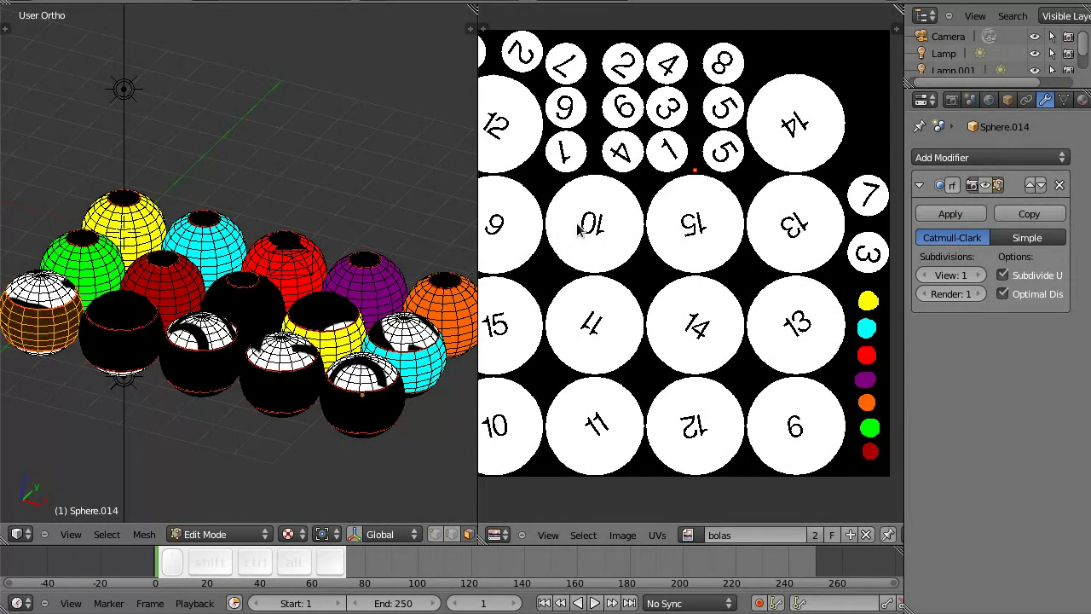
key(g)
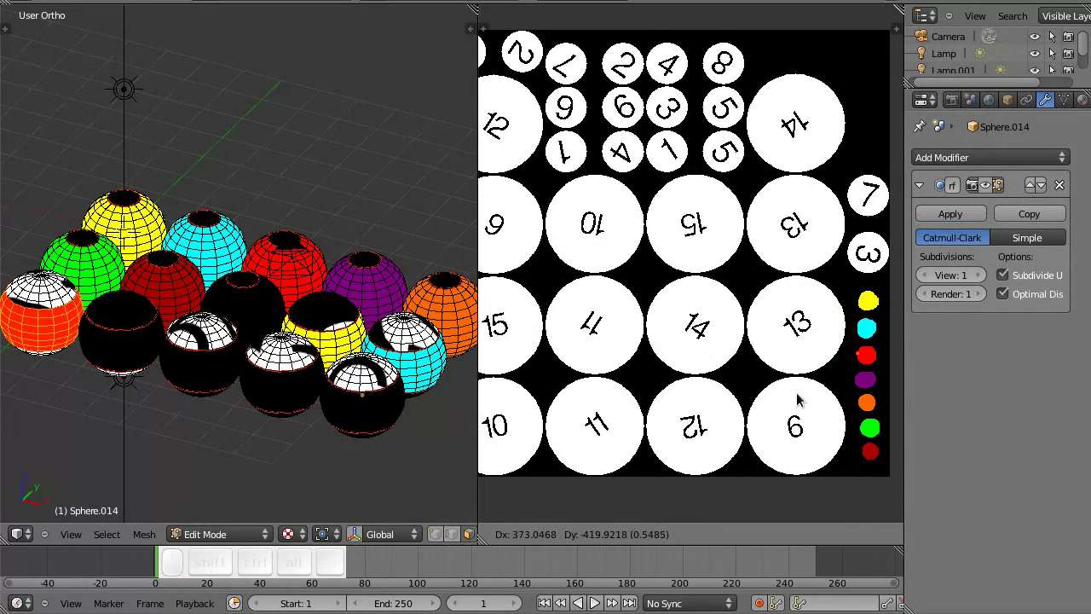
click(802, 397)
key(a)
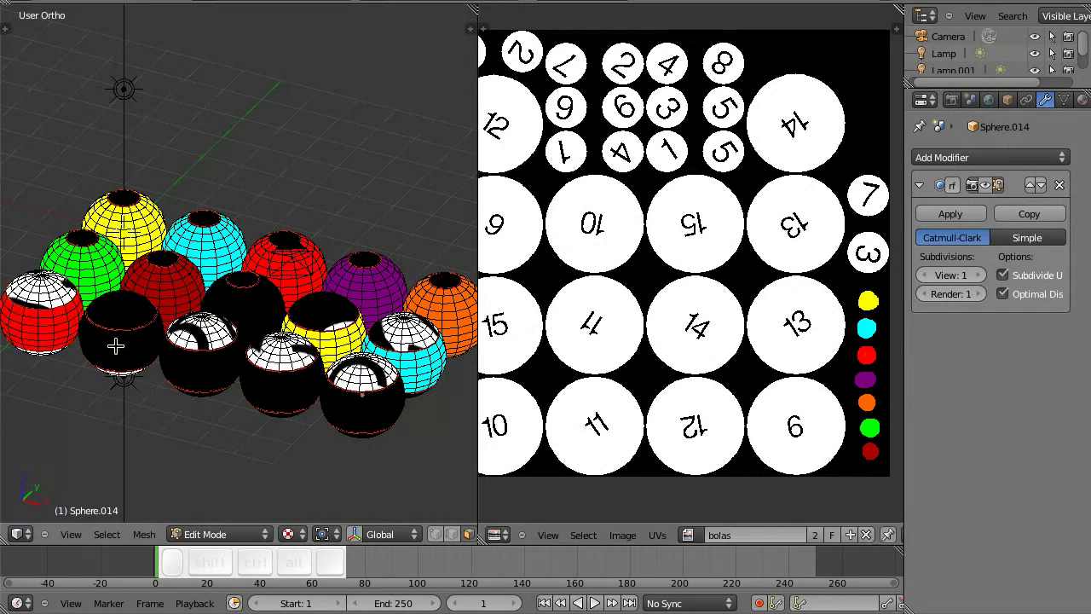
key(l)
key(g)
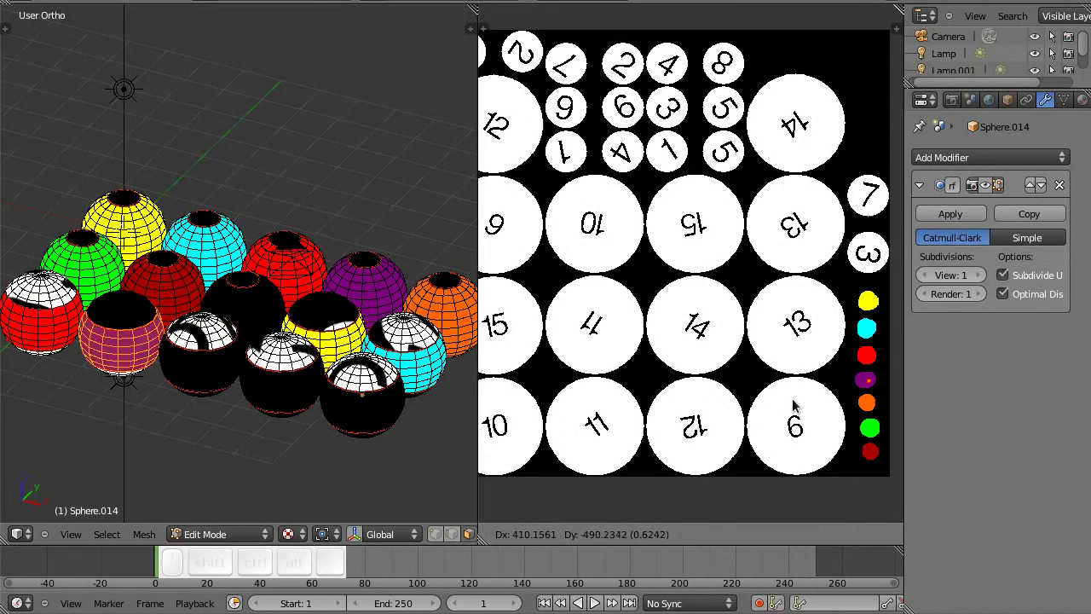
click(800, 399)
Step: Map the last three striped balls' UVs onto the orange, green and dark red swatches
key(a)
key(l)
key(g)
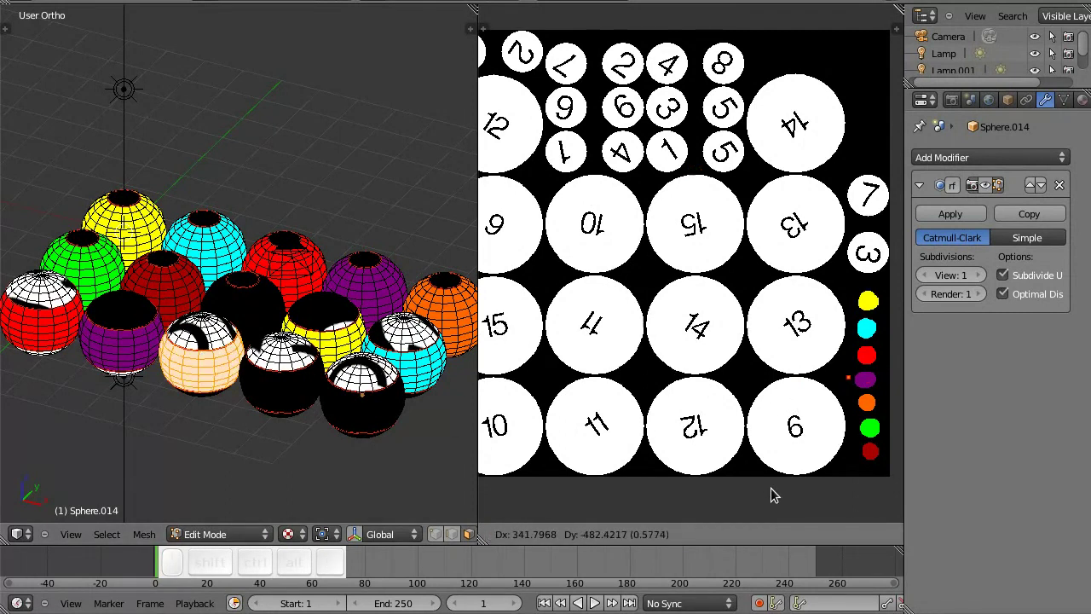
click(790, 504)
key(a)
key(l)
key(g)
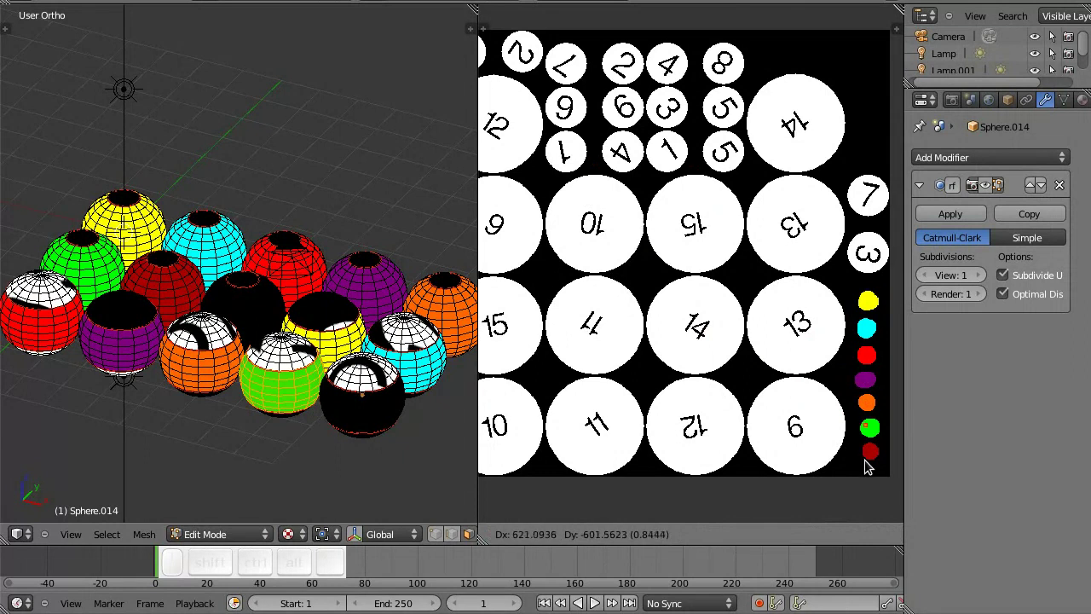
click(870, 468)
key(a)
key(l)
key(g)
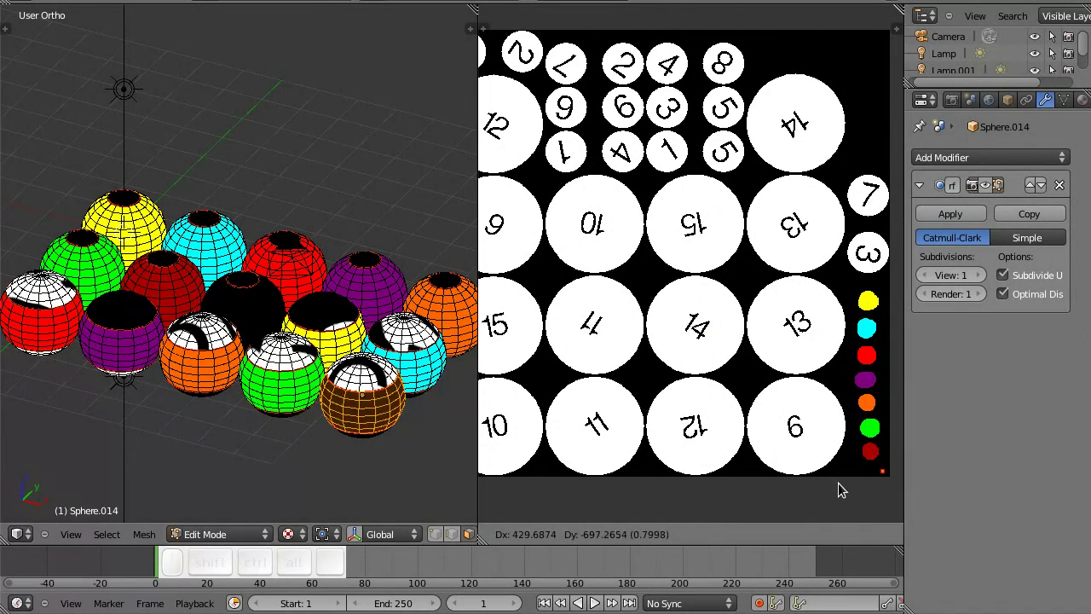
click(821, 454)
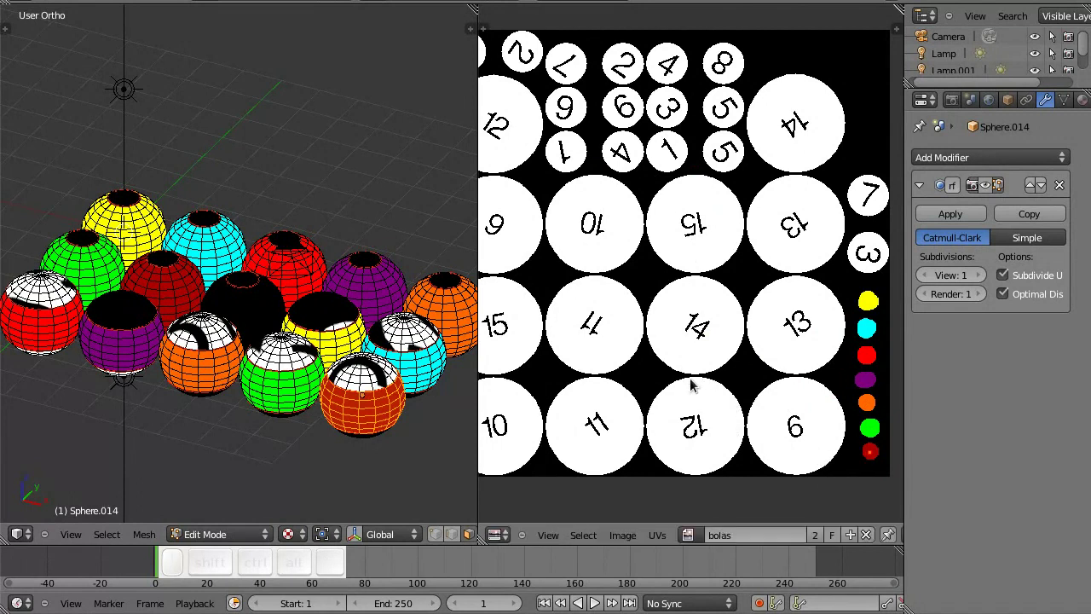